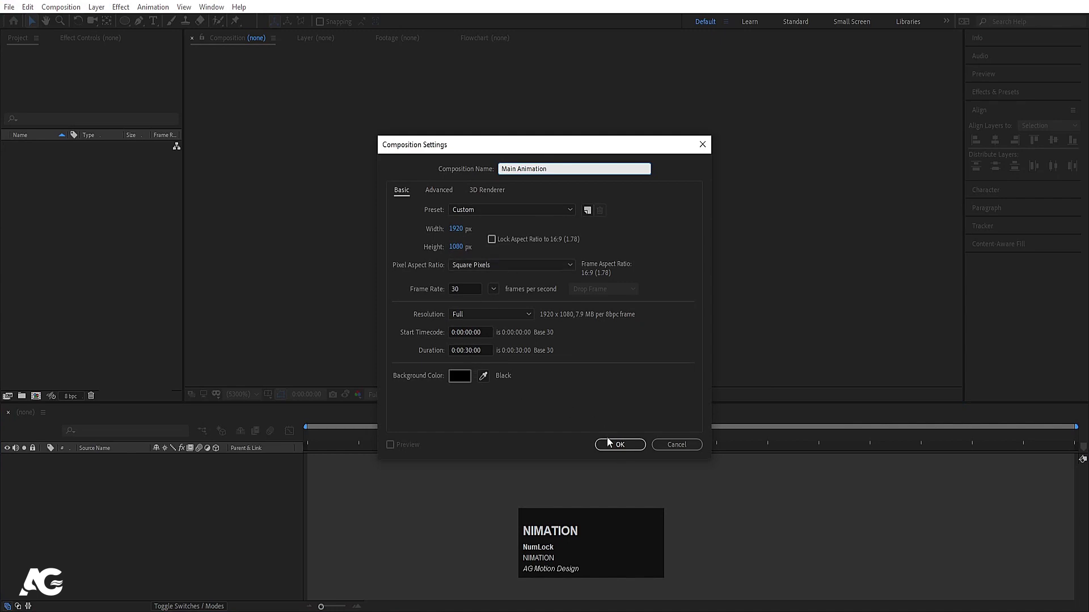
# Confirm Main Animation settings and create a new 200×1080 composition named text.
pyautogui.click(623, 455)
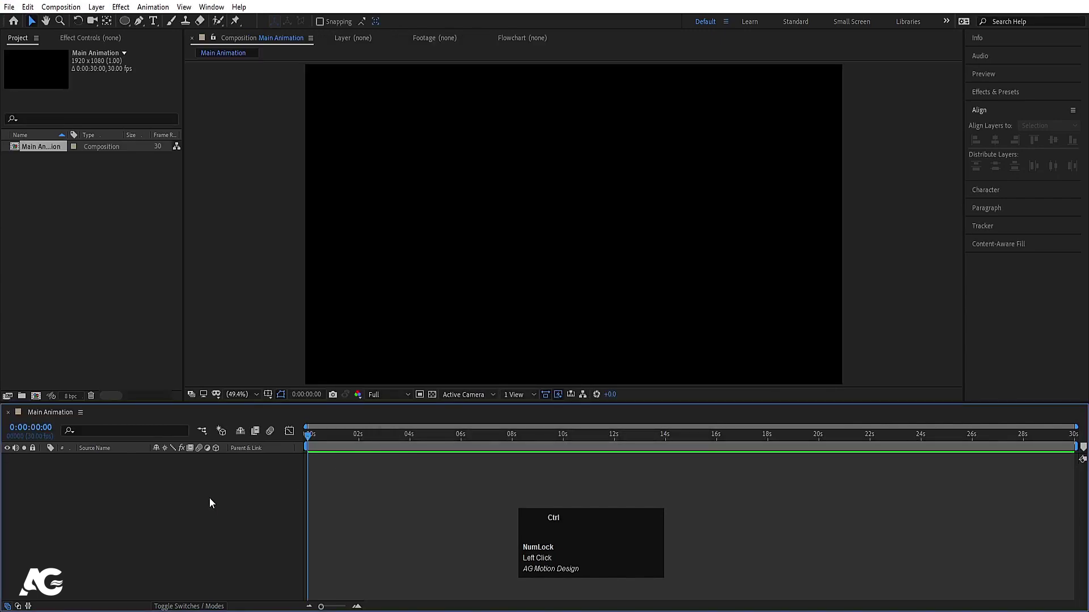
pyautogui.press('ctrl+n')
pyautogui.write('text')
pyautogui.click(458, 235)
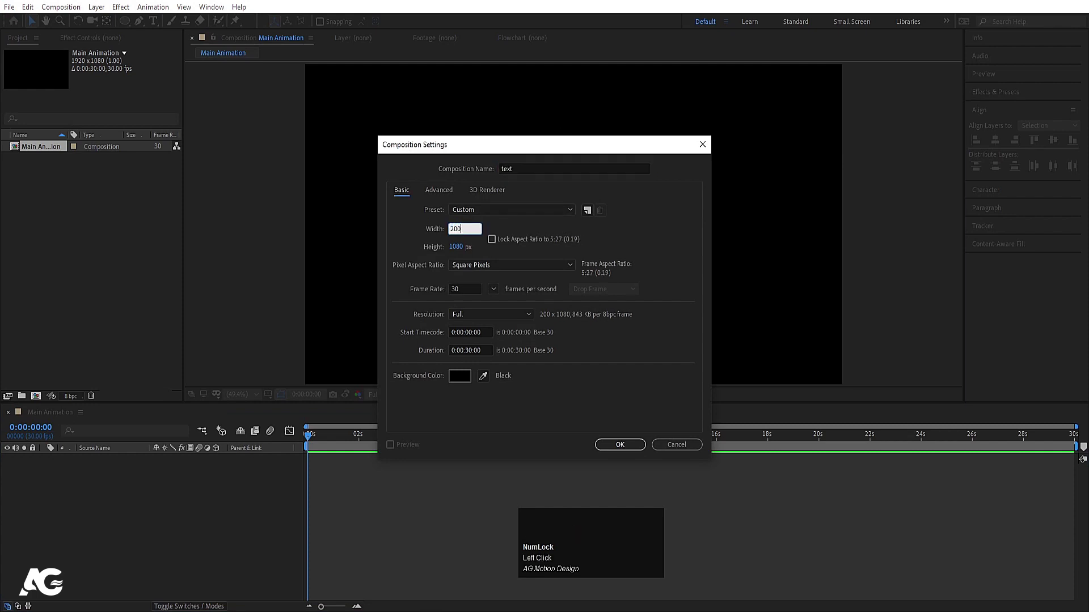
pyautogui.press('Return')
# Widen the text composition to 300 px via Composition Settings.
pyautogui.click(128, 27)
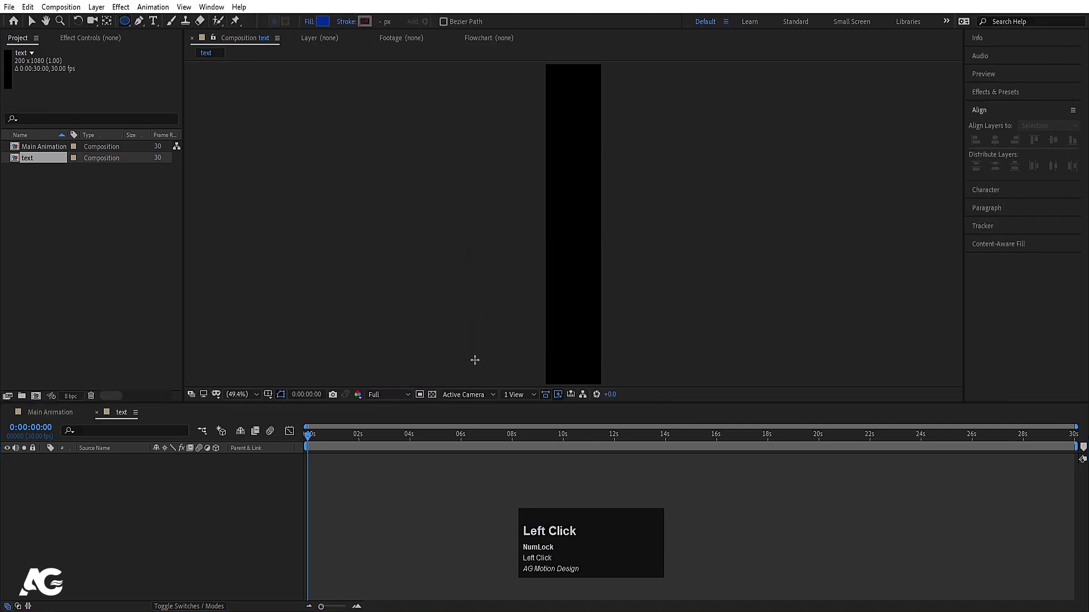
pyautogui.press('ctrl+k')
pyautogui.click(459, 235)
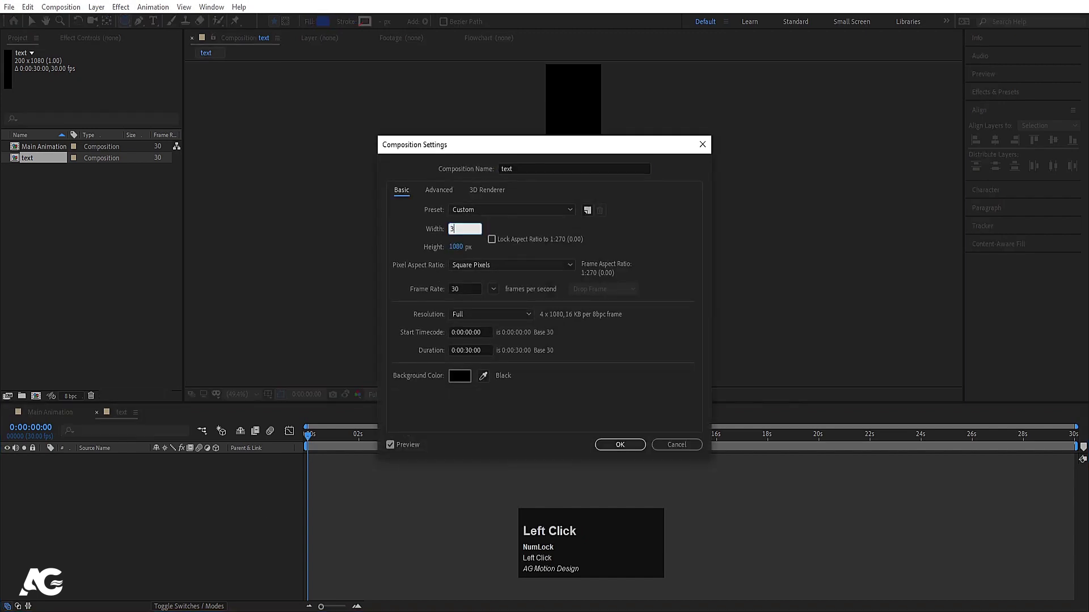
pyautogui.press('Return')
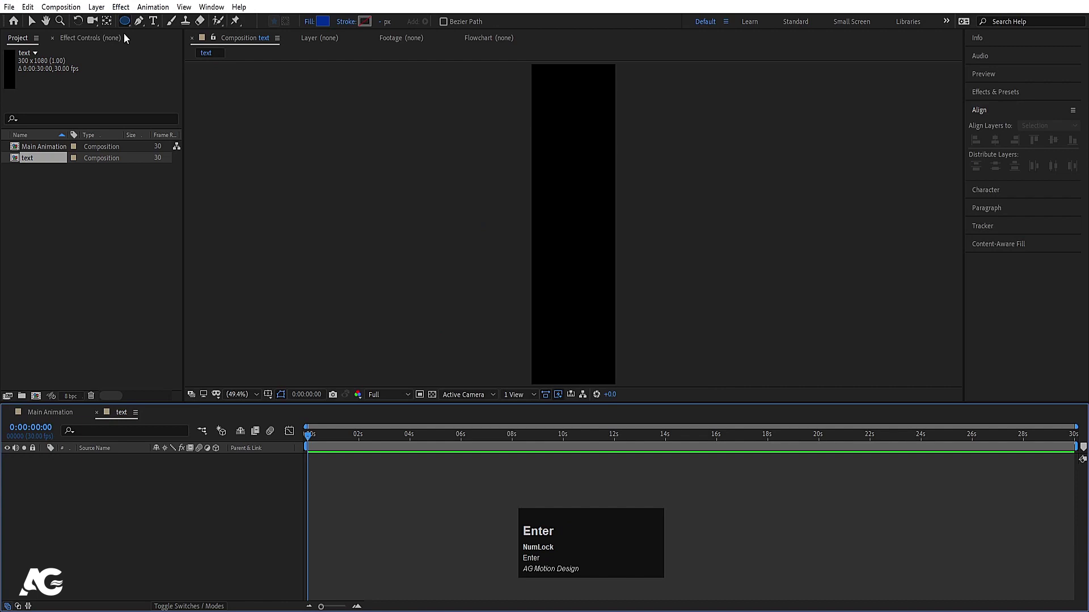
# Draw a white-filled circle and center it in the text composition.
pyautogui.moveTo(132, 28); pyautogui.dragTo(141, 542)
pyautogui.click(140, 542)
pyautogui.press('ctrl+alt+Home')
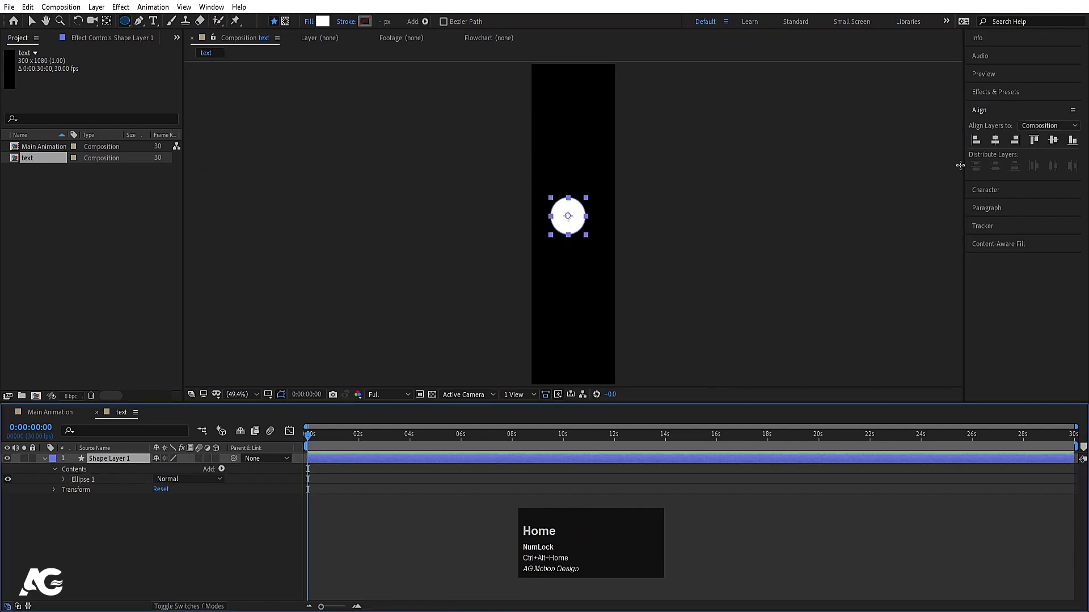
pyautogui.click(993, 146)
# Move the circle up near the strip's top and duplicate its shape layer.
pyautogui.press('v')
pyautogui.moveTo(576, 224); pyautogui.dragTo(140, 521)
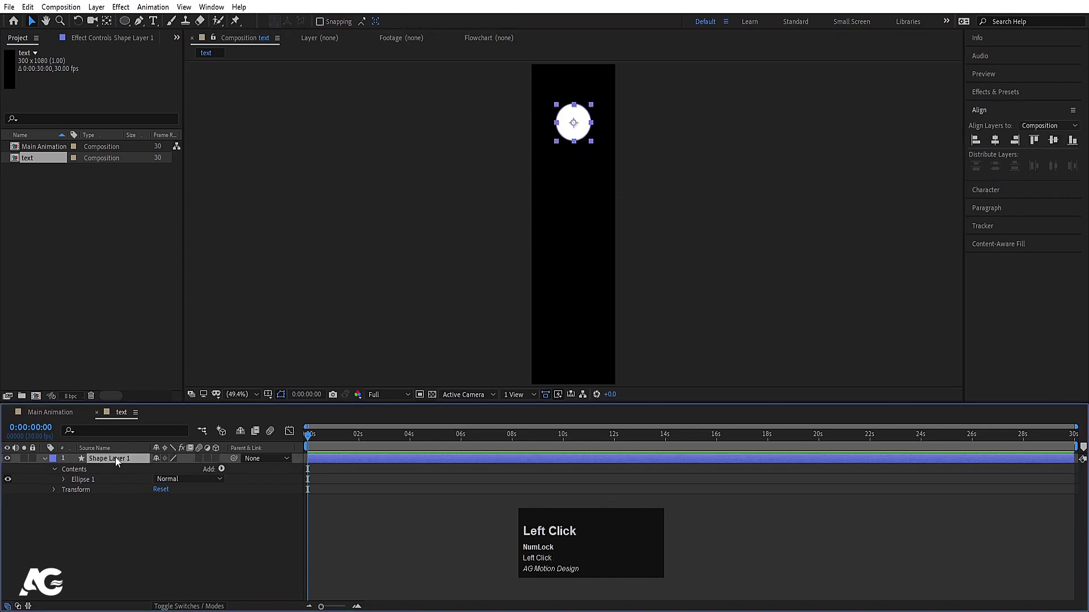
pyautogui.press('ctrl+d')
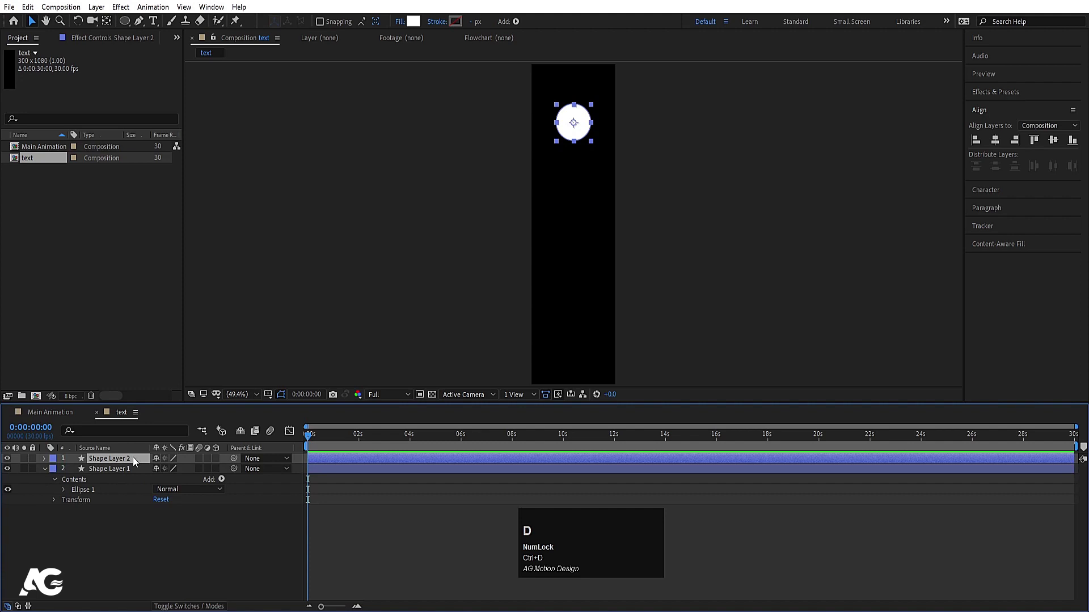
# Shrink the duplicate dot and set its starting Position keyframe.
pyautogui.press('s')
pyautogui.moveTo(177, 468); pyautogui.dragTo(144, 563)
pyautogui.press('u')
pyautogui.click(109, 463)
pyautogui.press('p')
pyautogui.click(77, 473)
pyautogui.write('==')
# Keyframe the duplicate dot falling with eased motion toward the strip's bottom and preview it.
pyautogui.moveTo(480, 438); pyautogui.dragTo(245, 479)
pyautogui.press('F9')
pyautogui.moveTo(293, 433); pyautogui.dragTo(449, 576)
pyautogui.moveTo(449, 576); pyautogui.dragTo(322, 439)
pyautogui.press('space')
pyautogui.press('space')
pyautogui.moveTo(499, 552); pyautogui.dragTo(409, 476)
pyautogui.press('space')
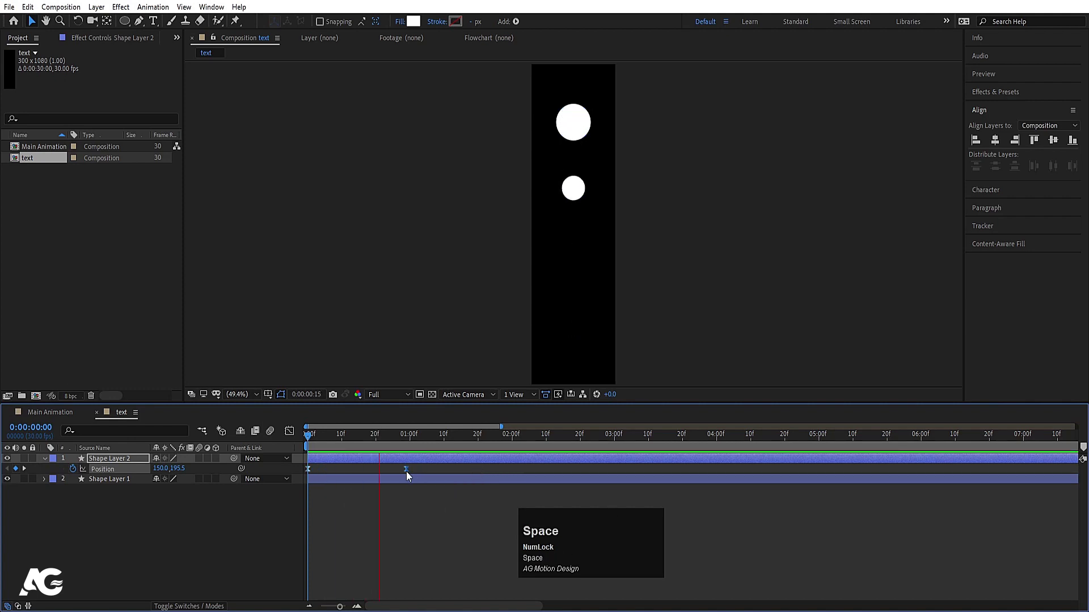
pyautogui.moveTo(409, 474); pyautogui.dragTo(414, 474)
# Draw a white rectangle across the bottom of the strip.
pyautogui.press('k')
pyautogui.moveTo(163, 521); pyautogui.dragTo(360, 471)
pyautogui.press('ctrl+alt+Home')
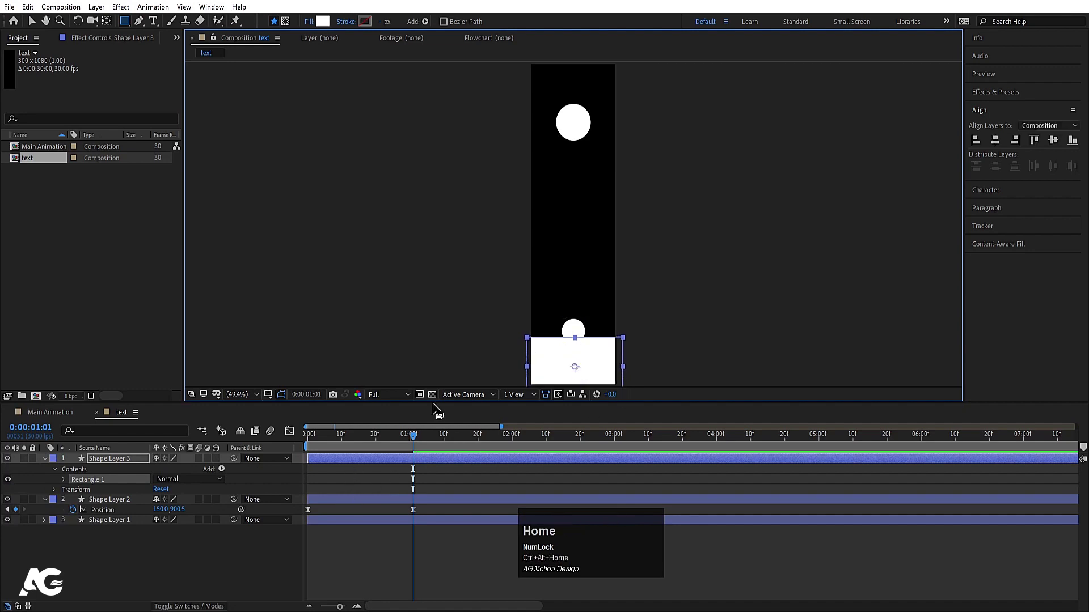
# Set the falling dot's Track Matte to Alpha Inverted using the rectangle Shape Layer 3.
pyautogui.click(395, 475)
pyautogui.press('u')
pyautogui.click(123, 470)
pyautogui.press('F4')
pyautogui.click(229, 472)
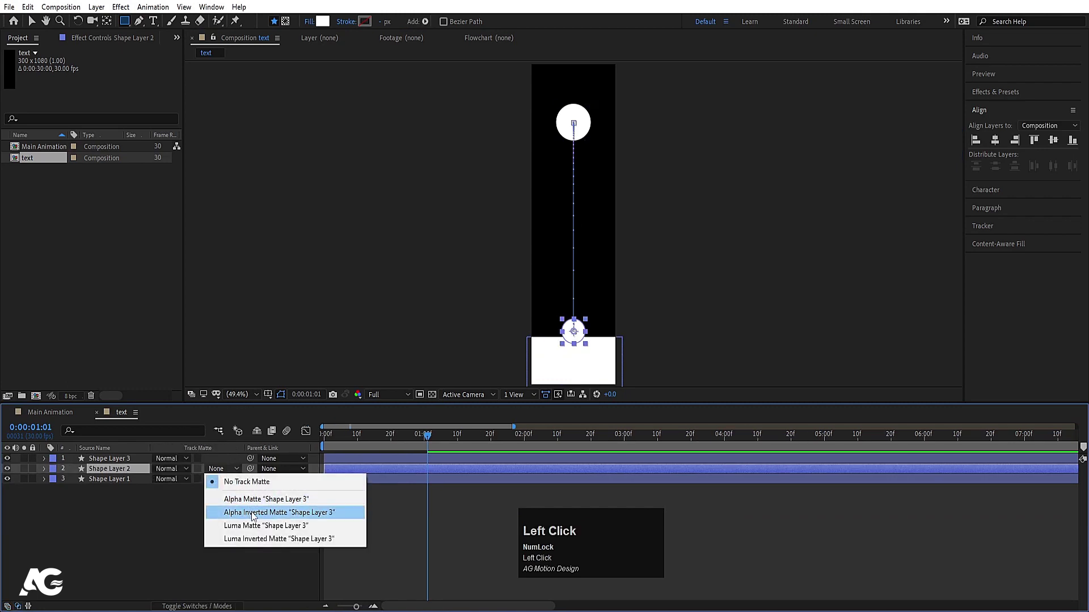
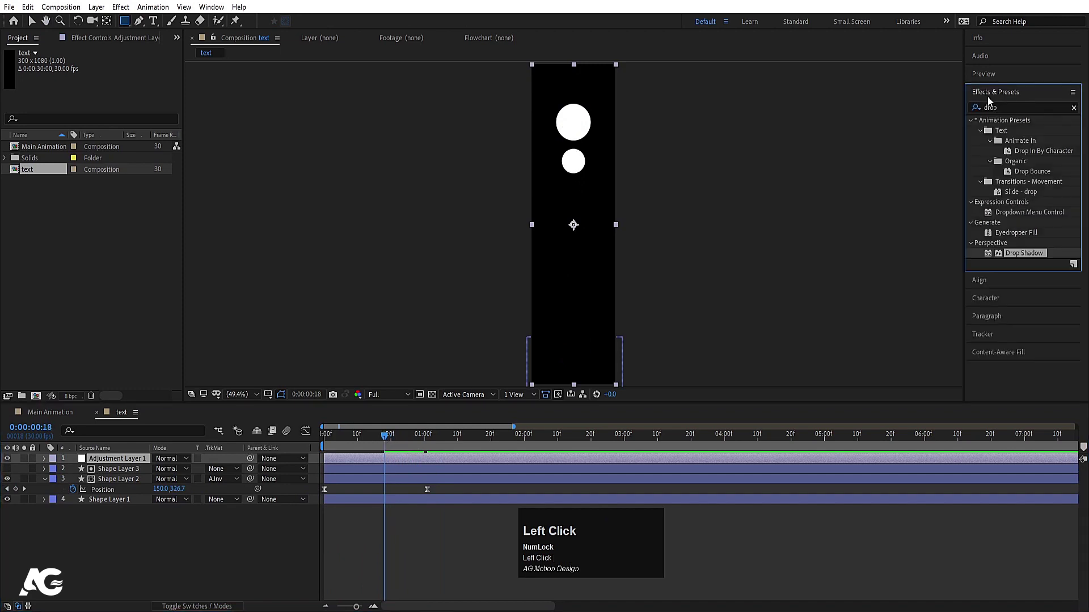
# Apply a Gaussian Blur and Simple Choker to the adjustment layer for a gooey merge.
pyautogui.press('ctrl+a')
pyautogui.write('blur')
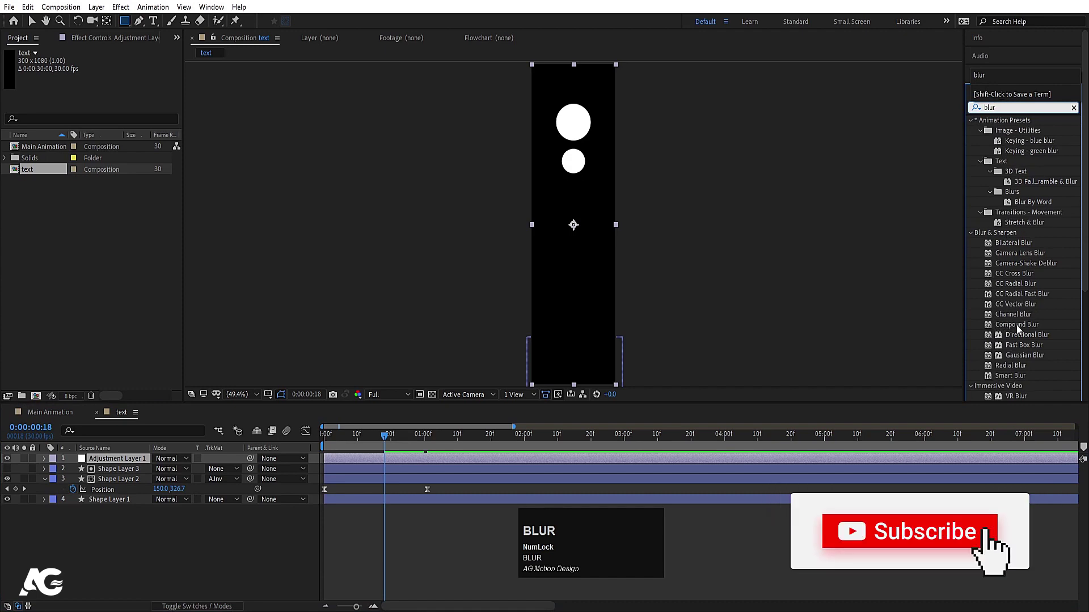
pyautogui.moveTo(1017, 356); pyautogui.dragTo(1047, 105)
pyautogui.press('ctrl+a')
pyautogui.write('simpl')
pyautogui.moveTo(1020, 158); pyautogui.dragTo(343, 440)
# Preview the result and reveal the falling dot's position keyframes.
pyautogui.press('space')
pyautogui.click(430, 494)
pyautogui.press('space')
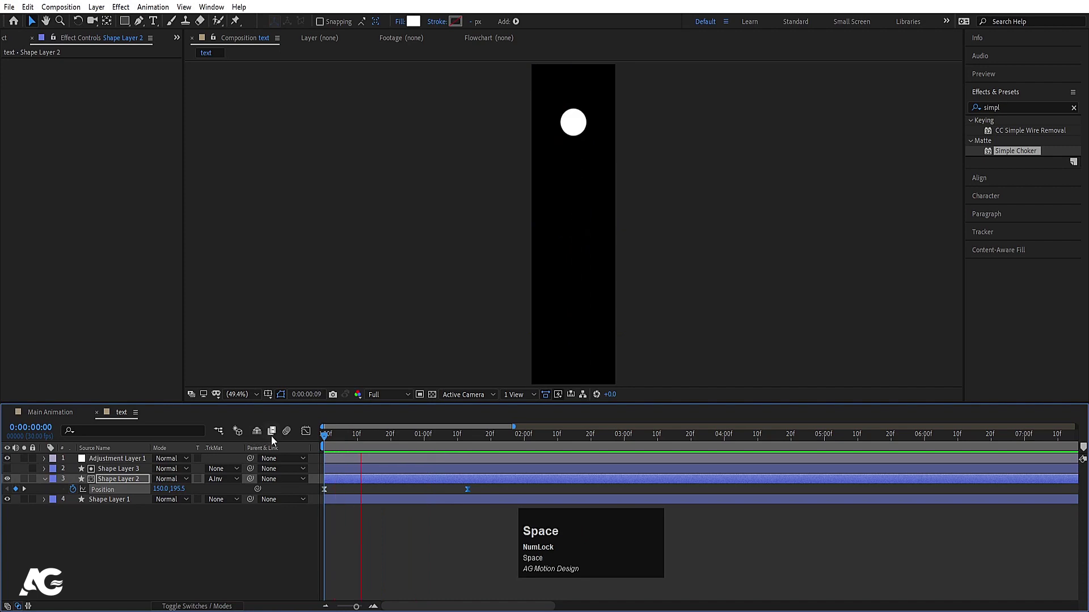
# Adjust the falling dot's motion path so it drips from the top dot, previewing the stretch.
pyautogui.click(381, 438)
pyautogui.press('space')
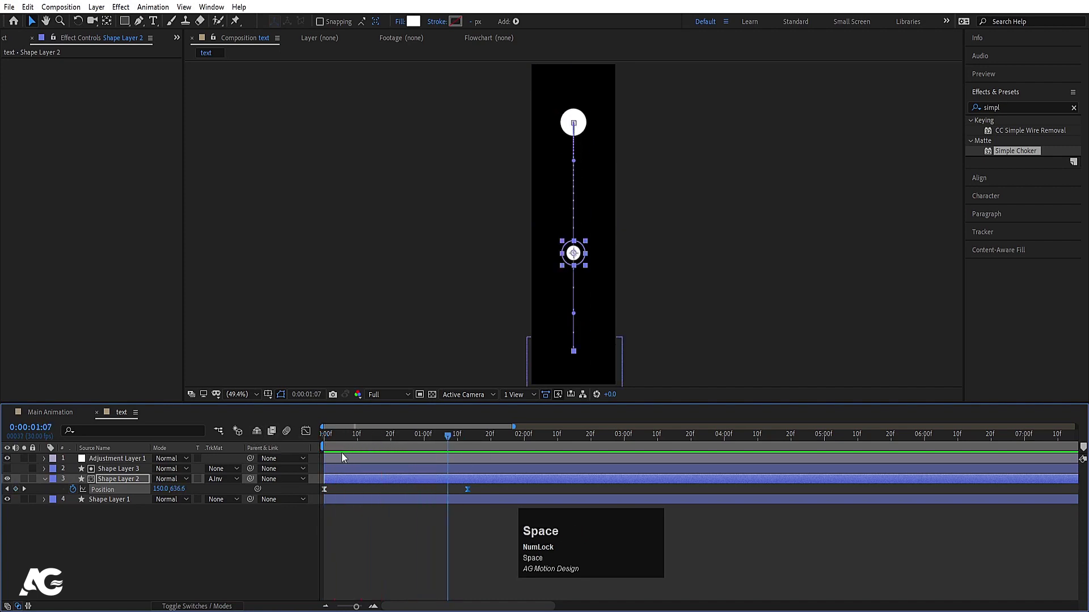
pyautogui.moveTo(337, 441); pyautogui.dragTo(222, 537)
pyautogui.press('space')
pyautogui.moveTo(469, 494); pyautogui.dragTo(380, 443)
pyautogui.press('space')
pyautogui.press('space')
# Drop the dot's end keyframe to the strip's bottom and check the teardrop playback.
pyautogui.moveTo(468, 439); pyautogui.dragTo(368, 433)
pyautogui.press('space')
pyautogui.click(350, 440)
pyautogui.press('space')
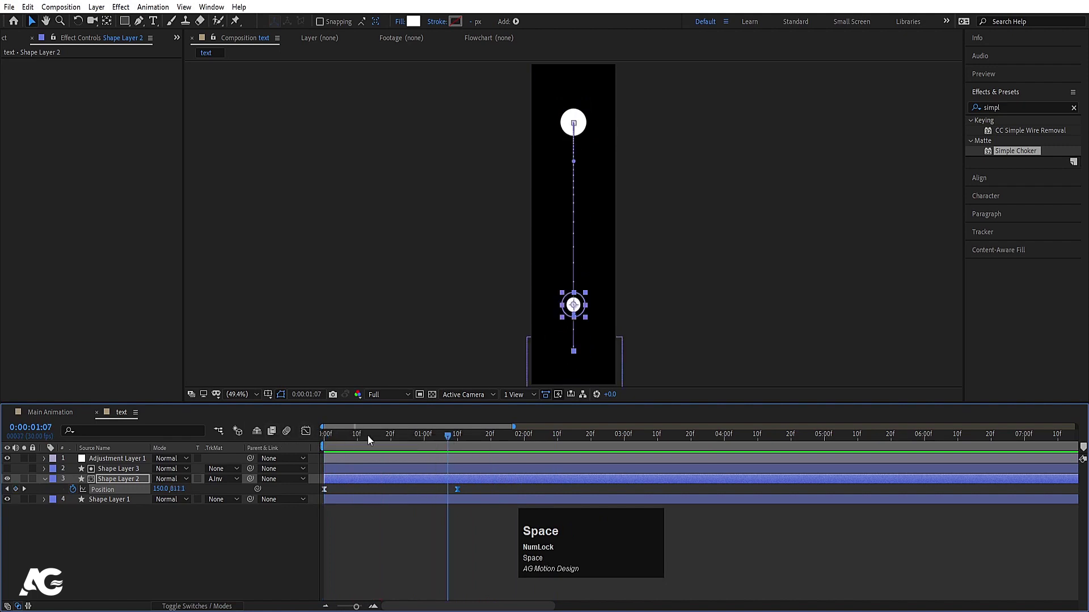
pyautogui.click(398, 444)
pyautogui.press('space')
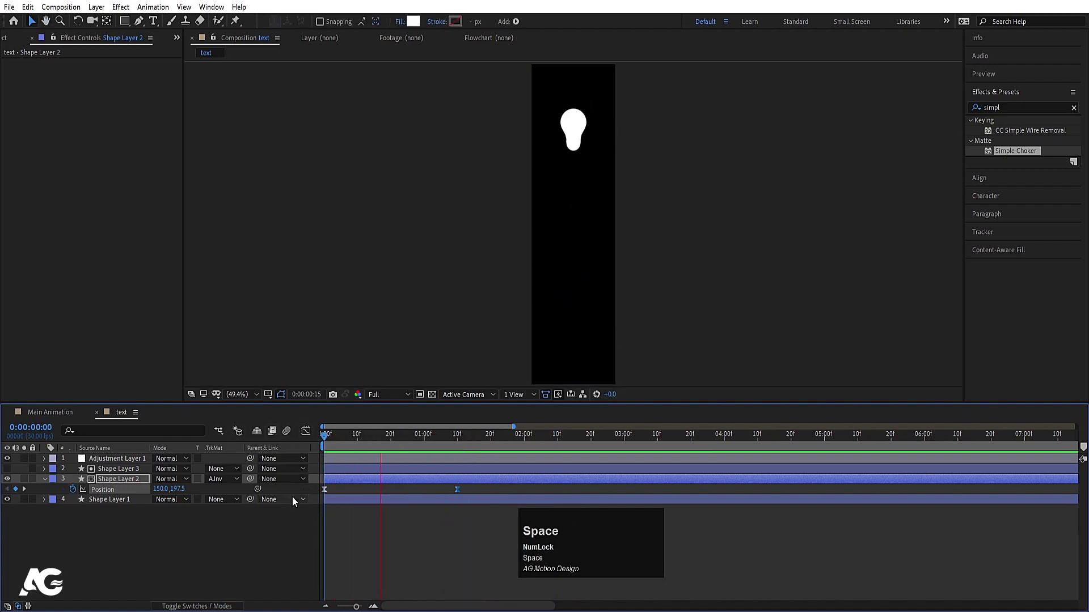
pyautogui.click(263, 549)
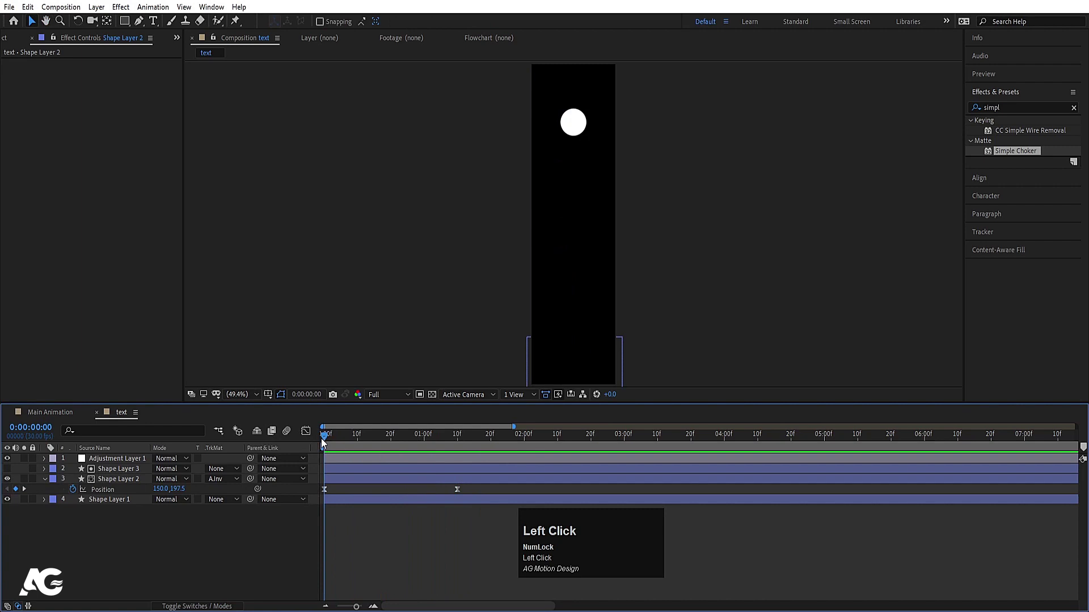
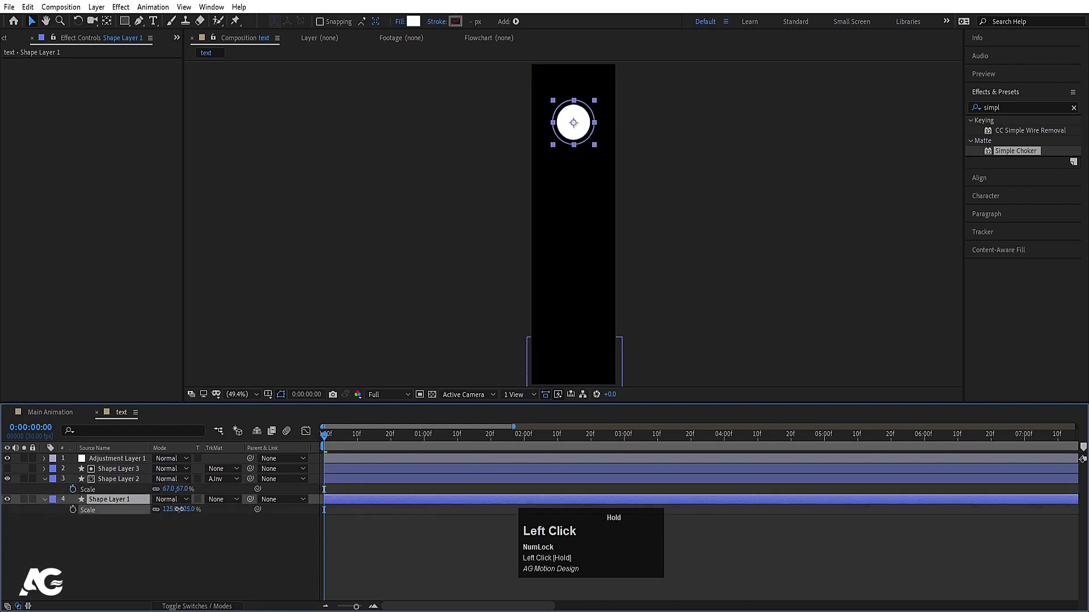
# Set both dot layers' Scale to 67%.
pyautogui.press('space')
pyautogui.press('space')
pyautogui.click(344, 440)
pyautogui.press('space')
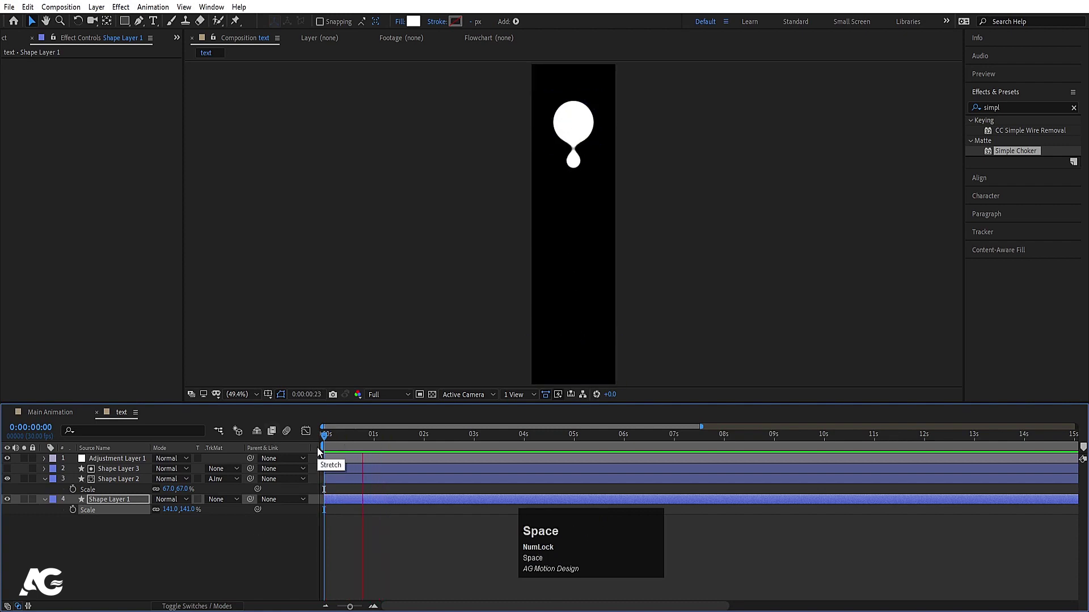
pyautogui.moveTo(355, 436); pyautogui.dragTo(88, 530)
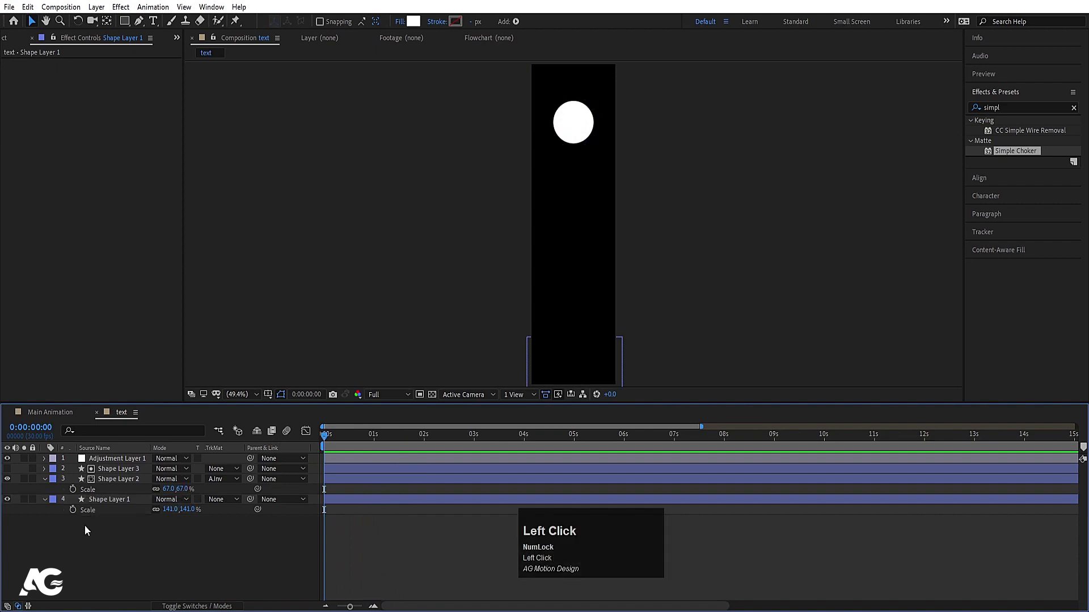
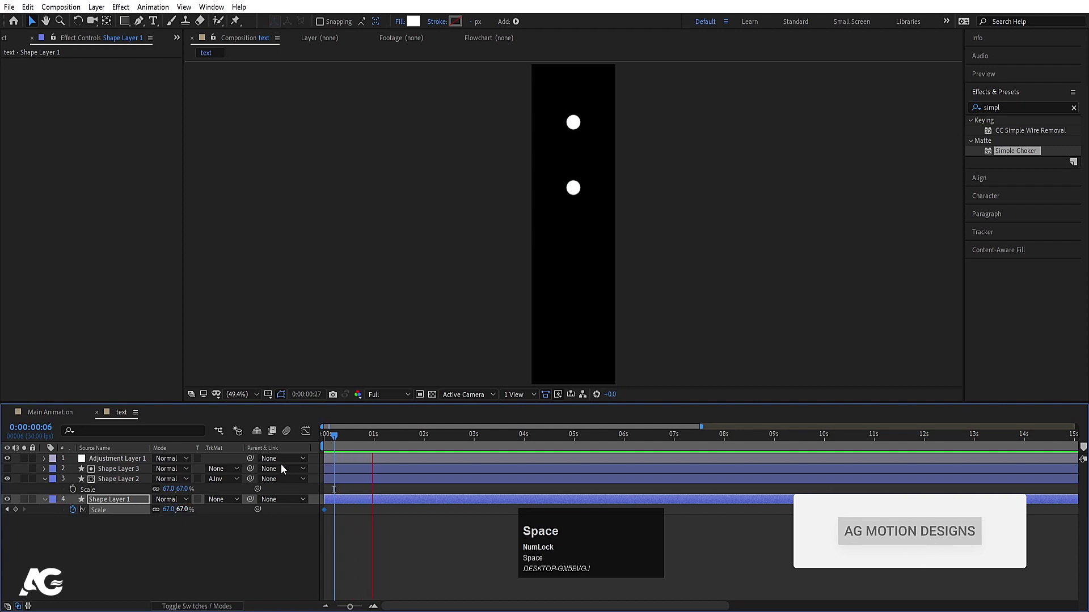
pyautogui.click(334, 445)
pyautogui.press('space')
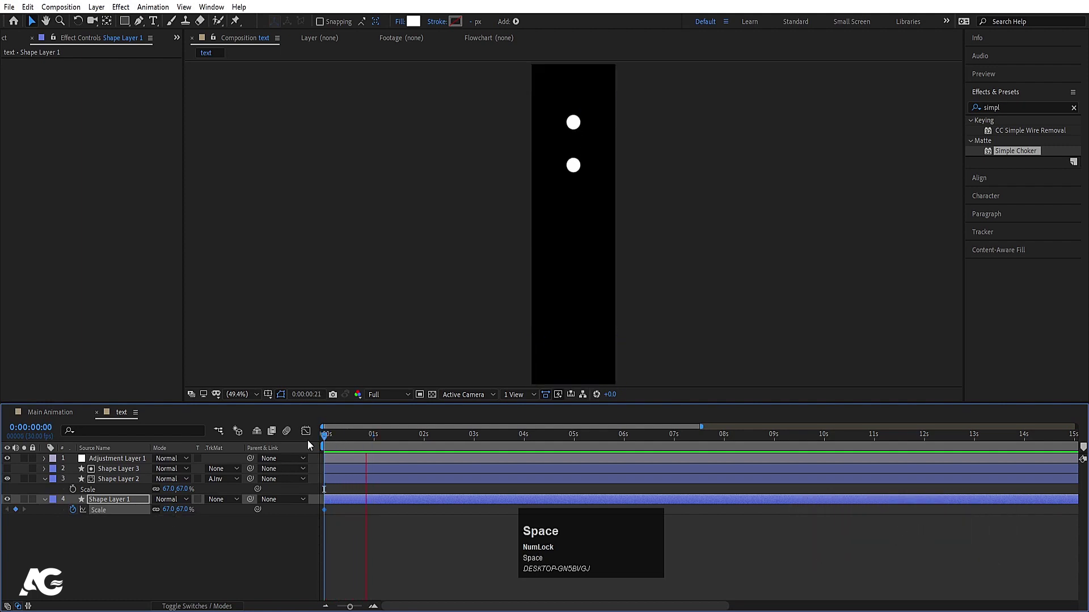
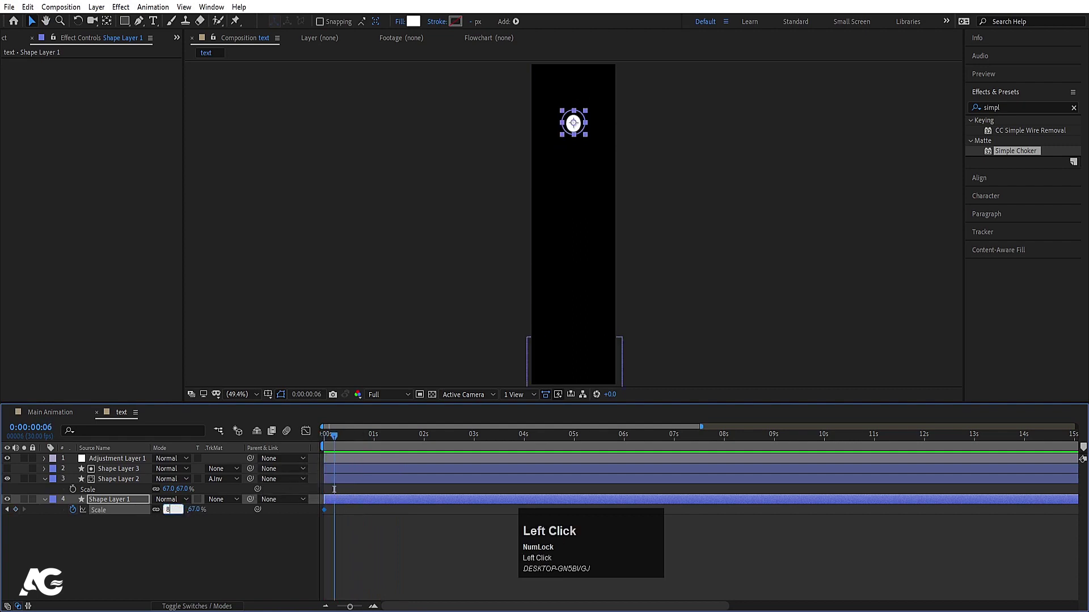
# Keyframe the top dot's scale swelling 67%→87%→67% near the start.
pyautogui.press('Return')
pyautogui.press('space')
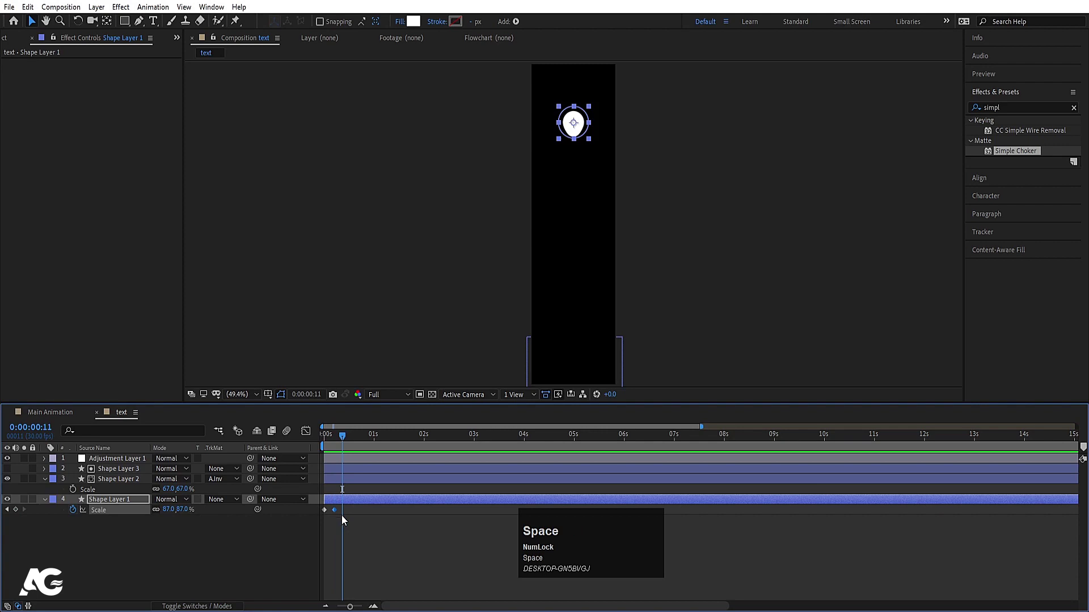
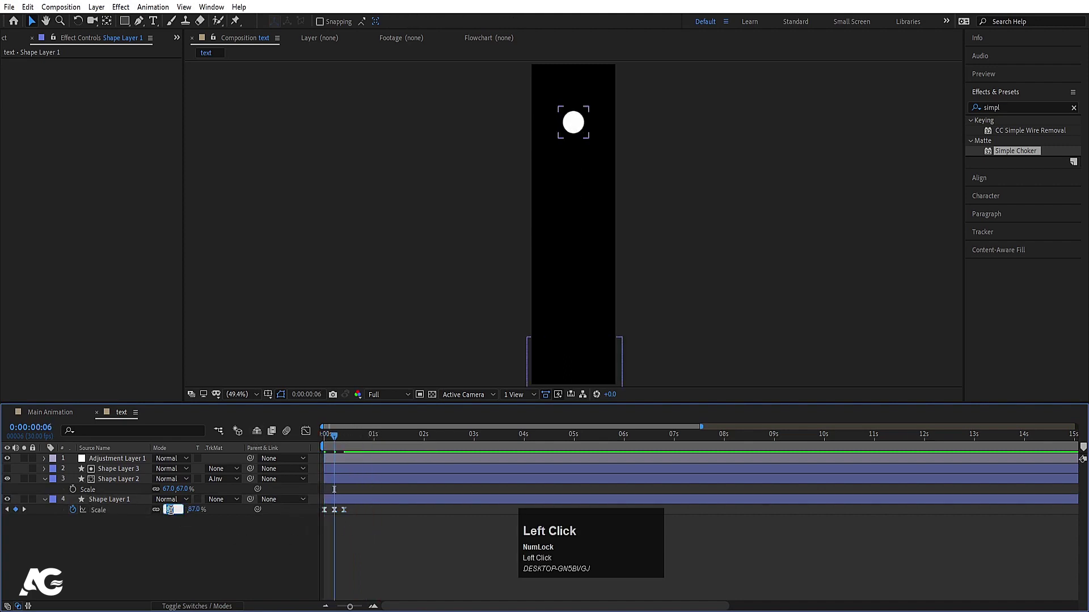
pyautogui.press('Return')
pyautogui.click(329, 445)
pyautogui.press('space')
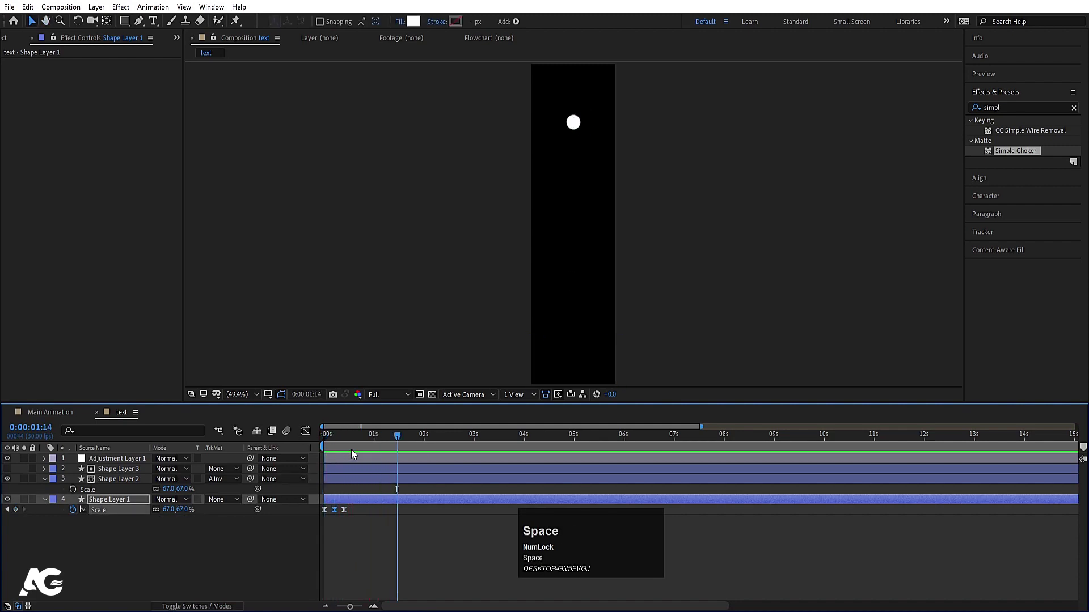
pyautogui.click(364, 433)
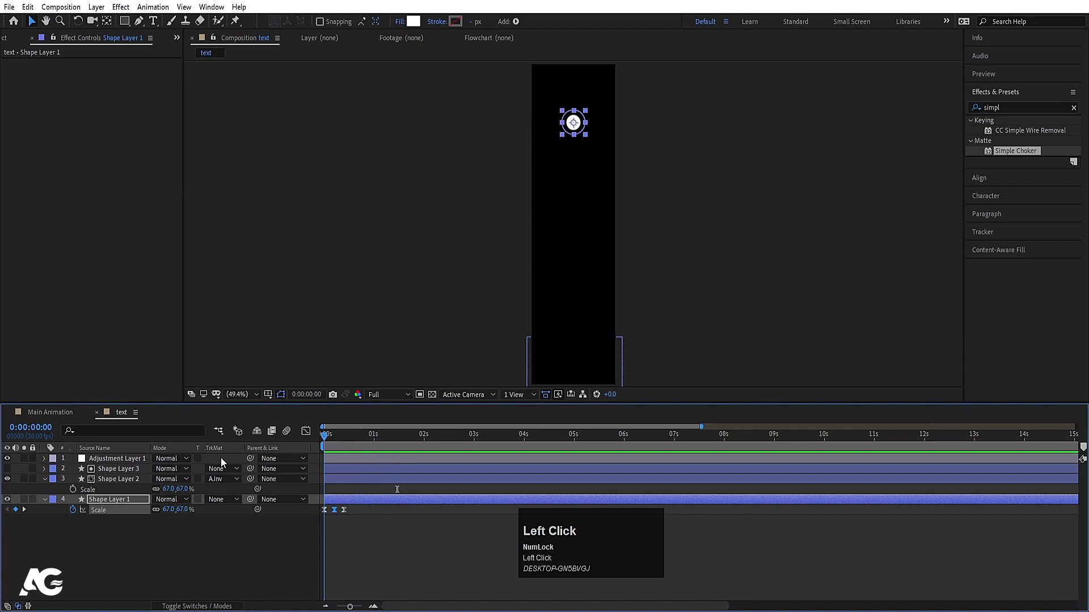
# Place a white Oswald S, duplicate the bottom rectangle above it as an Alpha Inverted matte.
pyautogui.press('u')
pyautogui.write('uu')
pyautogui.click(153, 27)
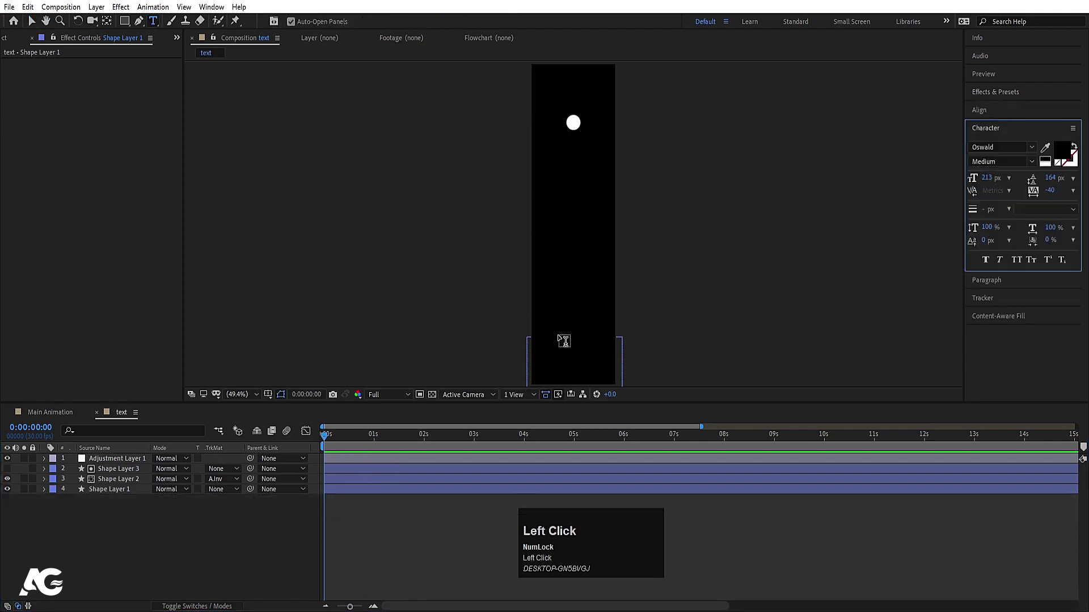
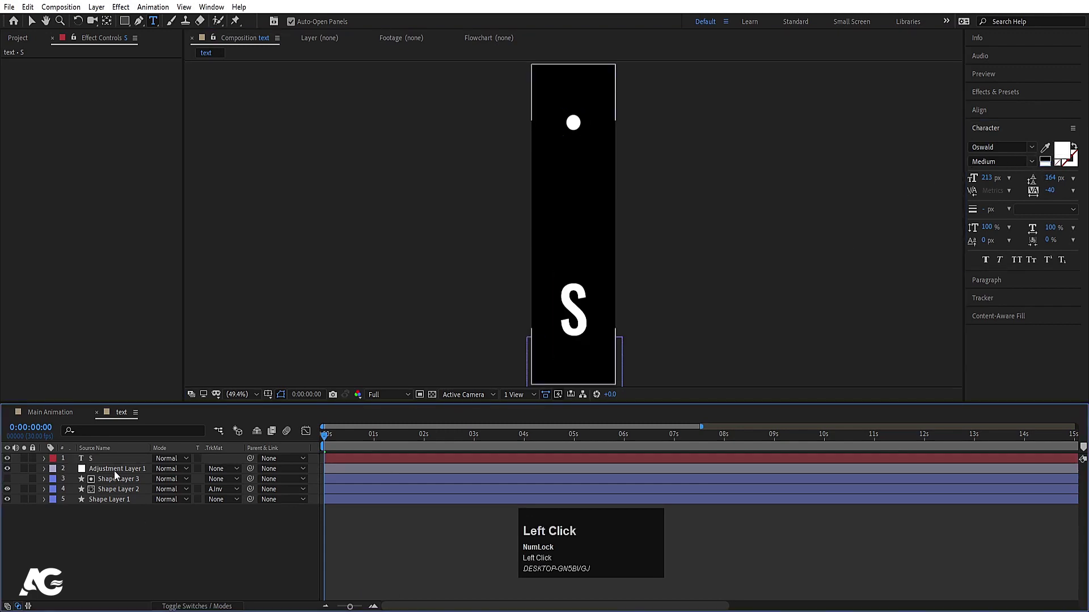
pyautogui.press('ctrl+alt+Home')
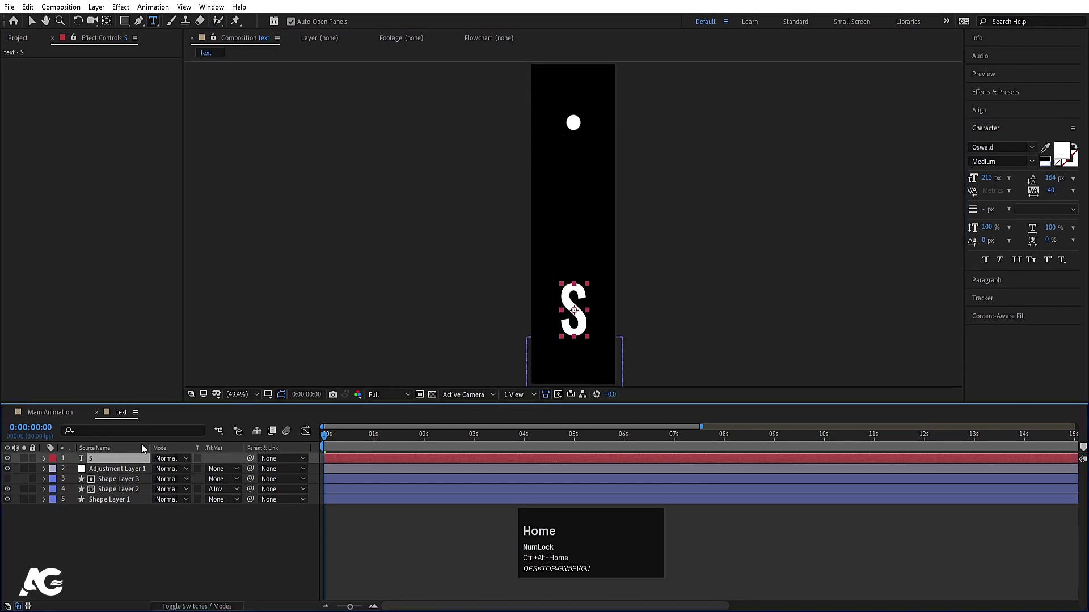
pyautogui.click(125, 486)
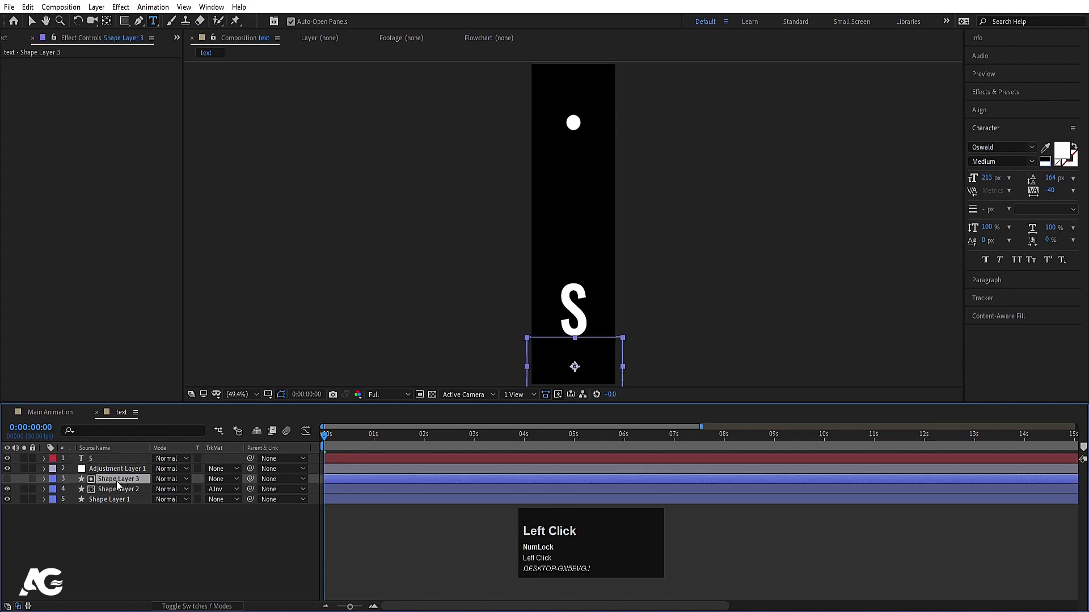
pyautogui.press('ctrl+d')
pyautogui.moveTo(128, 483); pyautogui.dragTo(7, 464)
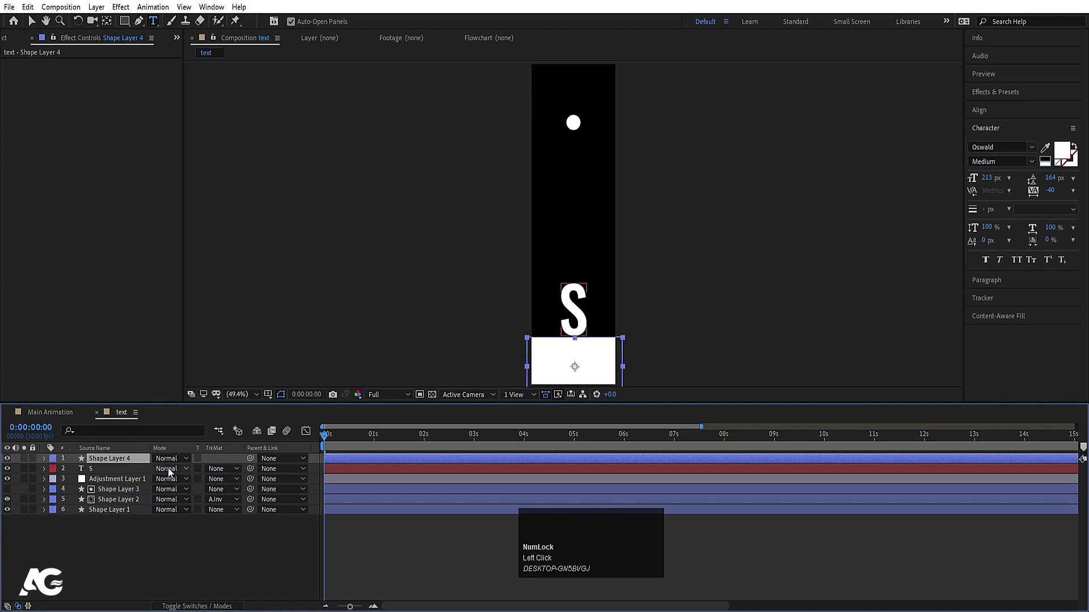
pyautogui.click(128, 473)
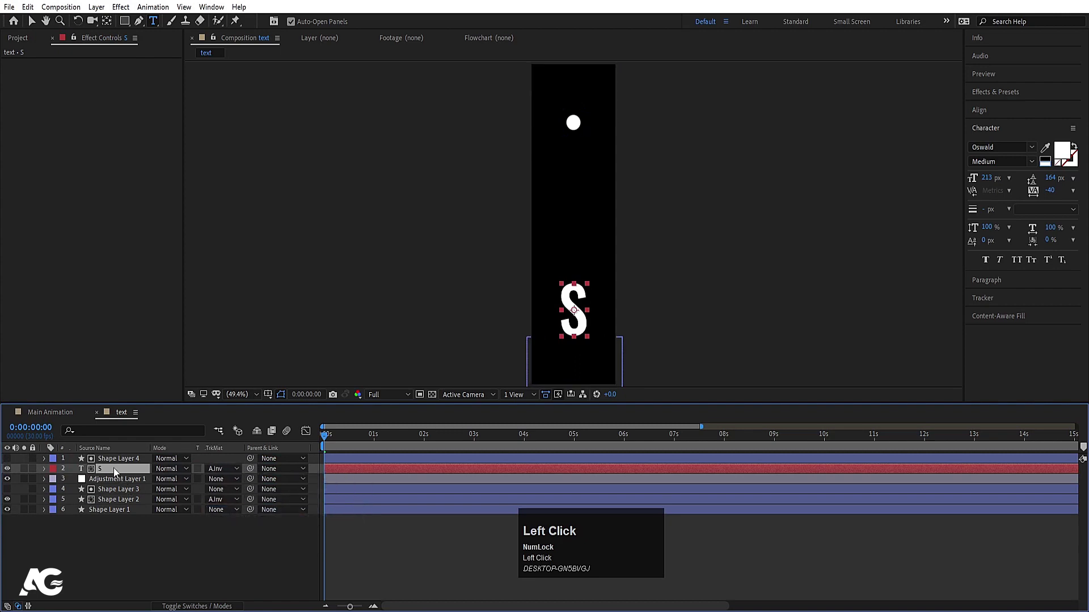
# At the dot's landing moment, enable a Position keyframe on the S layer.
pyautogui.press('Down')
pyautogui.press('Up')
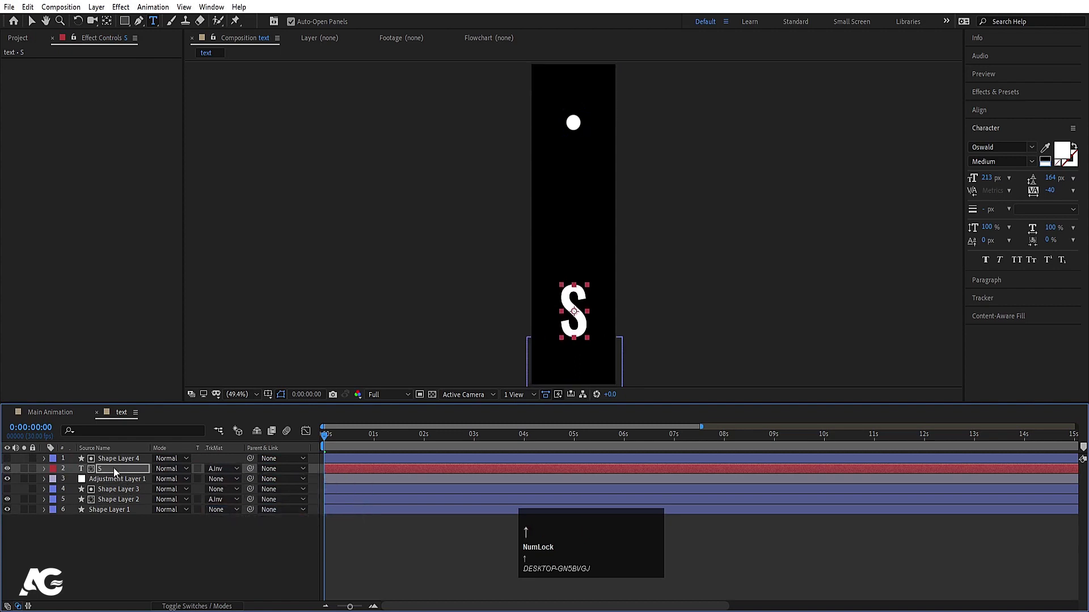
pyautogui.press('space')
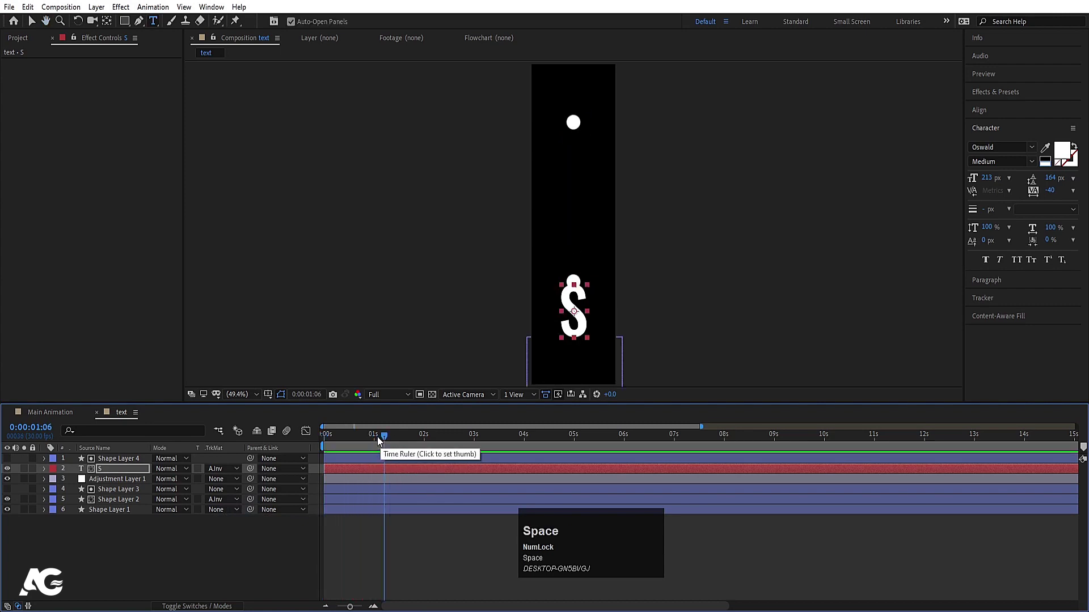
pyautogui.moveTo(388, 441); pyautogui.dragTo(109, 476)
pyautogui.press('p')
pyautogui.click(74, 481)
pyautogui.press('space')
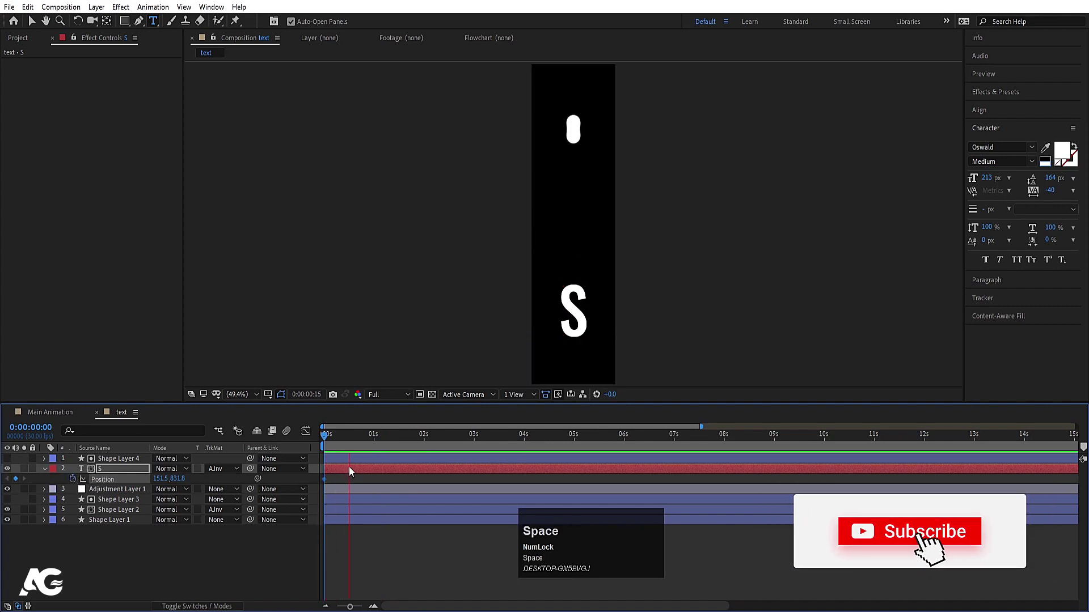
# Keyframe the S rising from below the matte with Easy Ease applied.
pyautogui.moveTo(357, 441); pyautogui.dragTo(289, 490)
pyautogui.press('space')
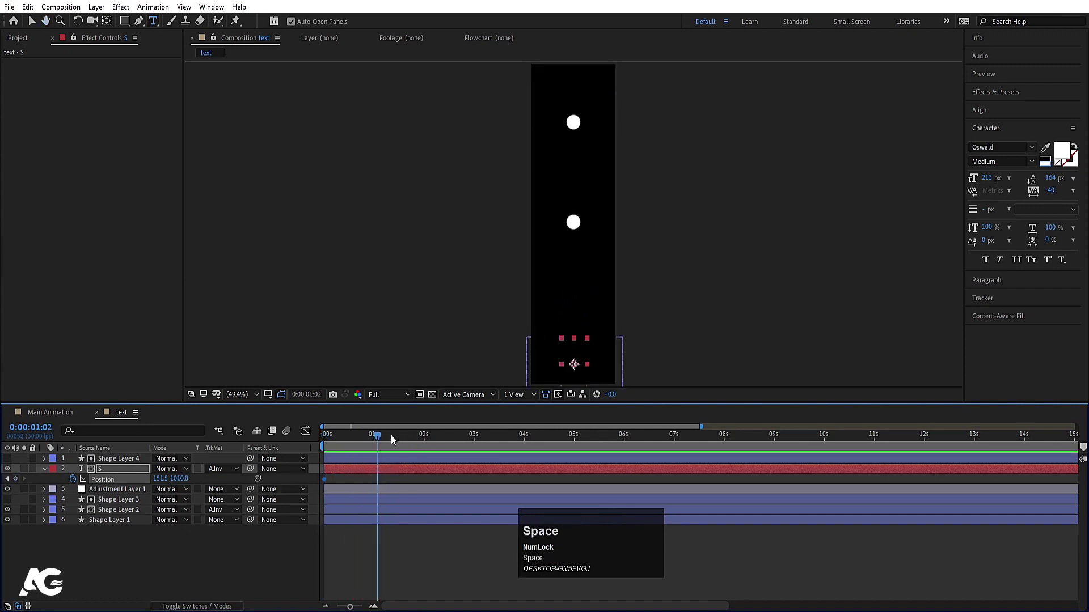
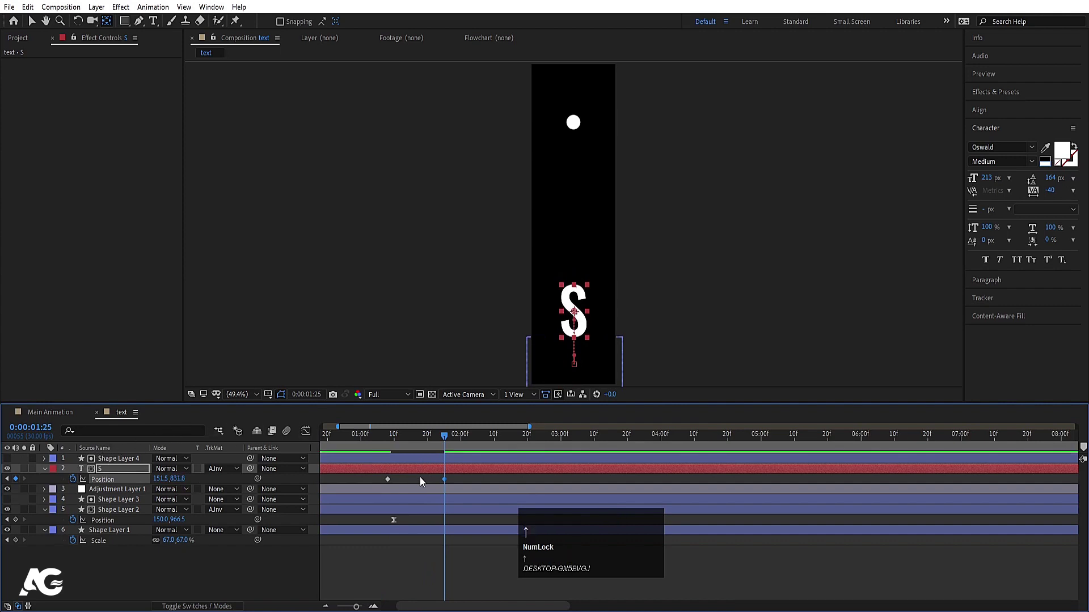
pyautogui.click(459, 483)
pyautogui.press('F9')
# Sharpen the rise's speed curve in the Graph Editor for a snappy pop.
pyautogui.click(309, 440)
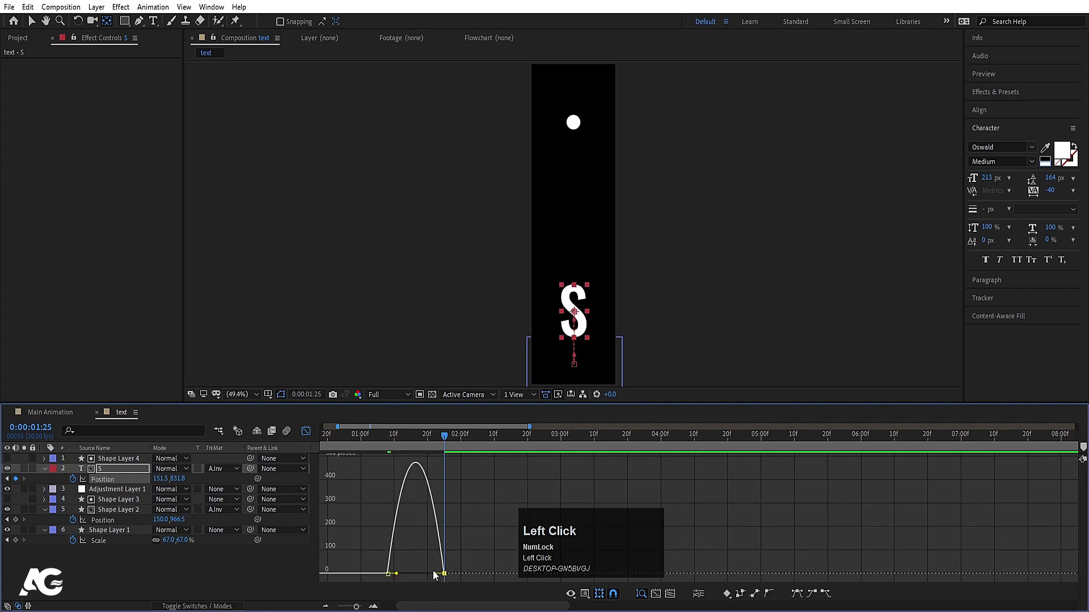
pyautogui.moveTo(402, 565); pyautogui.dragTo(389, 442)
pyautogui.click(389, 442)
pyautogui.press('space')
pyautogui.click(303, 432)
pyautogui.write('--')
# Return to layer bars and play back the rising S.
pyautogui.click(354, 444)
pyautogui.press('space')
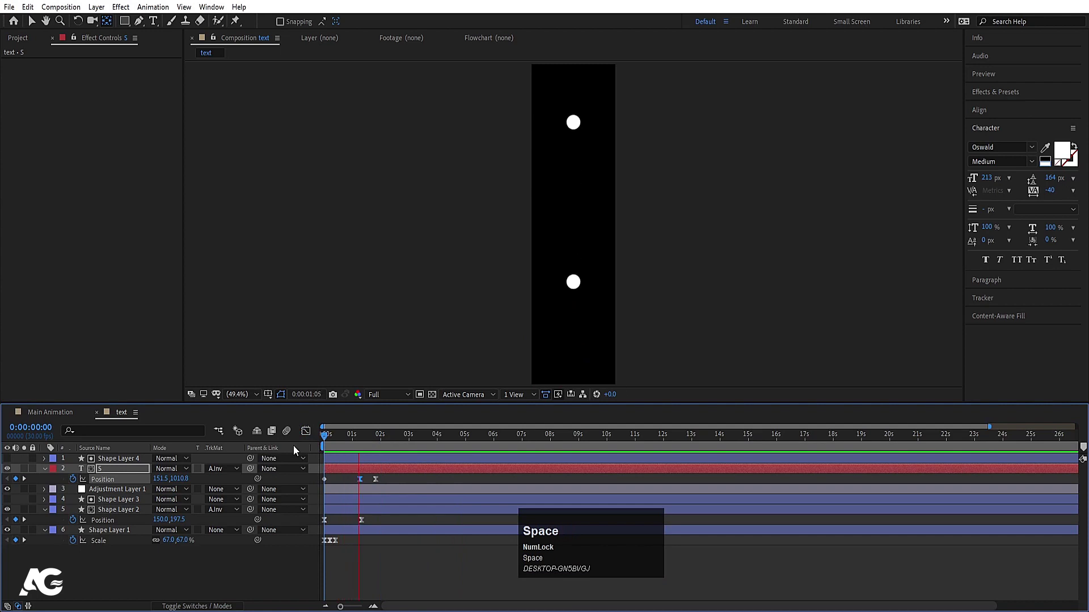
pyautogui.press('space')
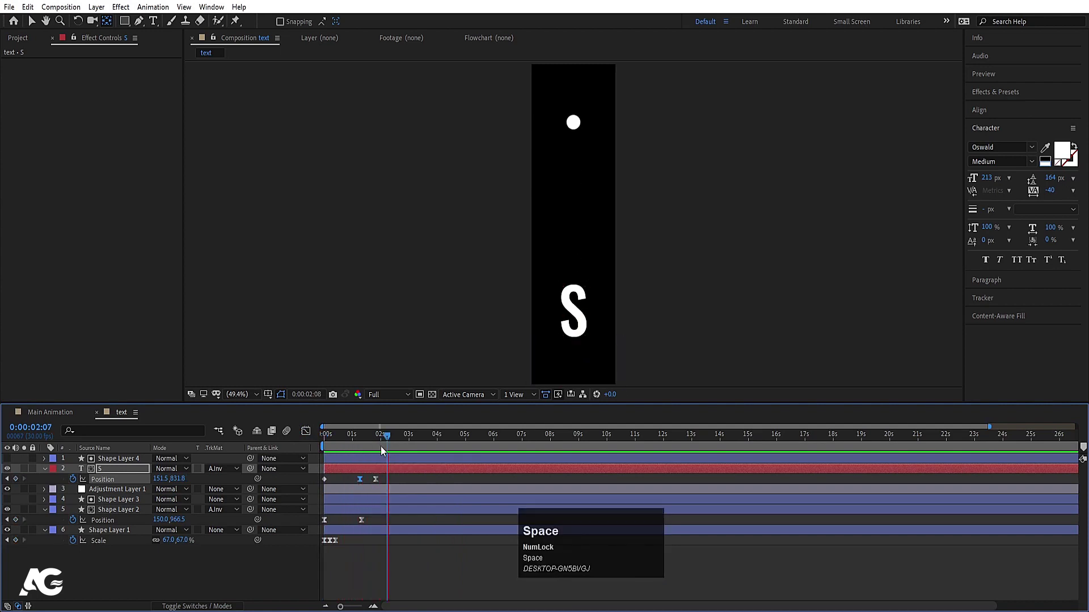
pyautogui.click(419, 483)
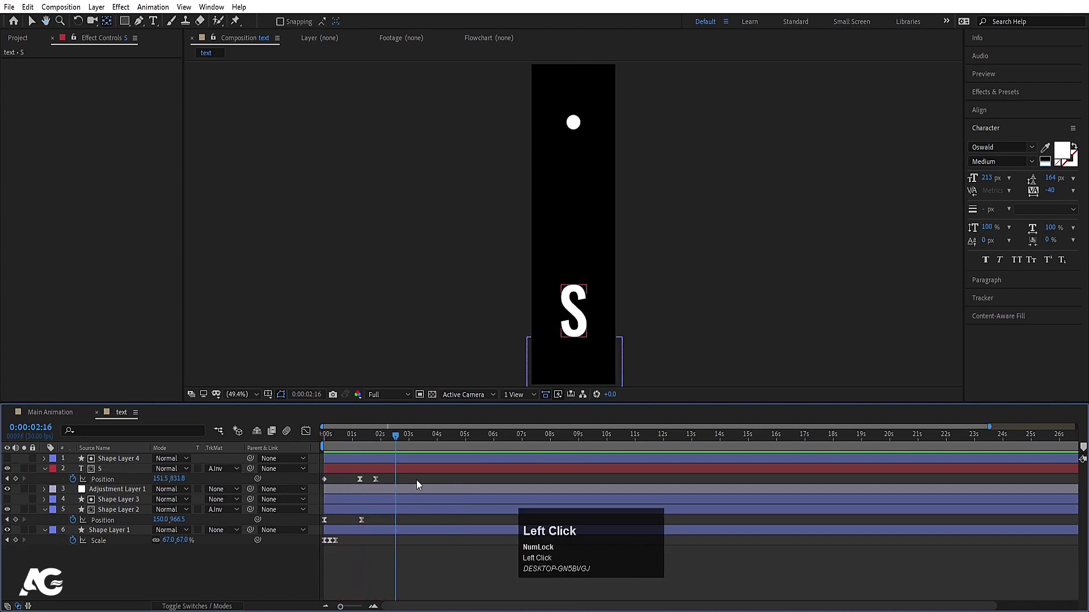
# Keyframe the S's Opacity from 100% to 0% around 0:00:02:22.
pyautogui.press('t')
pyautogui.click(75, 488)
pyautogui.press('space')
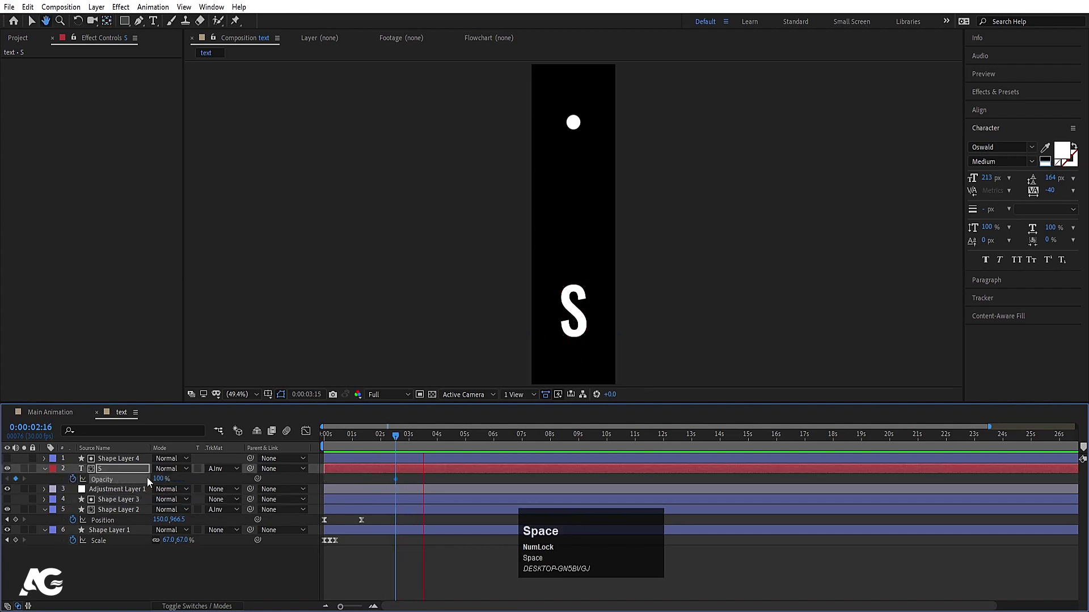
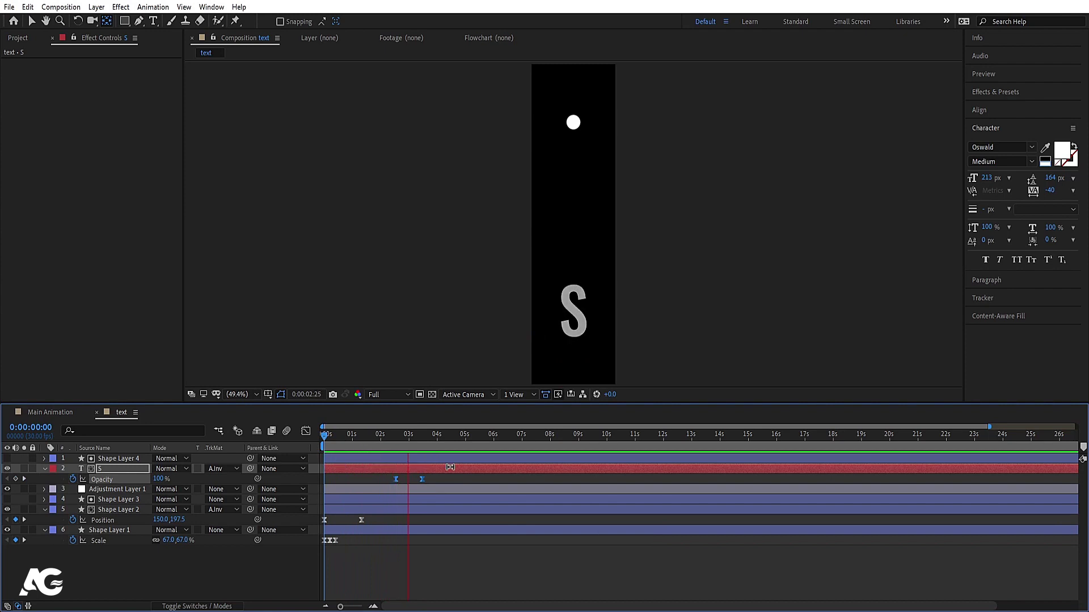
pyautogui.press('space')
pyautogui.click(370, 483)
# Align the opacity keyframes with the position keyframes on the S layer.
pyautogui.press('u')
pyautogui.press('j')
pyautogui.write('jj')
pyautogui.moveTo(399, 490); pyautogui.dragTo(436, 490)
pyautogui.press('k')
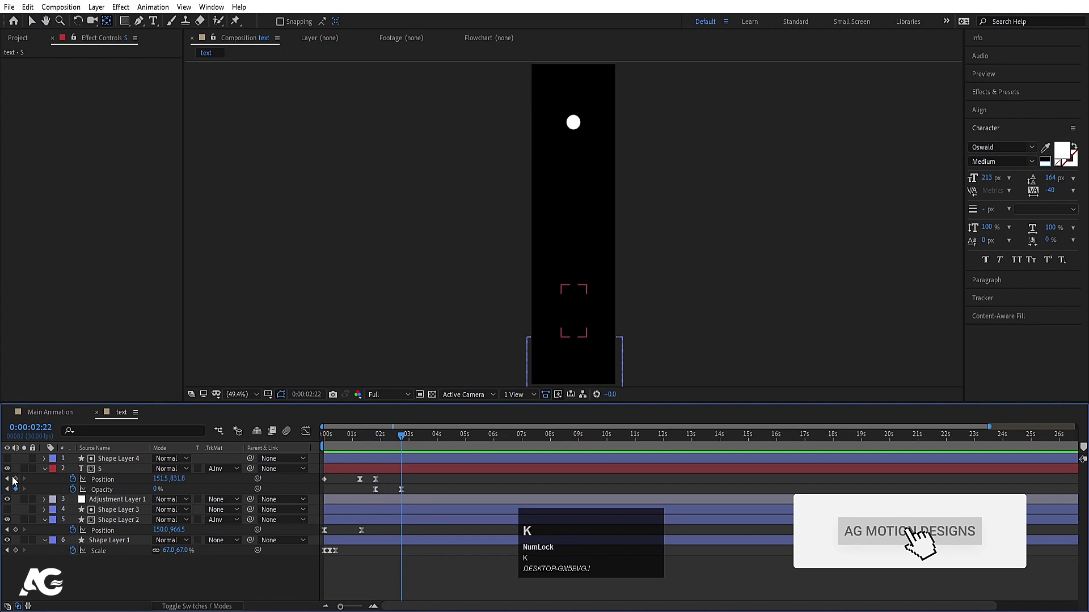
pyautogui.moveTo(19, 481); pyautogui.dragTo(20, 493)
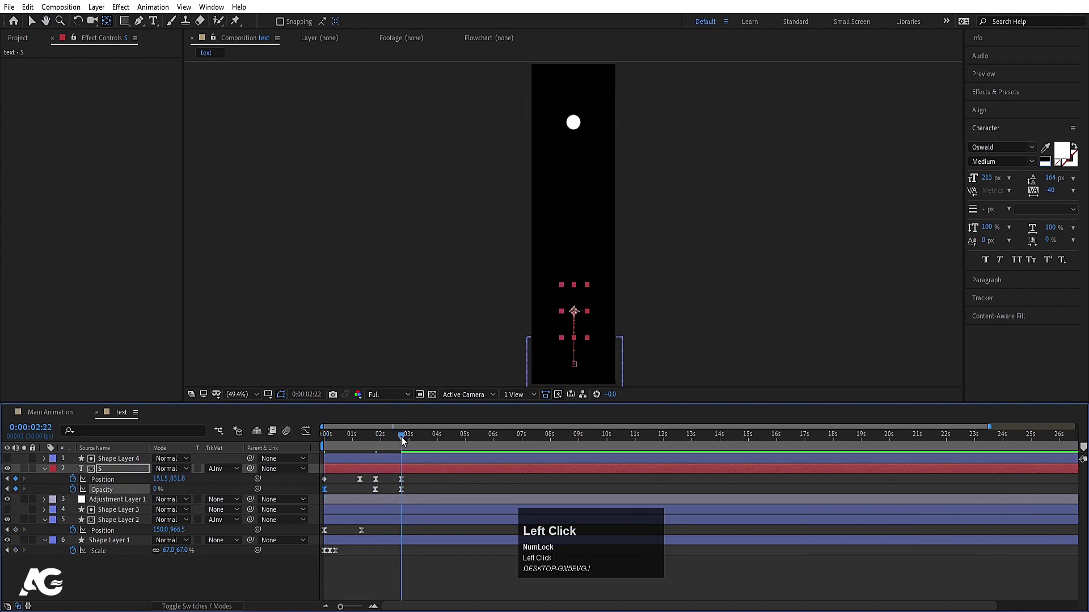
# Reveal the dot layer's keyframed properties and add a loopOut() expression to its Scale.
pyautogui.write('jk')
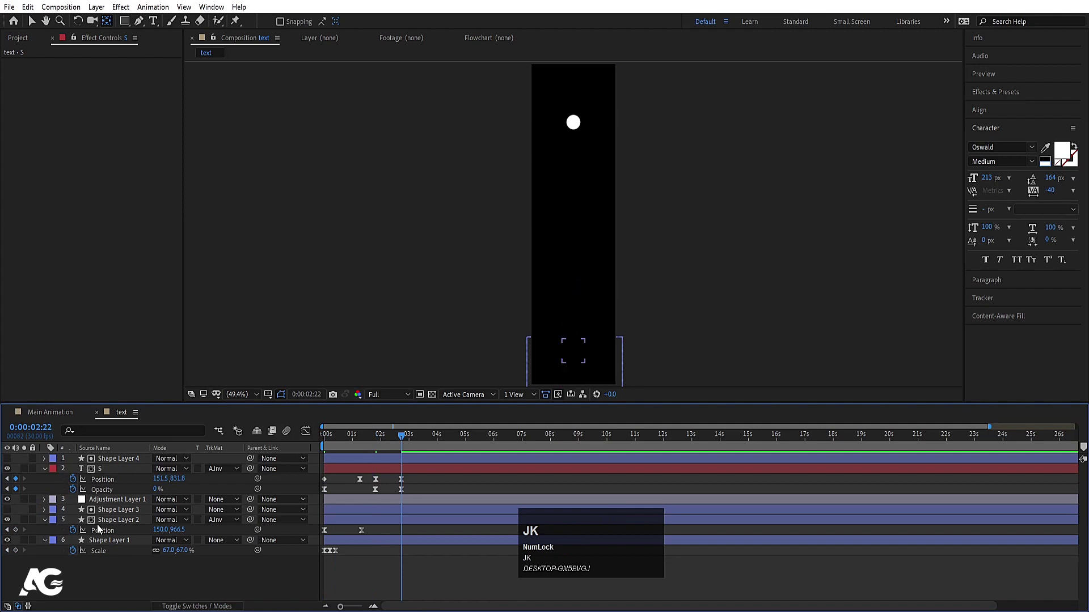
pyautogui.click(19, 532)
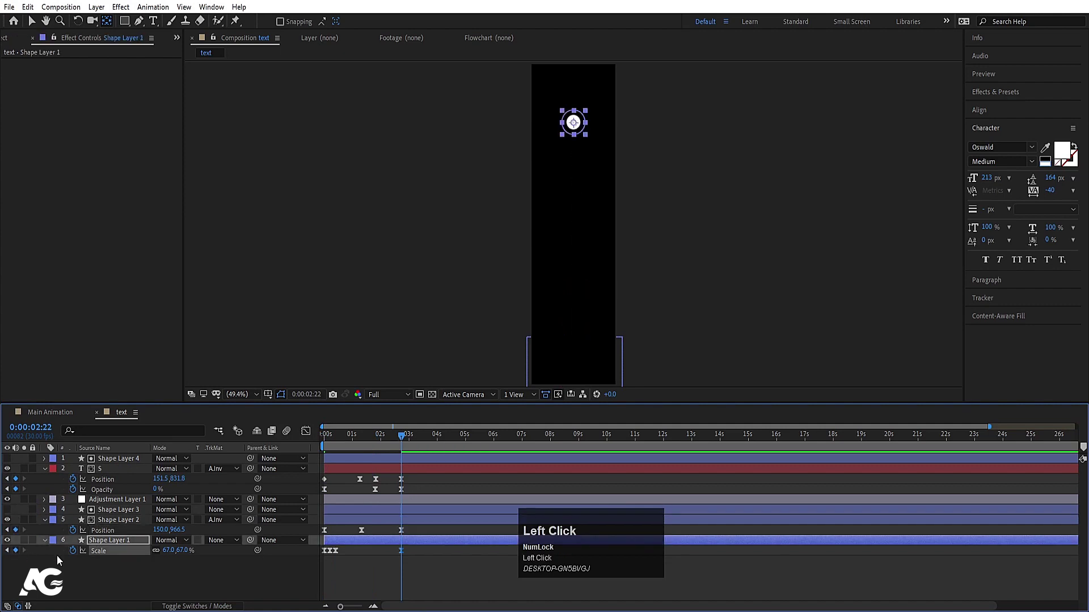
pyautogui.write('uuu')
pyautogui.press('ctrl+a')
pyautogui.press('u')
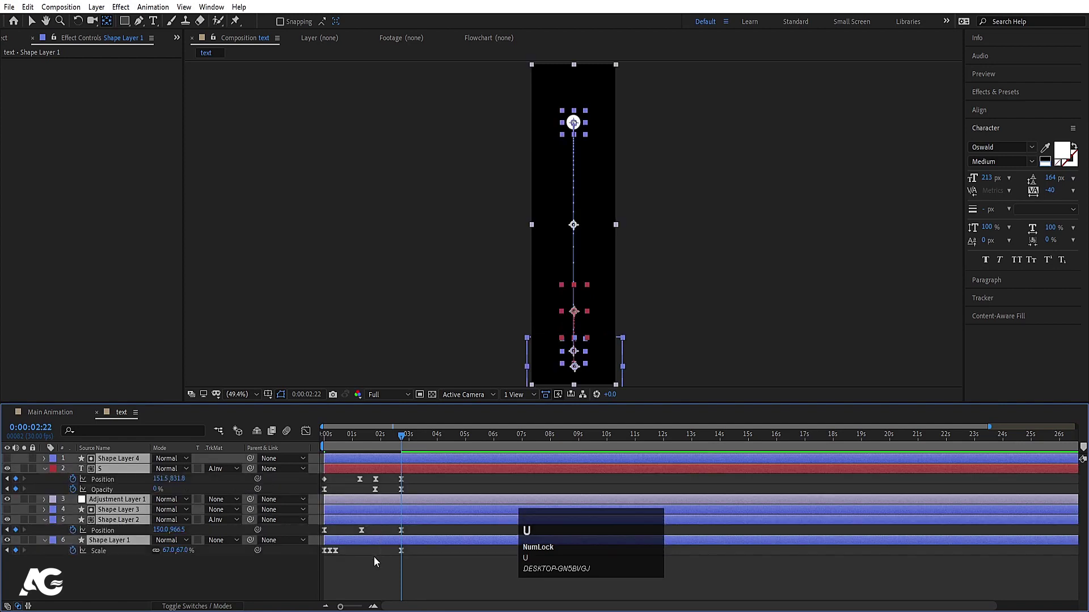
pyautogui.click(375, 564)
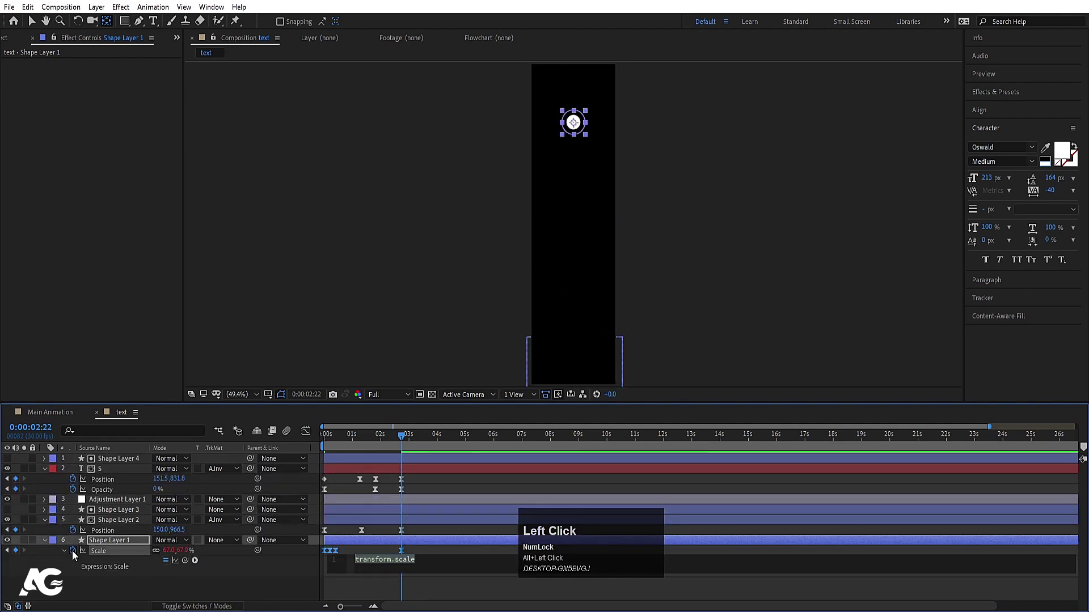
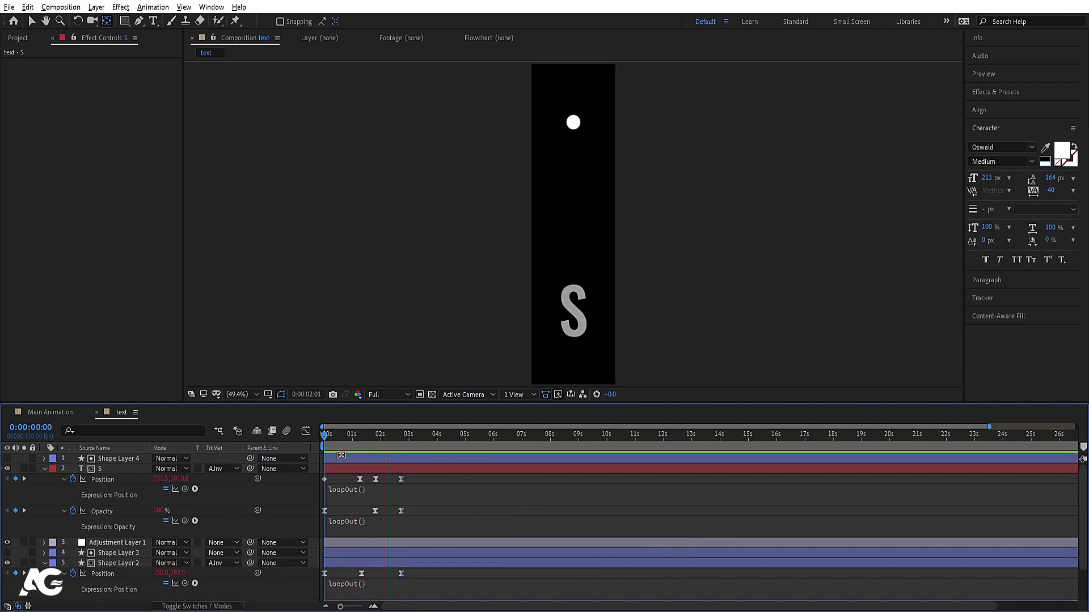
pyautogui.press('space')
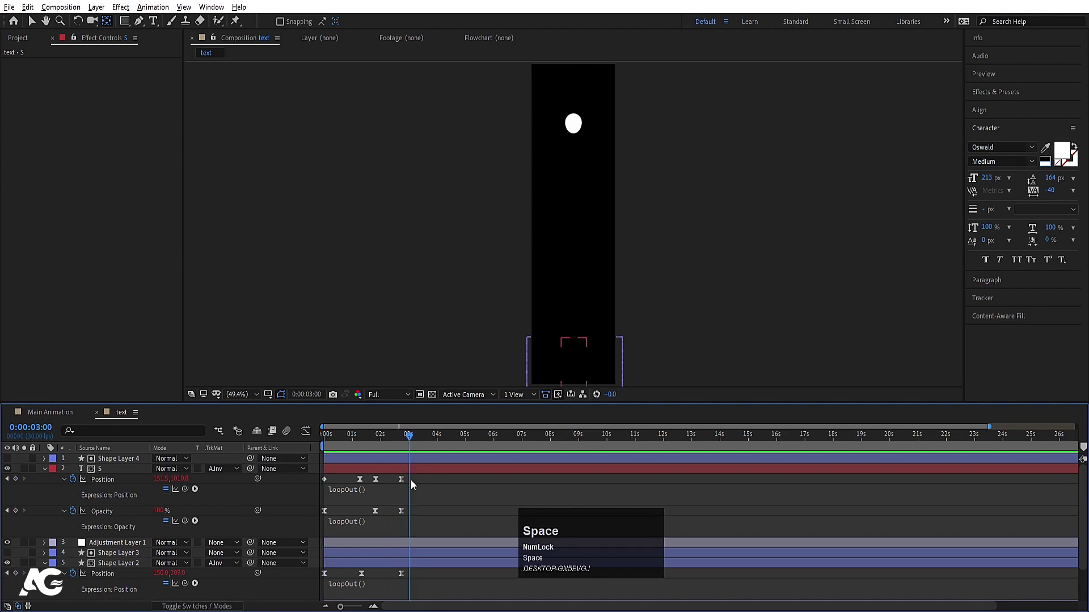
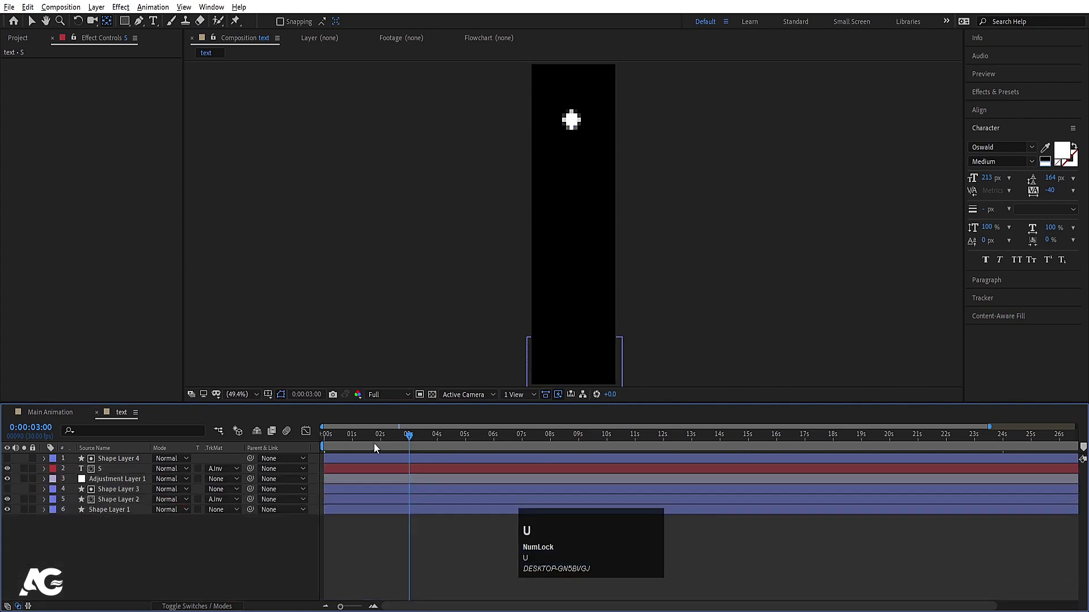
# Preview the looping drip and rising S animation from the start.
pyautogui.click(370, 442)
pyautogui.press('space')
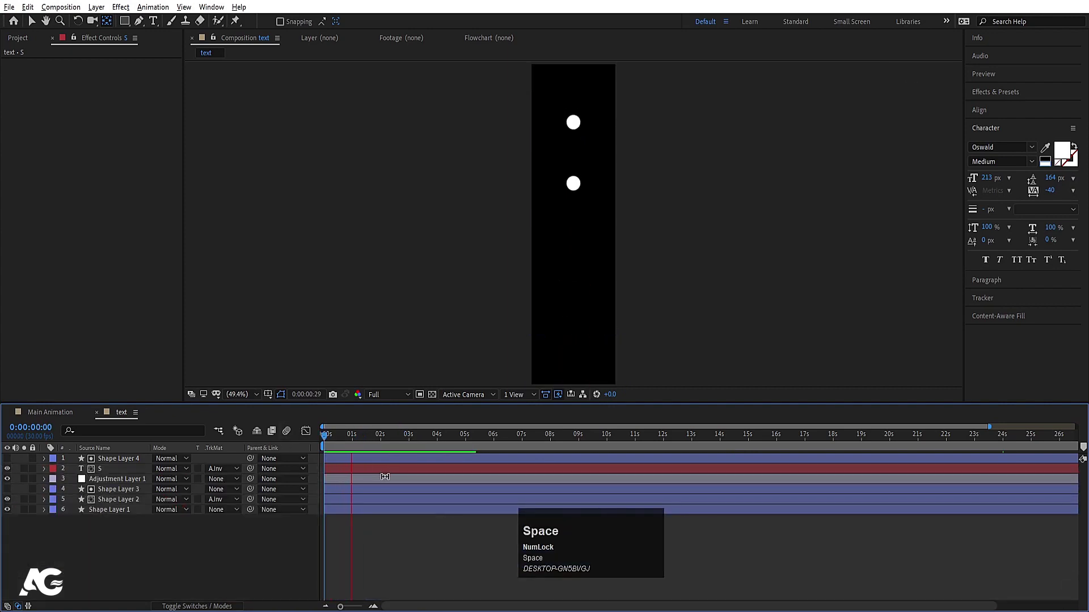
pyautogui.press('space')
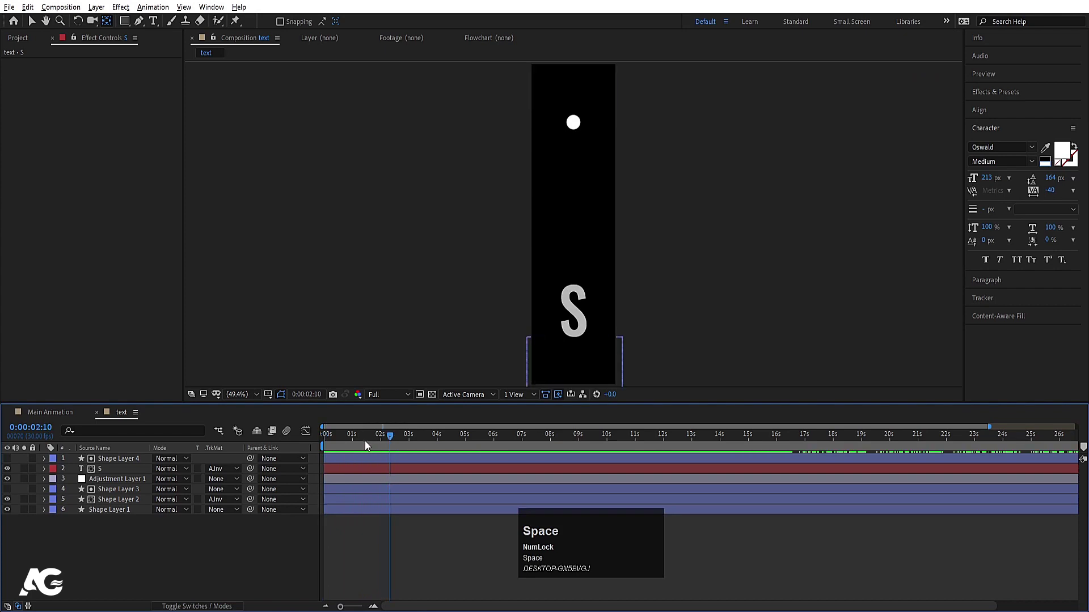
pyautogui.click(223, 547)
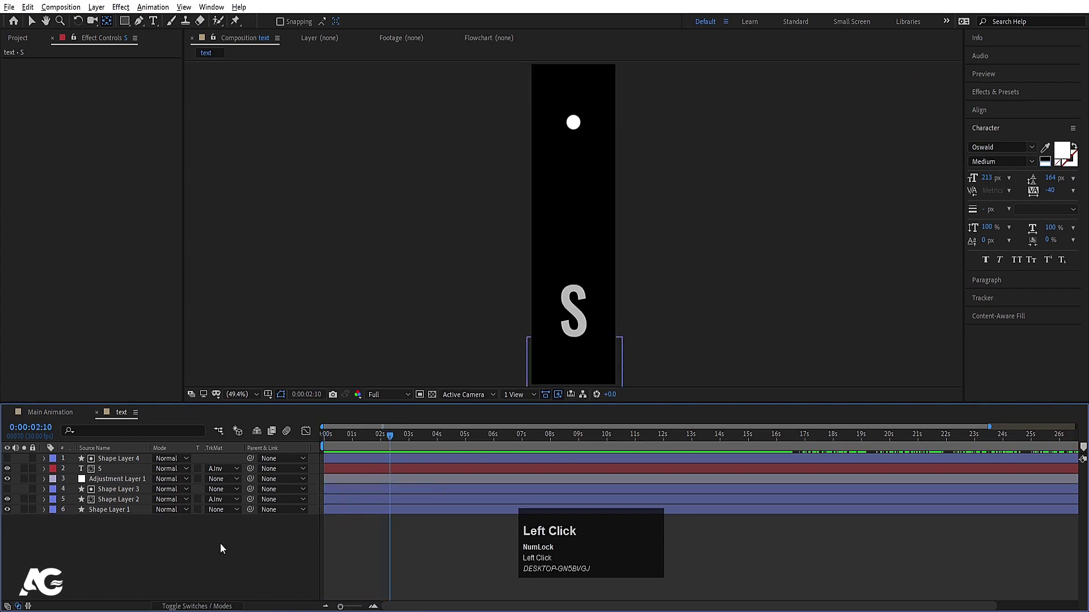
pyautogui.press('space')
# Rename the text composition to 'S' via Composition Settings.
pyautogui.press('ctrl+k')
pyautogui.press('shift+s')
pyautogui.press('Return')
pyautogui.press('ctrl+0')
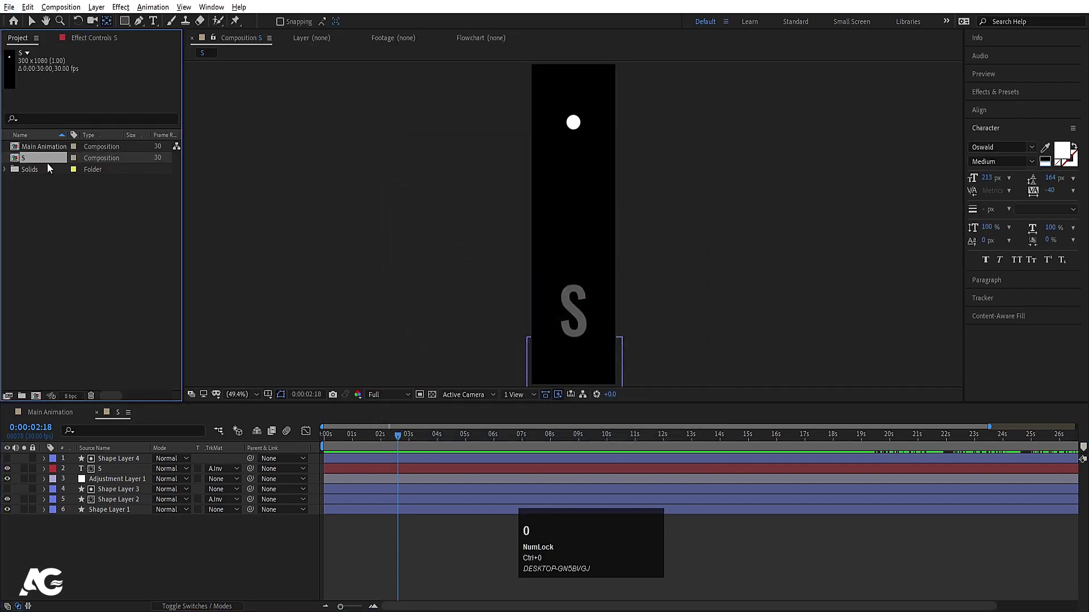
# Duplicate composition S into new compositions named U and B.
pyautogui.click(47, 159)
pyautogui.press('ctrl+d')
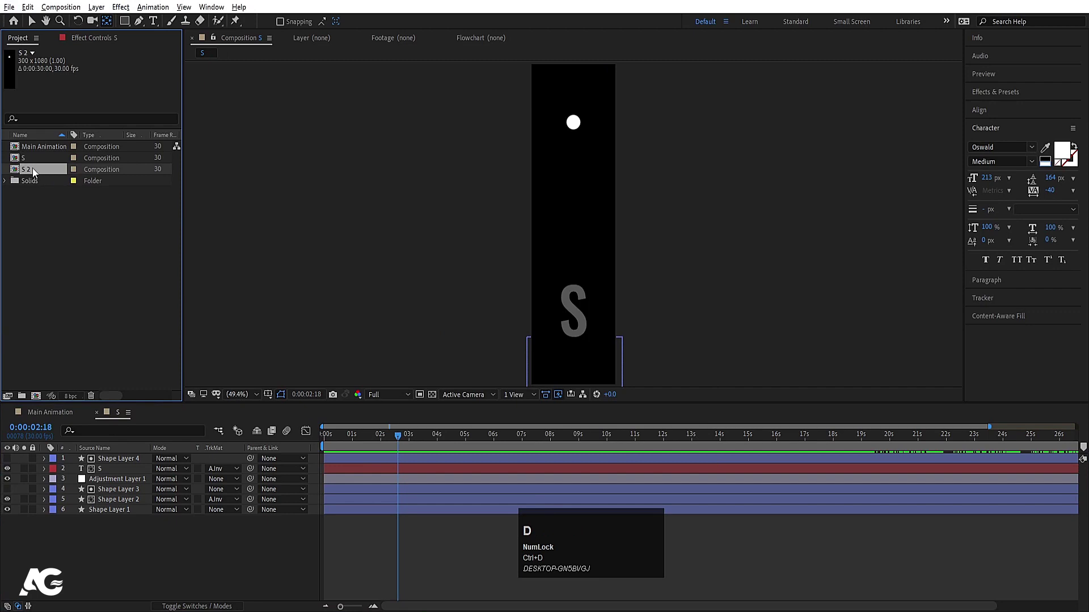
pyautogui.press('Return')
pyautogui.press('shift+u')
pyautogui.press('Return')
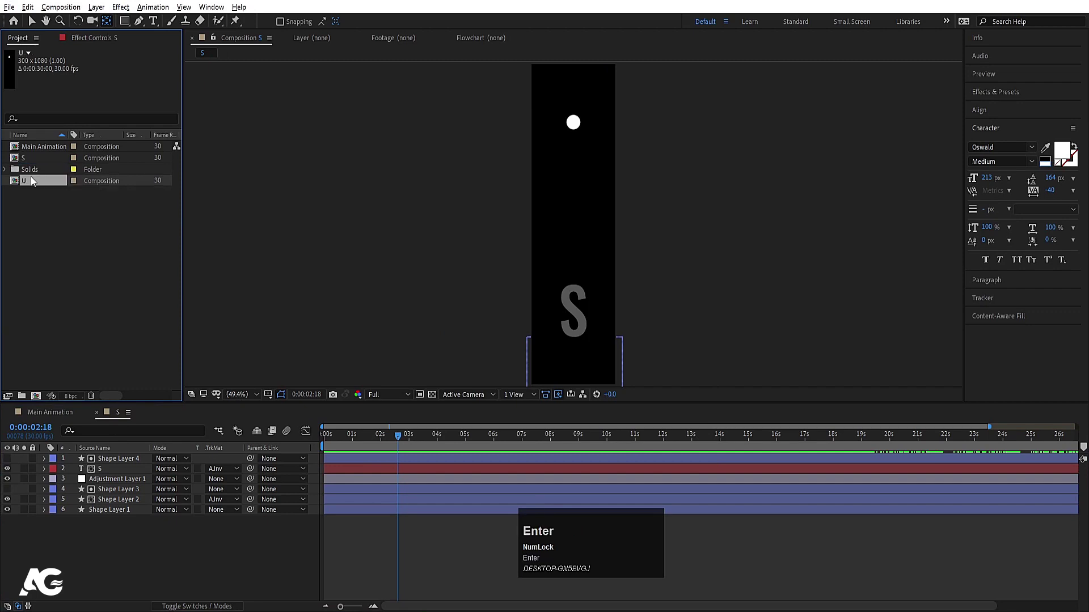
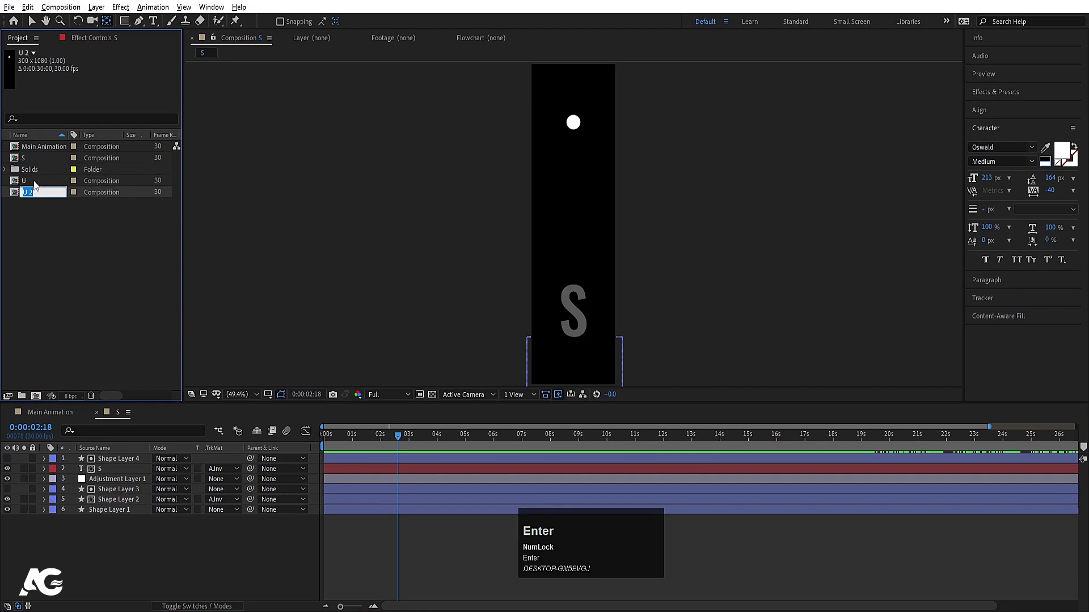
pyautogui.press('shift+b')
pyautogui.press('Return')
# Duplicate B into a composition named C and switch to Main Animation.
pyautogui.click(33, 152)
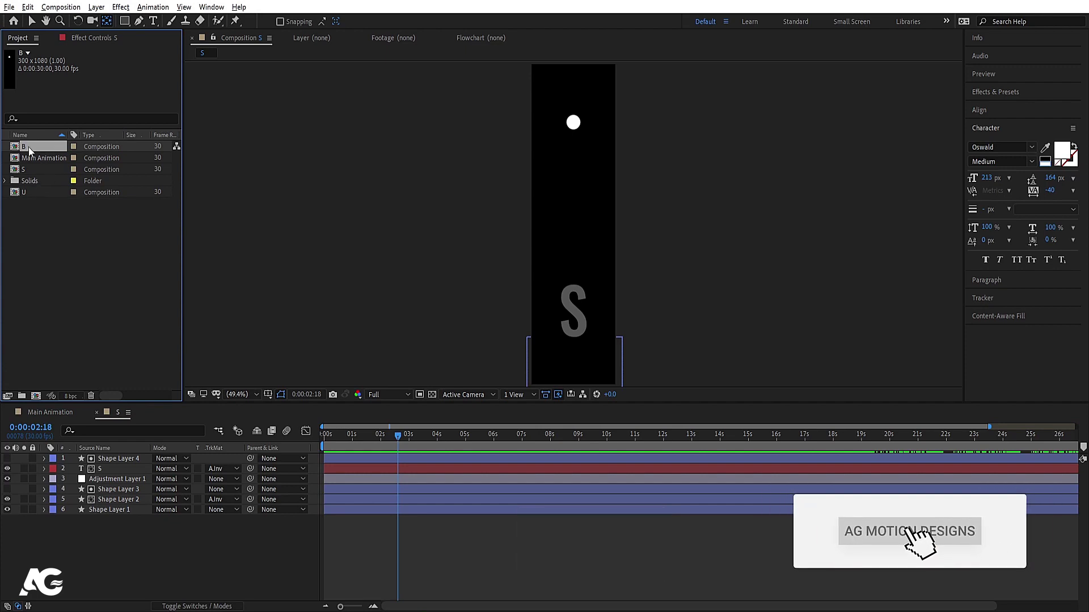
pyautogui.click(33, 151)
pyautogui.press('ctrl+d')
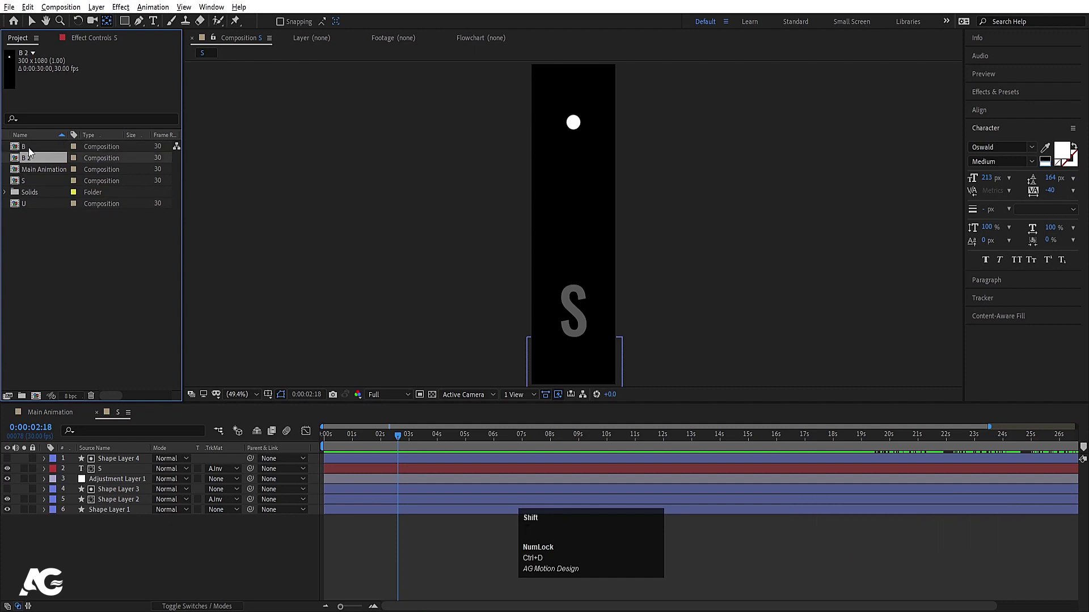
pyautogui.click(38, 162)
pyautogui.press('Return')
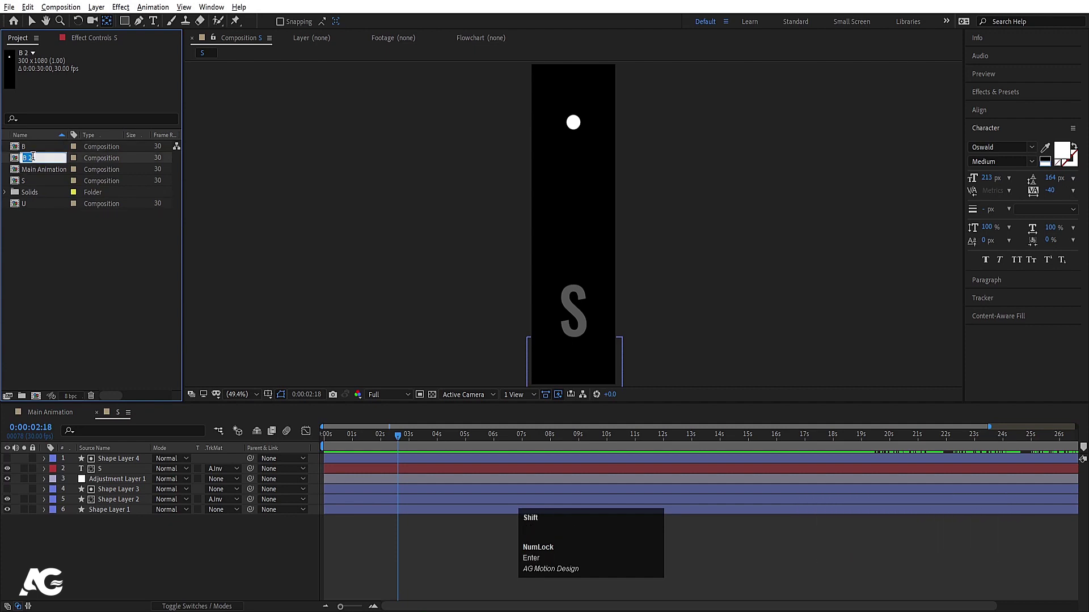
pyautogui.press('shift+c')
pyautogui.press('Return')
pyautogui.click(54, 419)
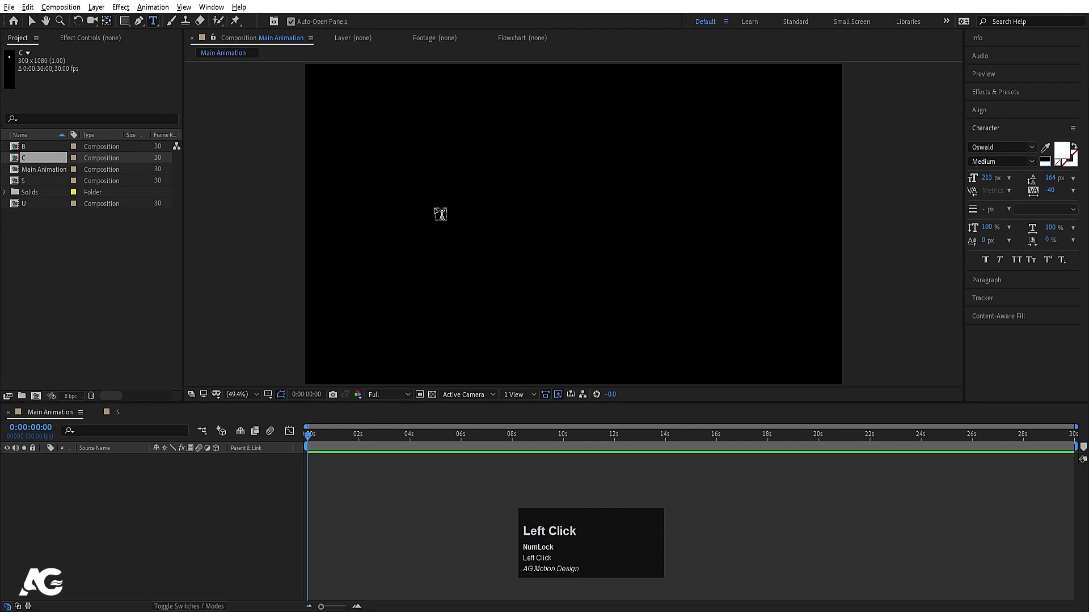
# Create a white Oswald SUBSCRIBE text layer in Main Animation.
pyautogui.press('shift+s')
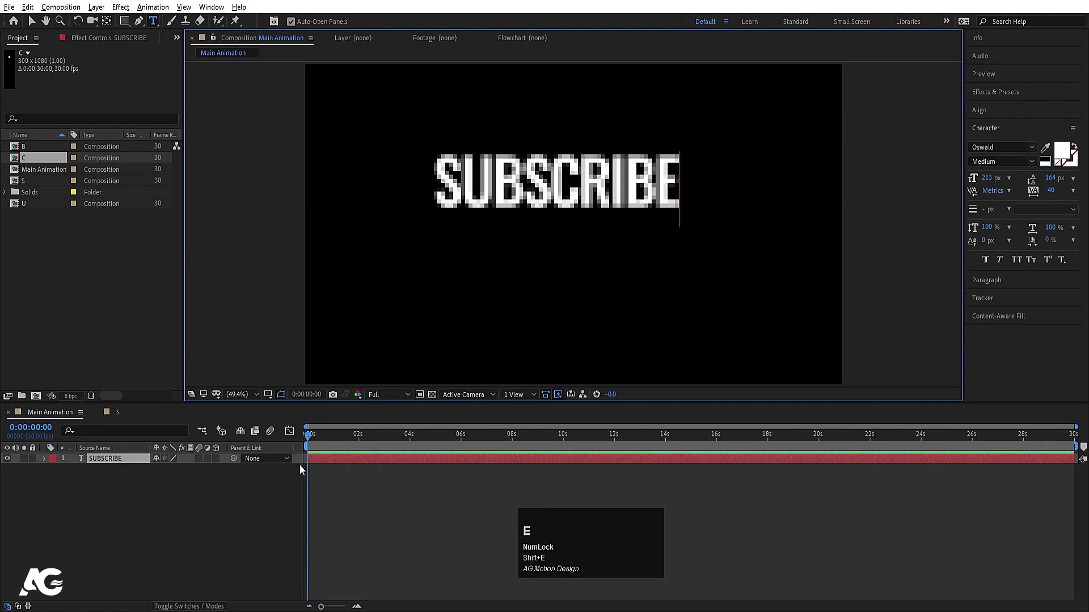
pyautogui.click(237, 514)
pyautogui.press('space')
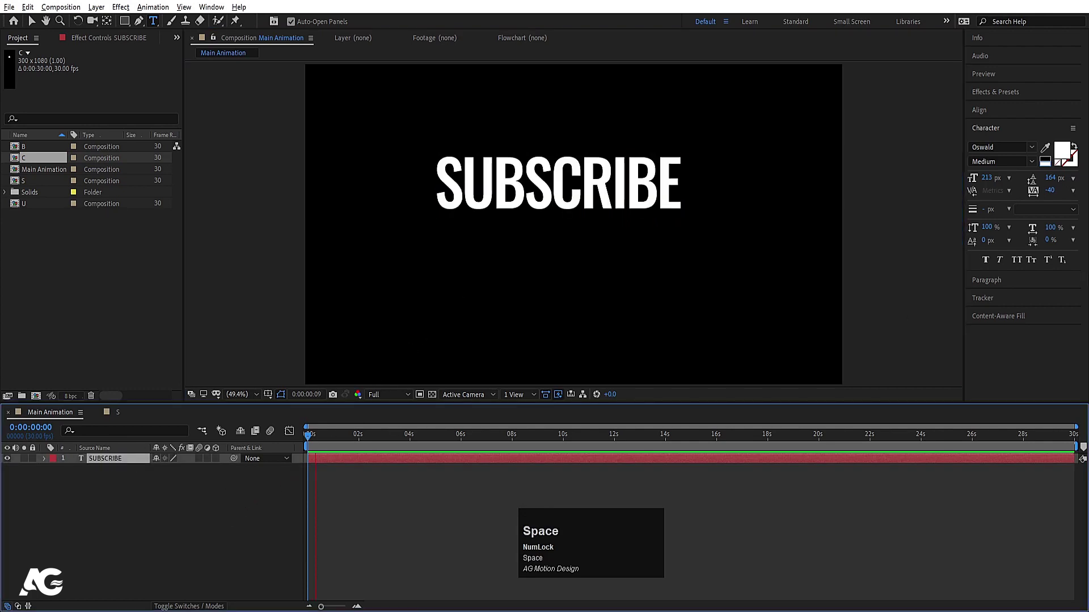
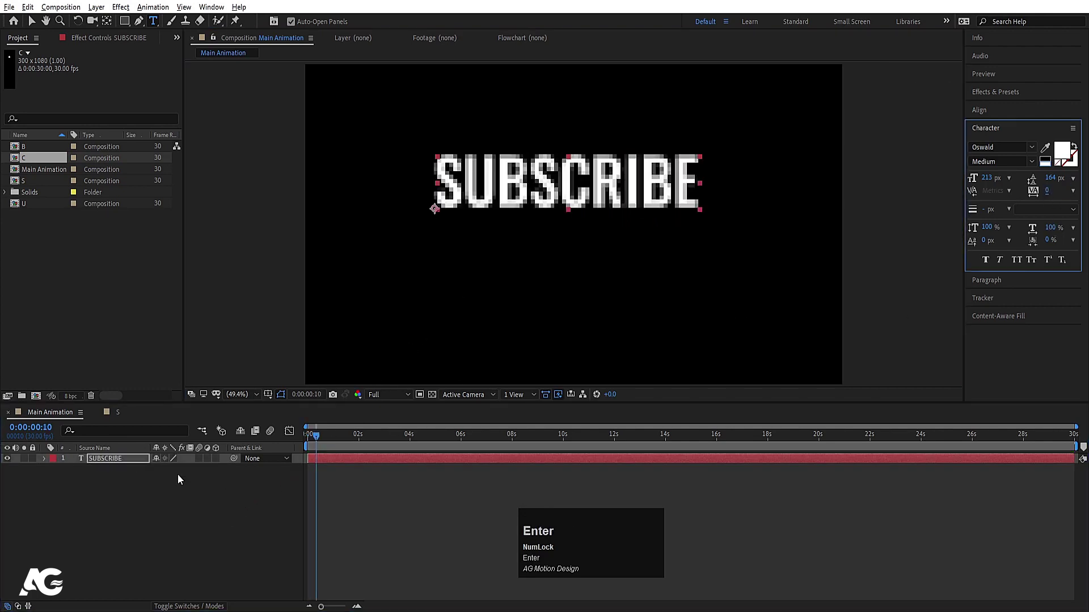
pyautogui.press('space')
# Center the SUBSCRIBE layer and set its letter spacing to 20.
pyautogui.click(159, 527)
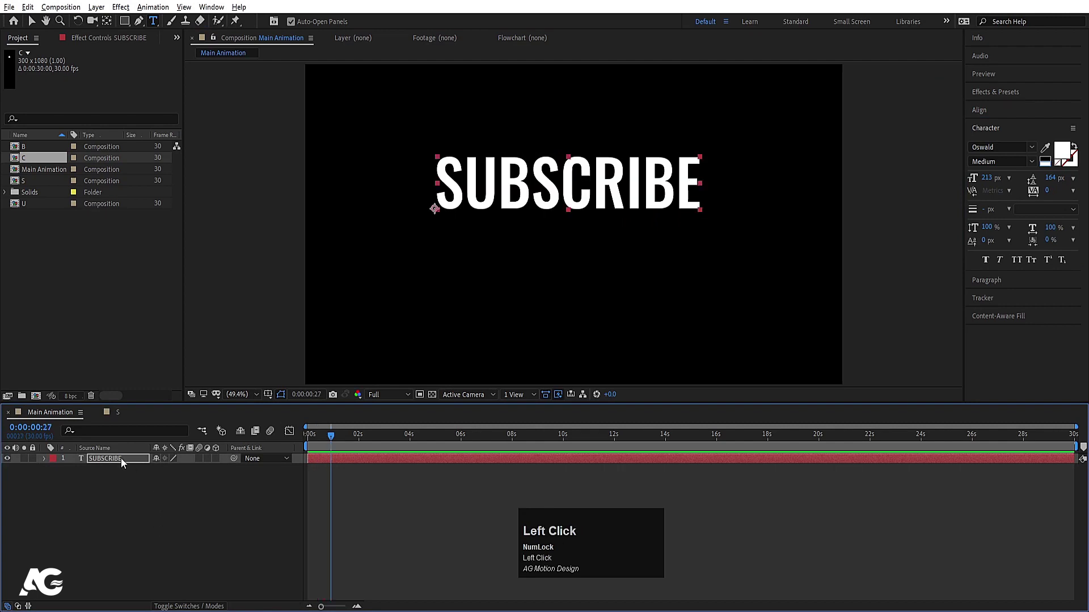
pyautogui.press('ctrl+alt+Home')
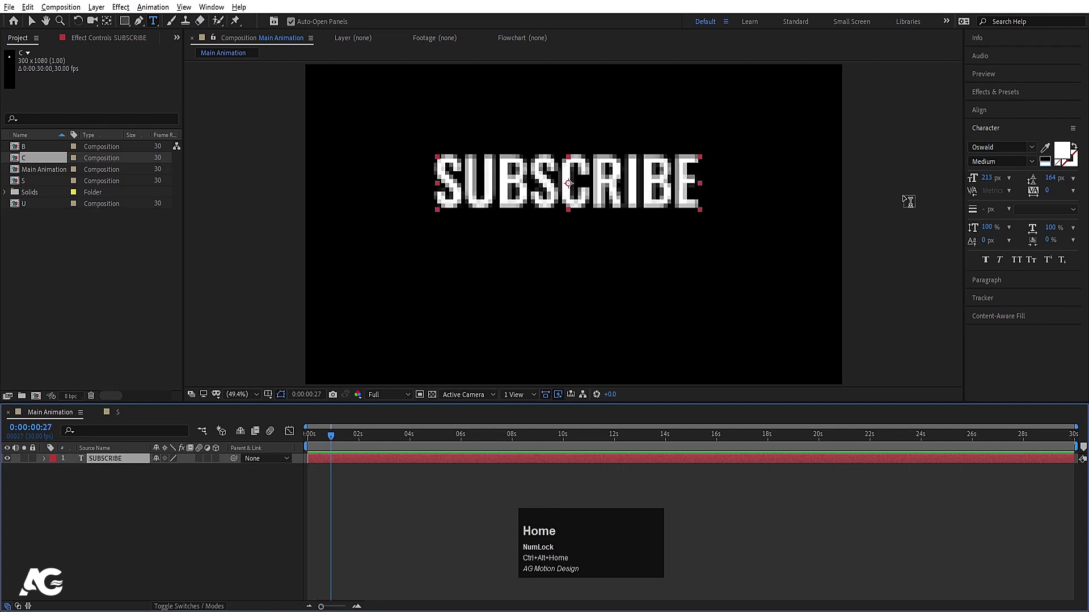
pyautogui.click(977, 111)
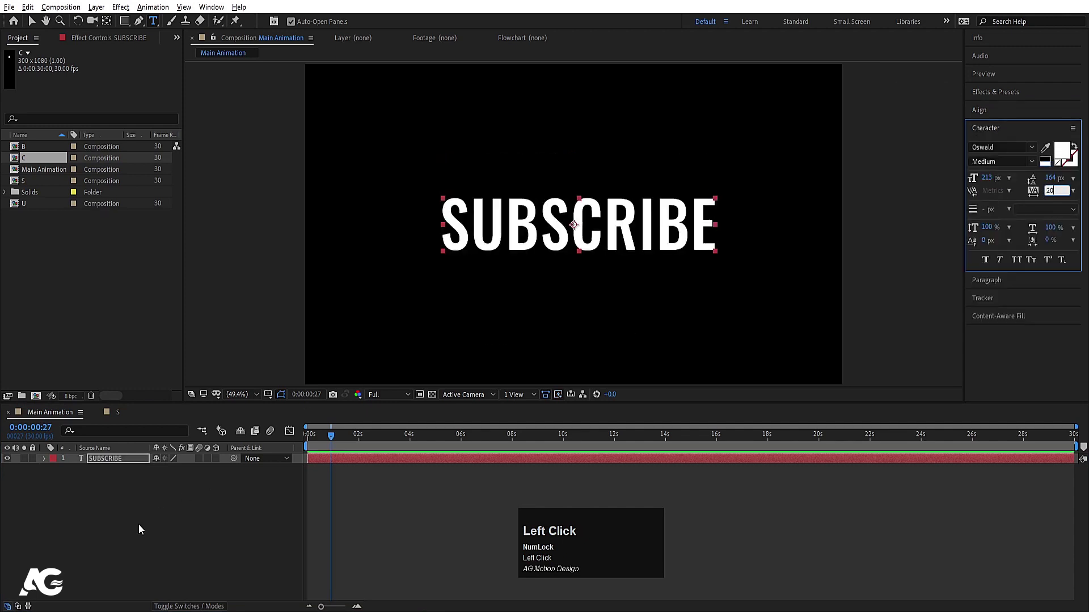
pyautogui.press('ctrl+alt+Home')
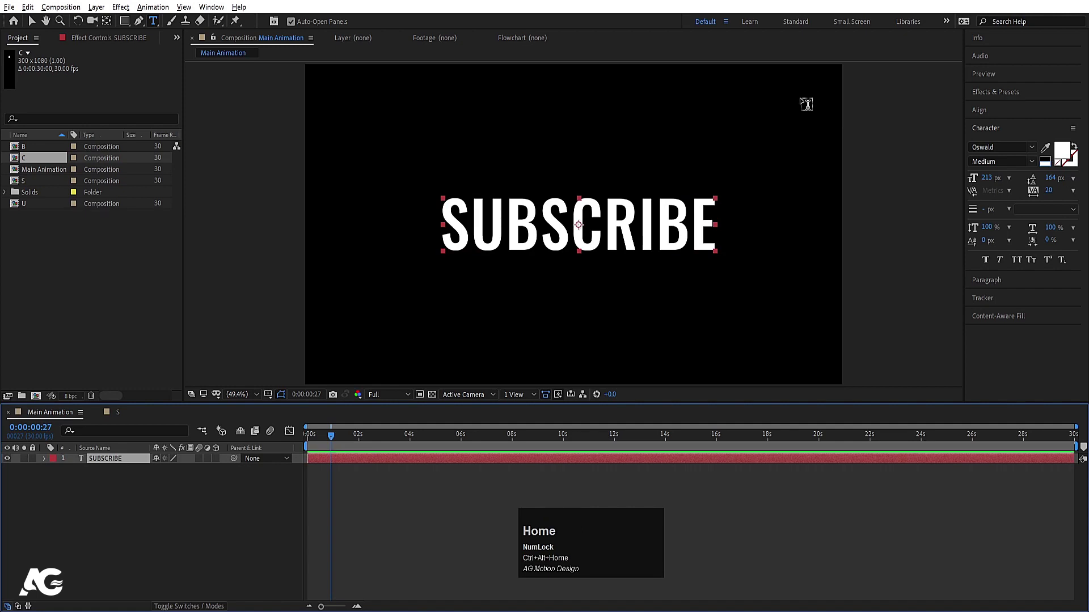
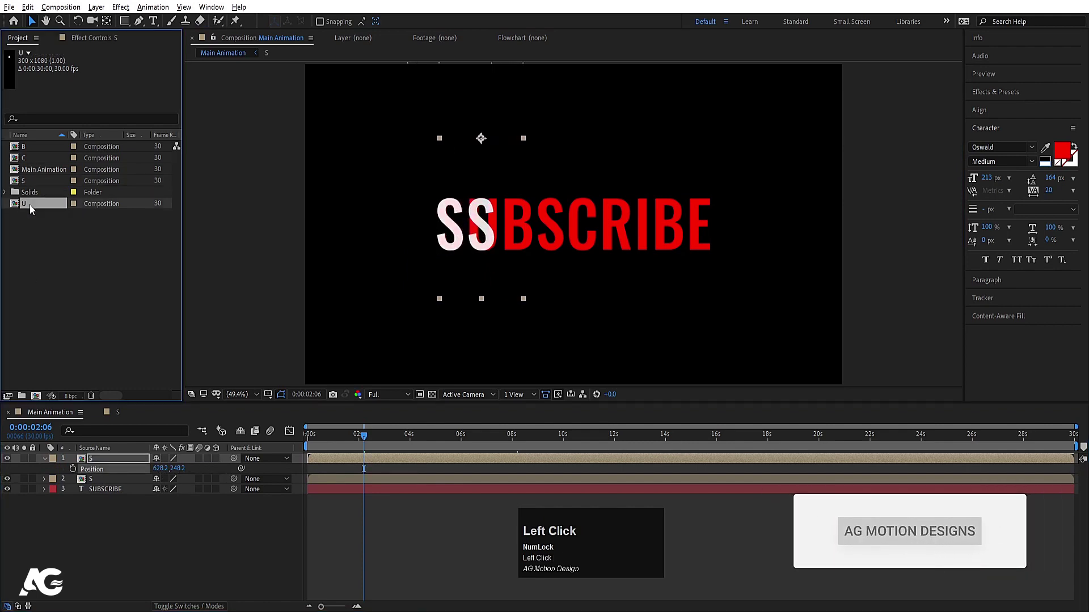
# Line up the U letter composition over its red guide letter in Main Animation.
pyautogui.moveTo(33, 209); pyautogui.dragTo(133, 461)
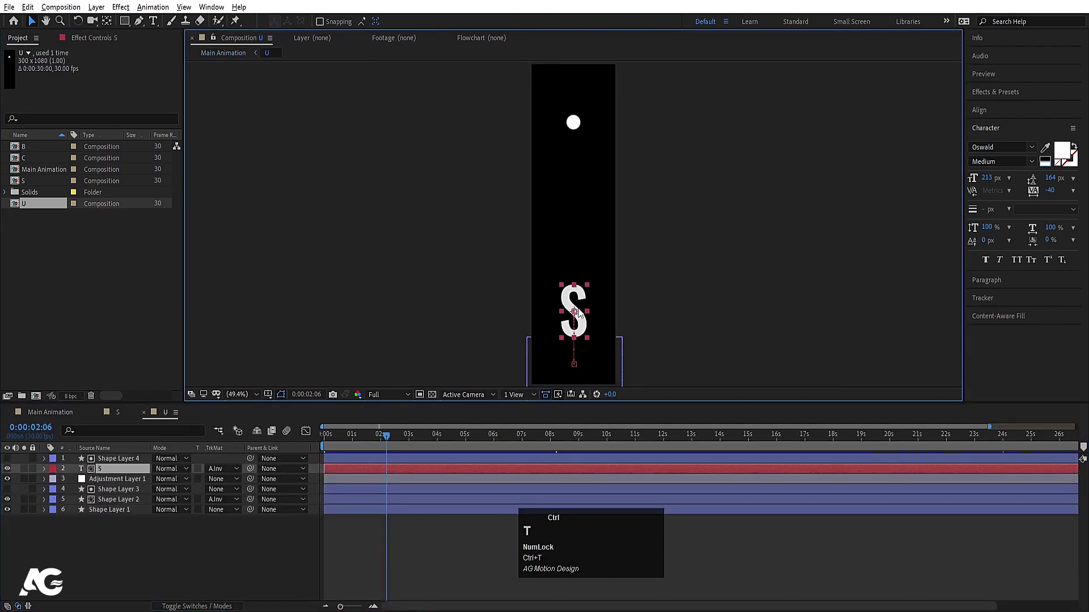
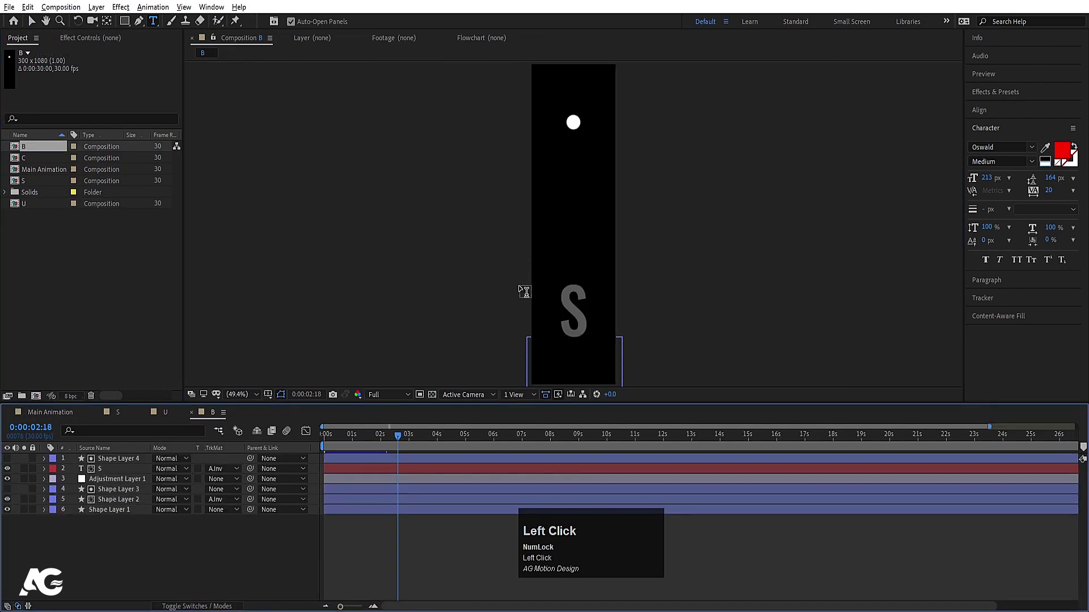
# Change composition B's text to the letter B and select it for placement.
pyautogui.press('ctrl+a')
pyautogui.press('shift+b')
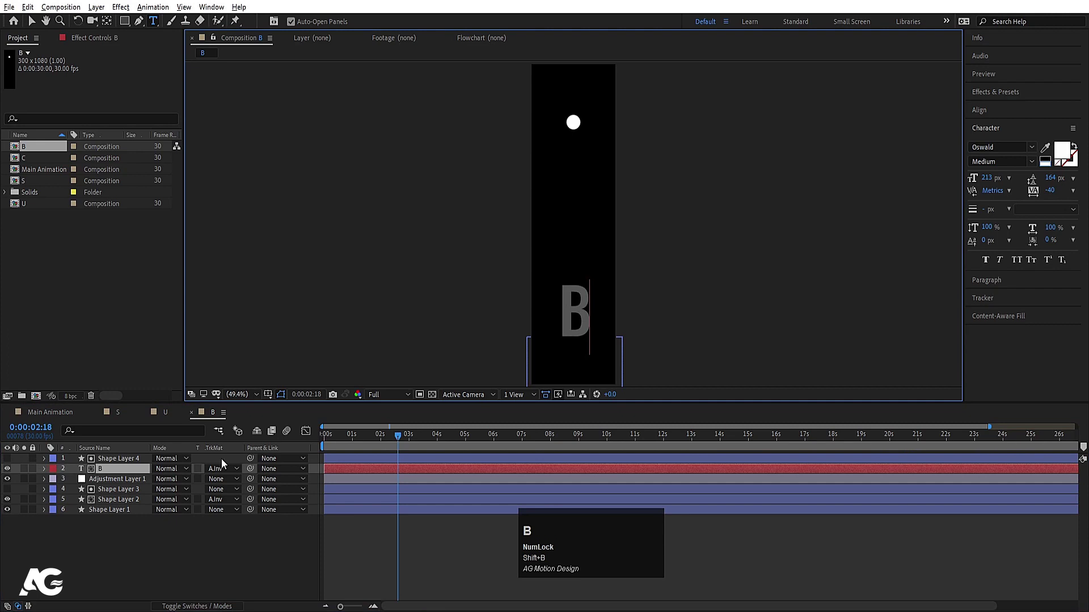
pyautogui.click(156, 556)
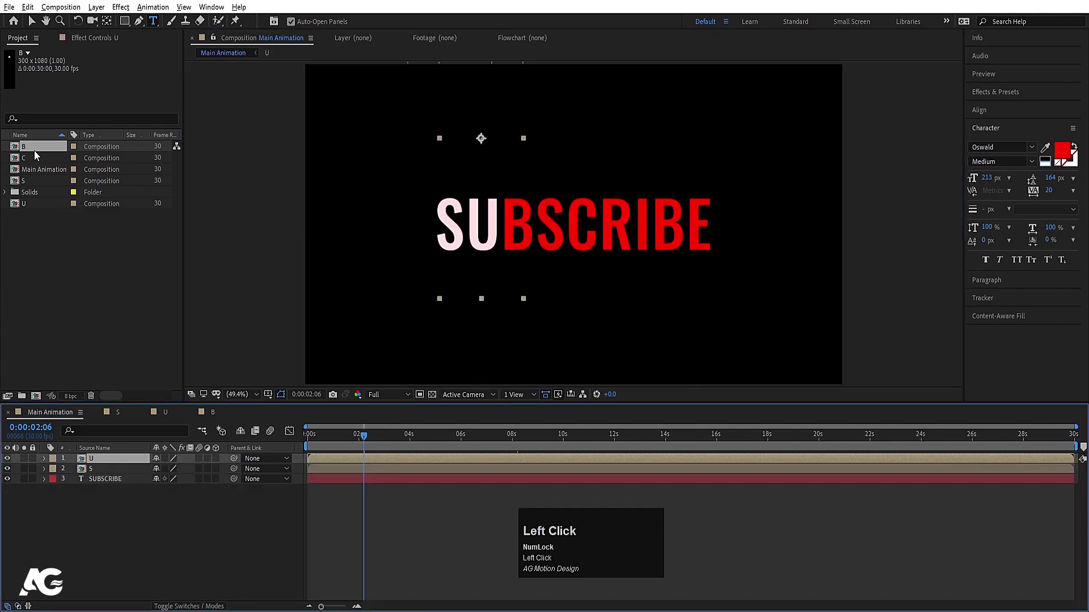
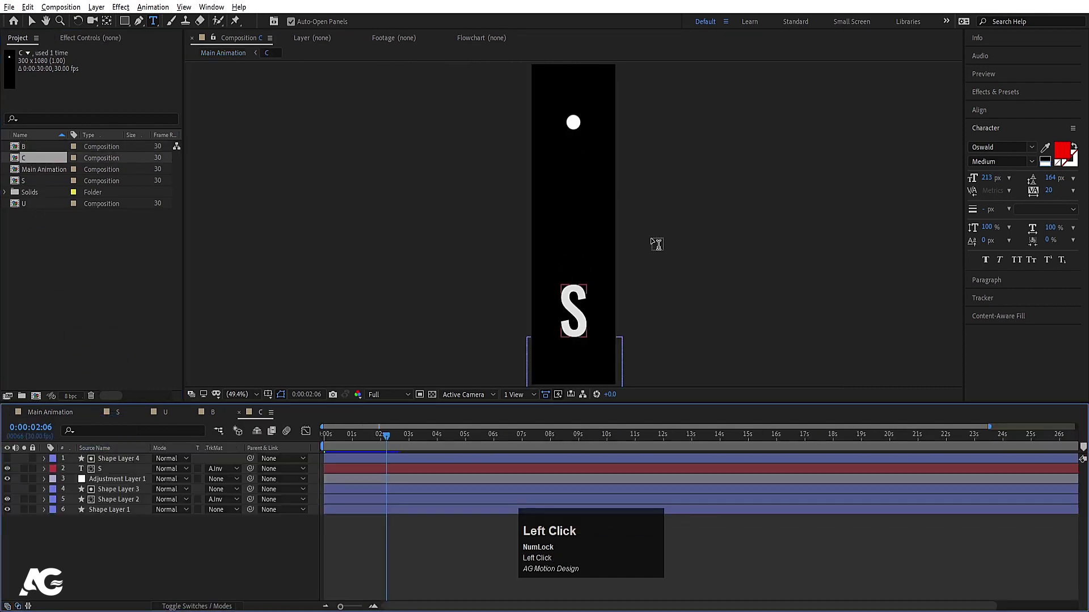
# Change composition C's text to C and position its layer in Main Animation.
pyautogui.press('ctrl+a')
pyautogui.press('shift+c')
pyautogui.click(142, 555)
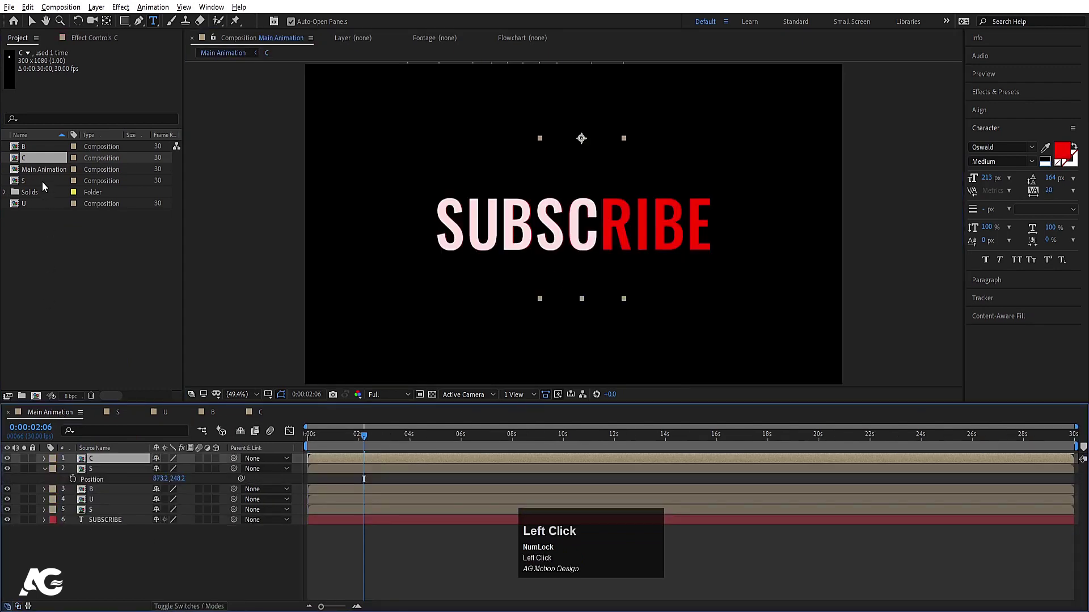
pyautogui.press('Left')
# Duplicate composition C, rename the copy R and return to Main Animation.
pyautogui.click(45, 163)
pyautogui.press('ctrl+d')
pyautogui.click(31, 174)
pyautogui.press('-')
pyautogui.press('ctrl+a')
pyautogui.press('shift+r')
pyautogui.click(185, 573)
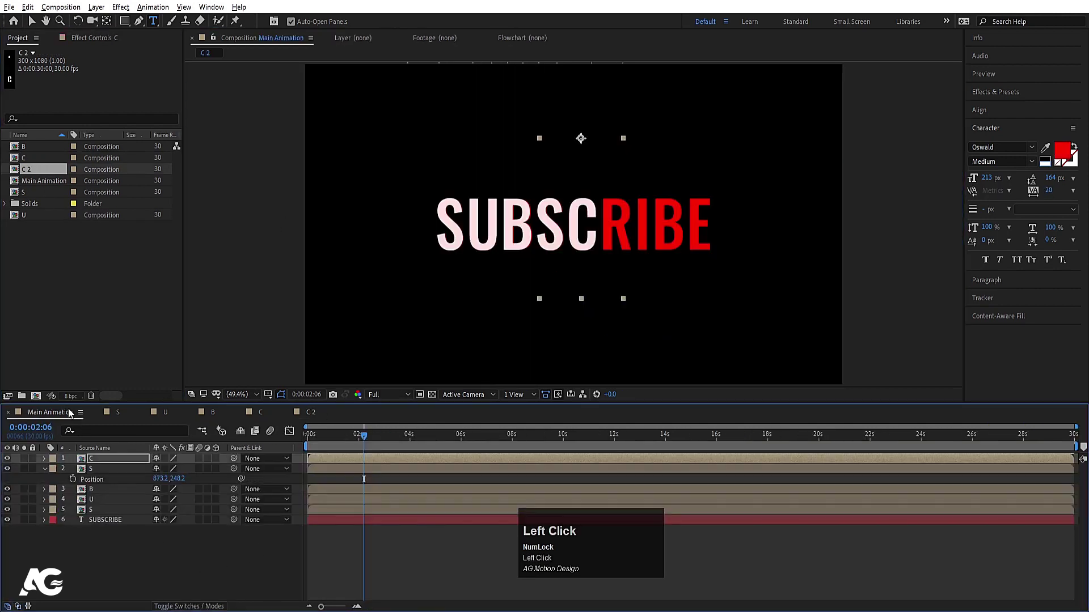
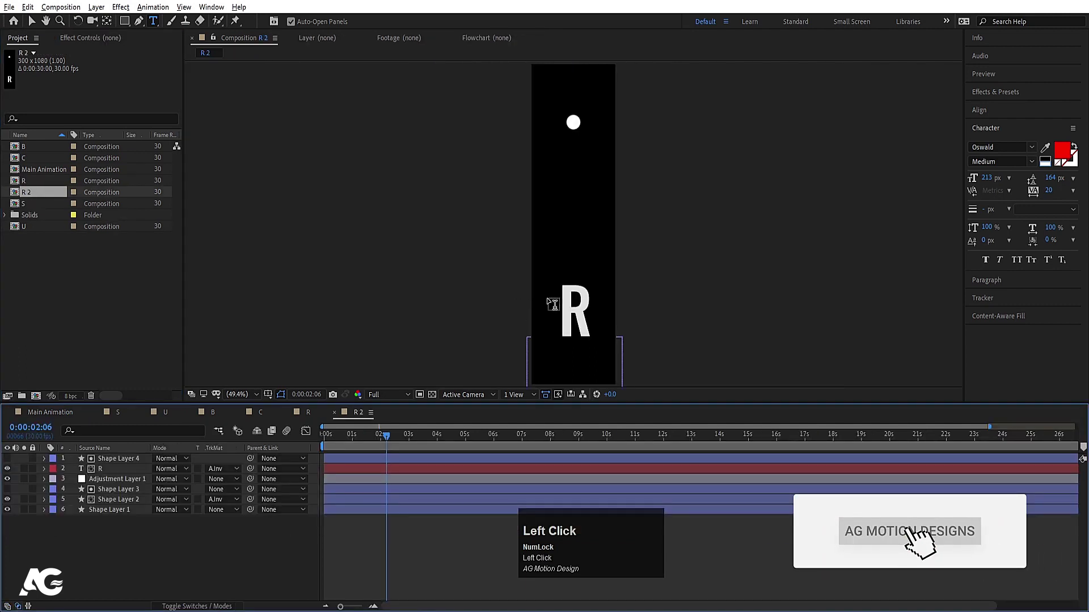
# Change the R 2 copy's text to I and rename the composition I.
pyautogui.press('ctrl+a')
pyautogui.press('shift+i')
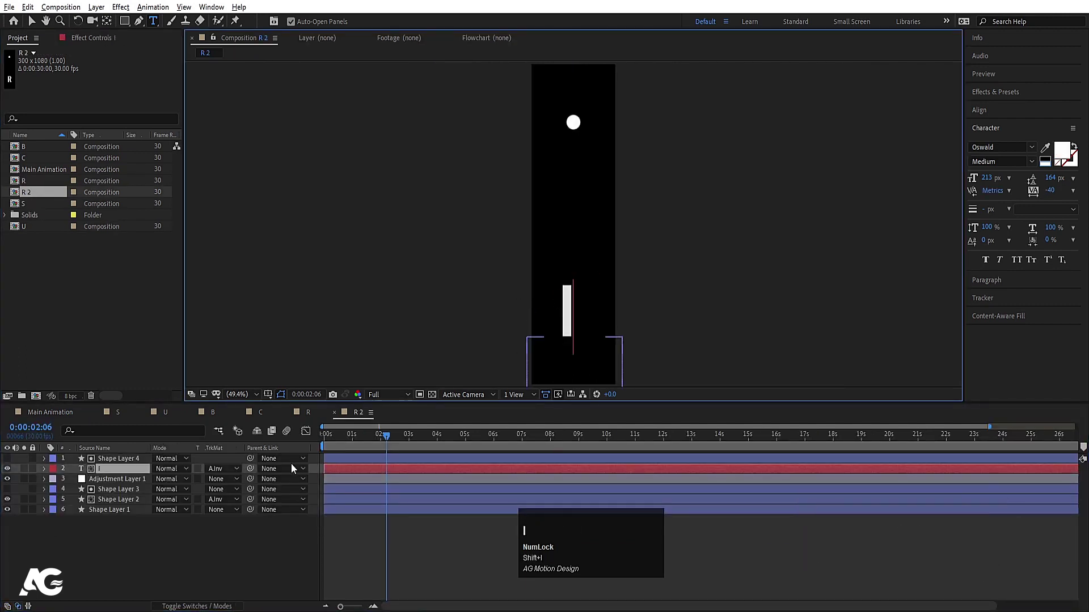
pyautogui.click(150, 547)
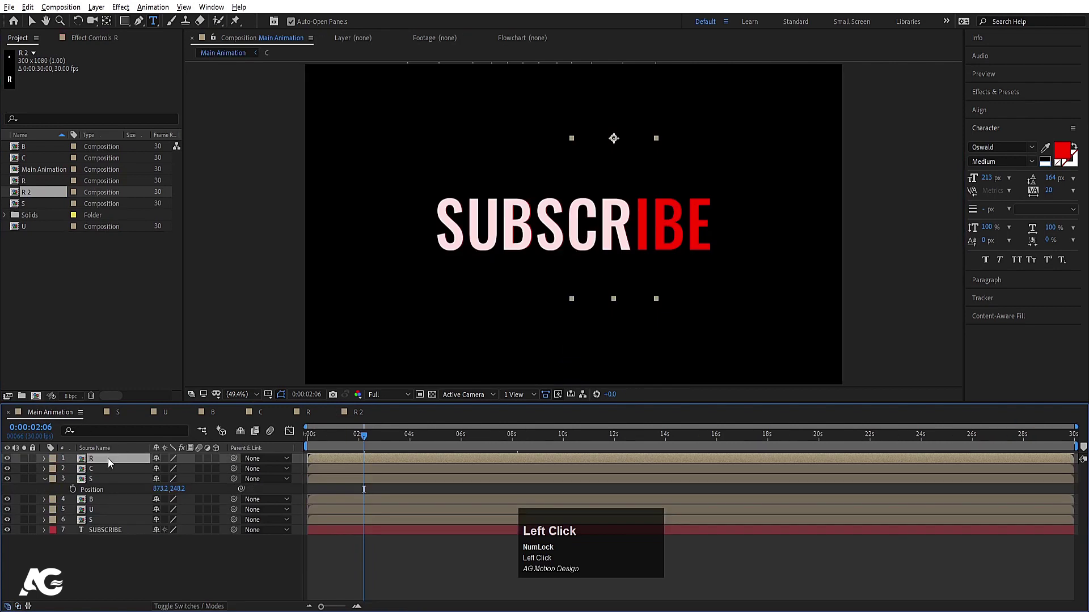
pyautogui.press('Return')
pyautogui.press('shift+i')
pyautogui.click(127, 592)
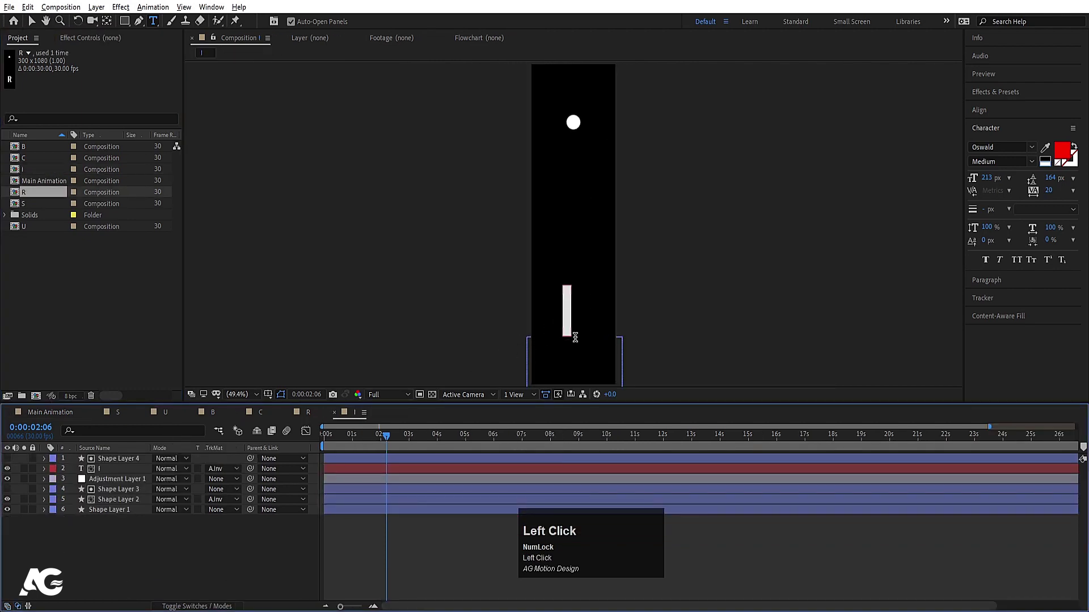
pyautogui.press('space')
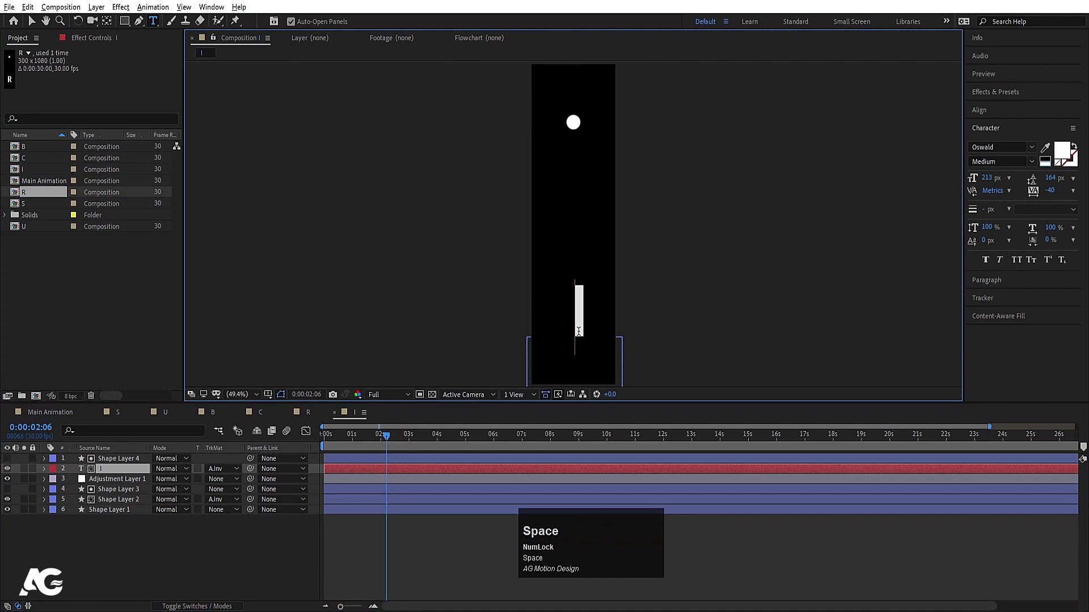
# Adjust the I text layer's Position keyframe value.
pyautogui.click(122, 475)
pyautogui.press('u')
pyautogui.write('uk')
pyautogui.click(124, 485)
pyautogui.press('j')
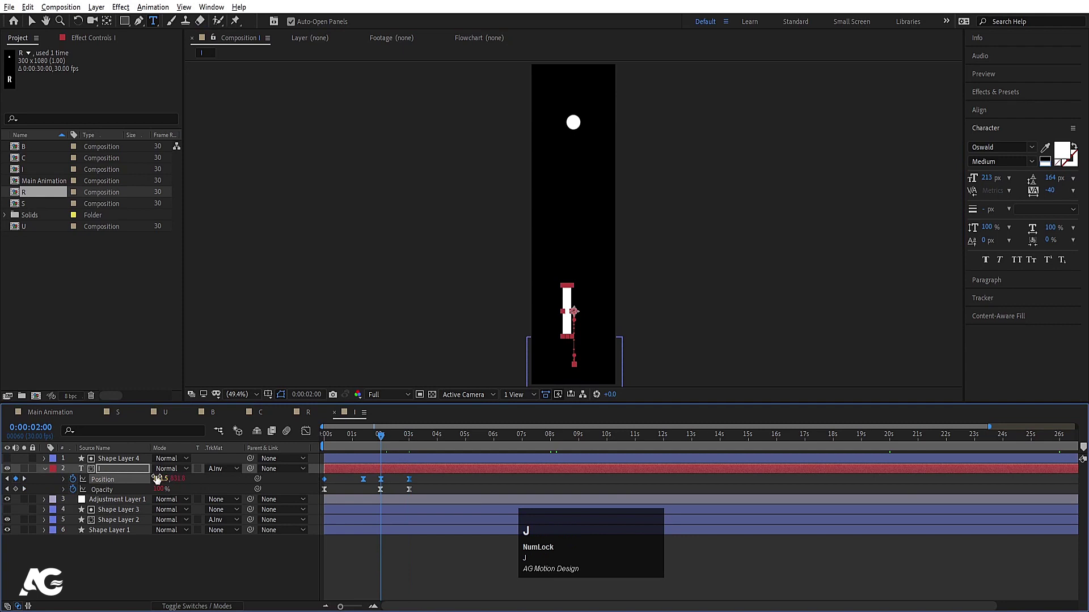
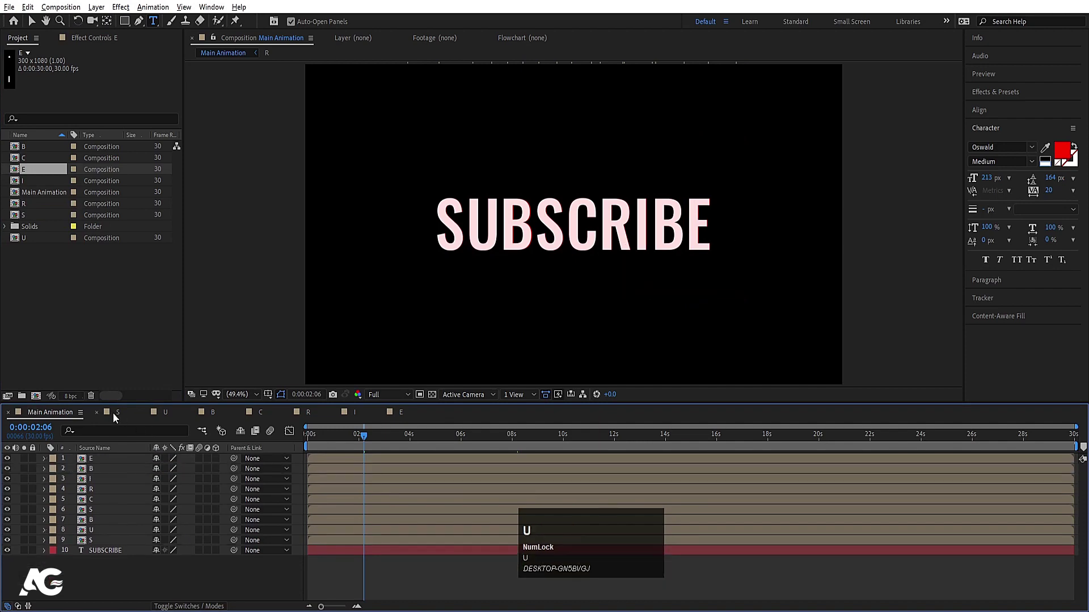
# Close the letter composition tab and preview the letters rising into SUBSCRIBE from the start.
pyautogui.click(99, 416)
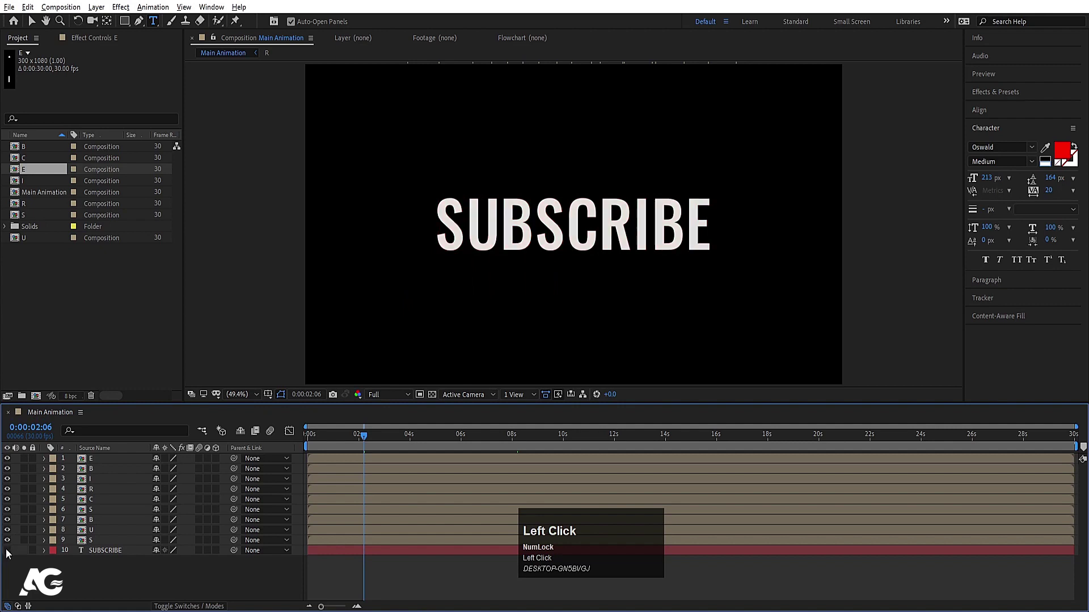
pyautogui.press('space')
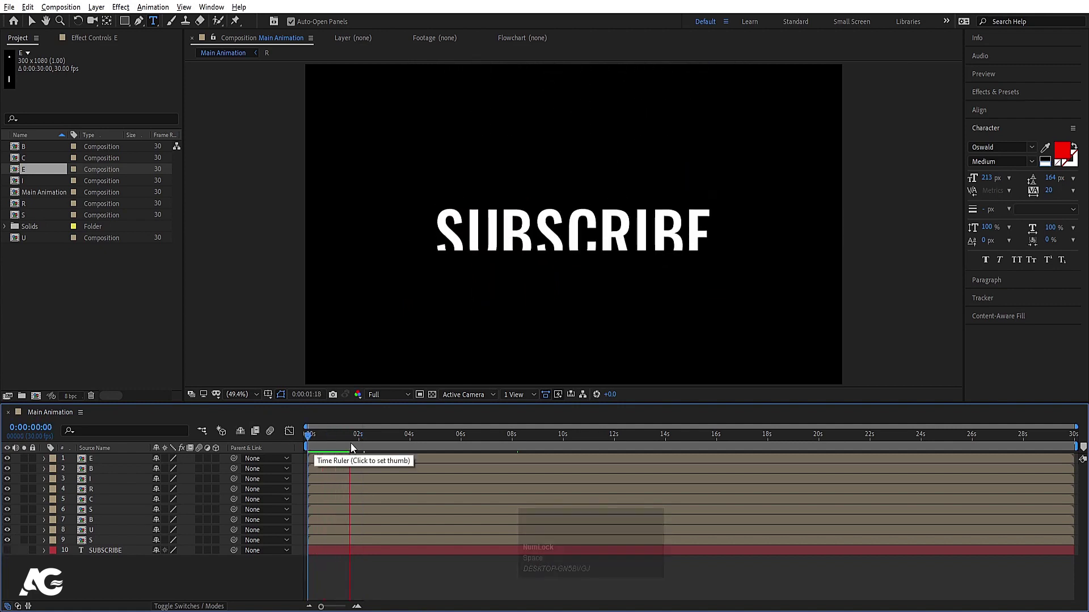
pyautogui.press('space')
pyautogui.click(382, 395)
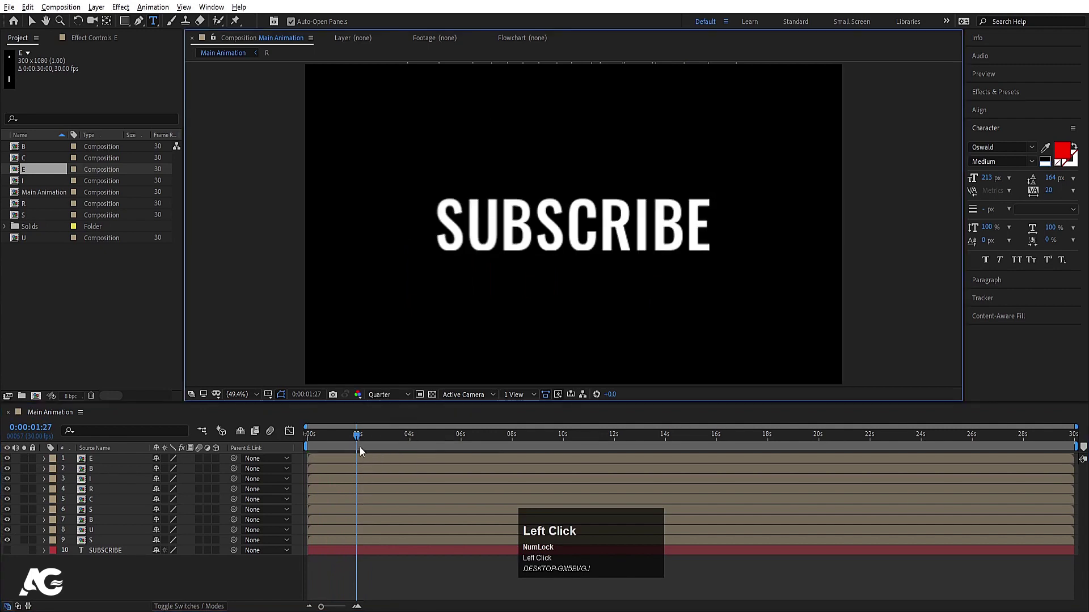
pyautogui.press('space')
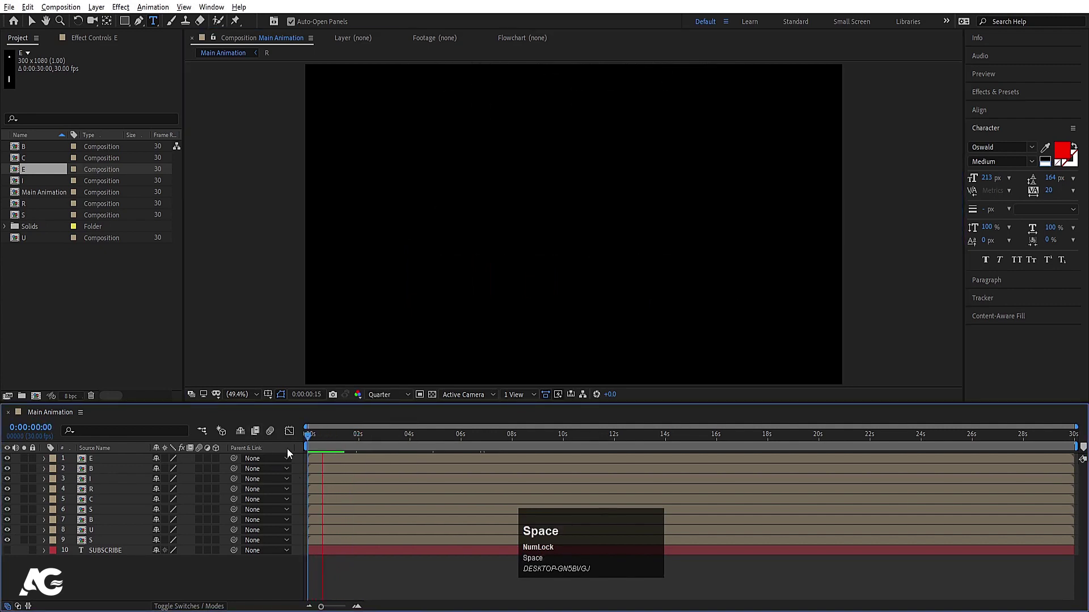
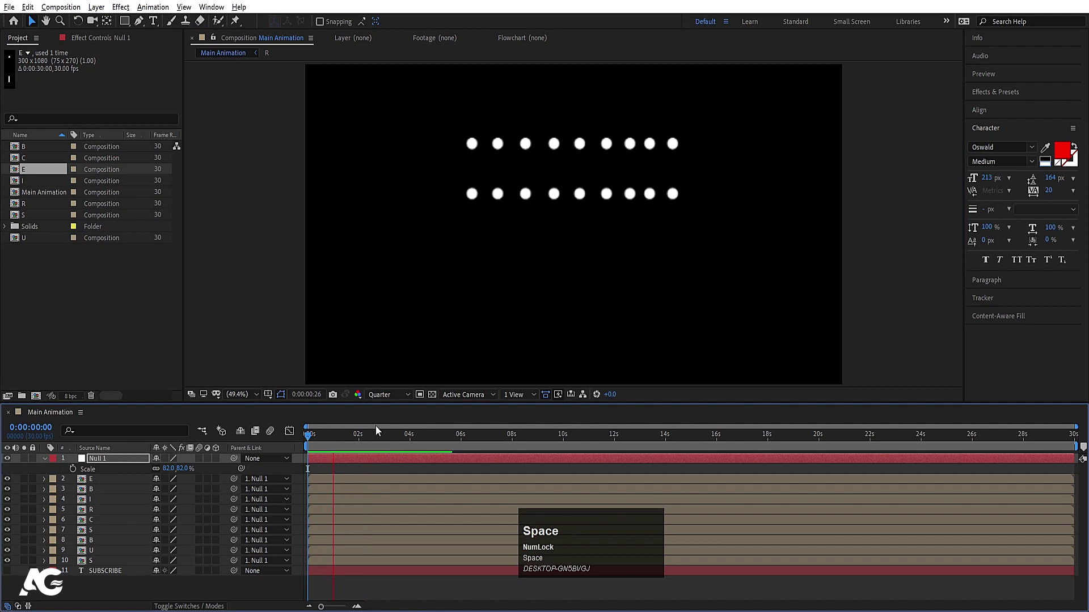
# Offset each letter layer's in point a few frames later so the nine letters stagger in time.
pyautogui.press('space')
pyautogui.click(319, 441)
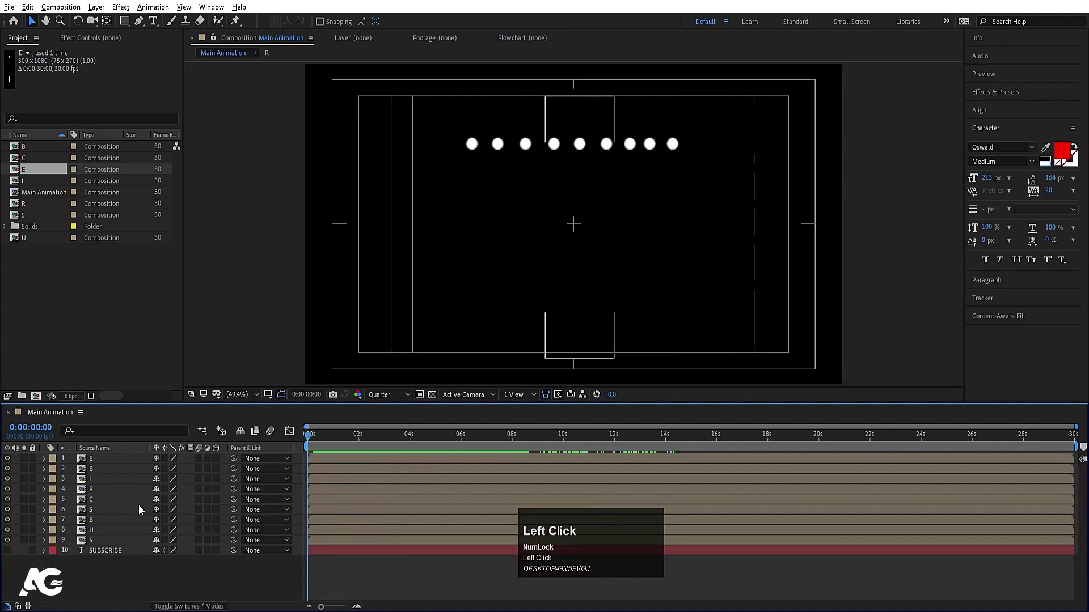
pyautogui.write('===')
pyautogui.click(344, 444)
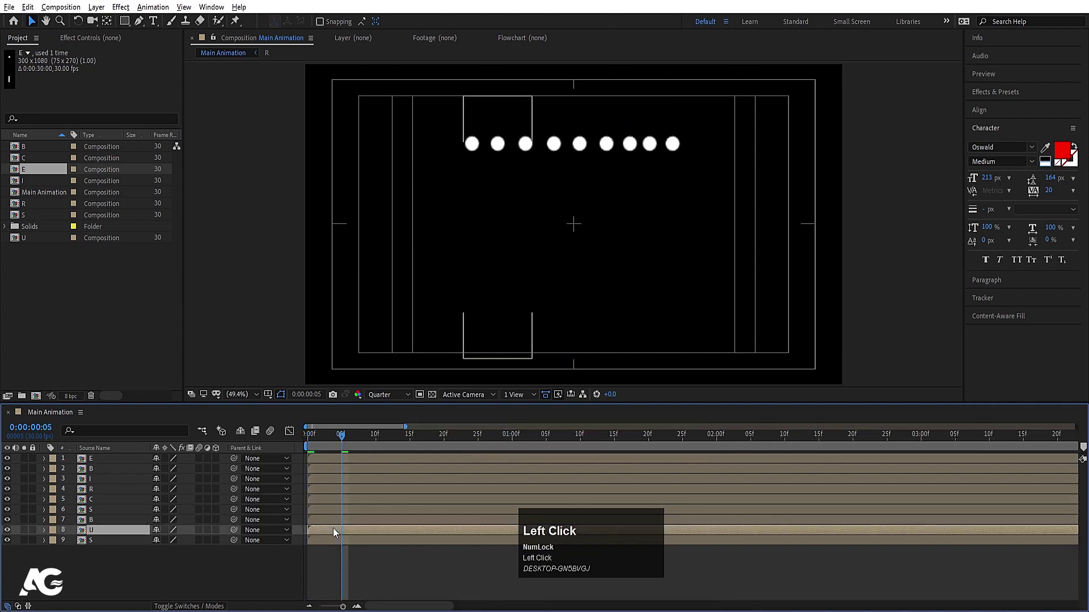
pyautogui.press('[')
pyautogui.click(377, 443)
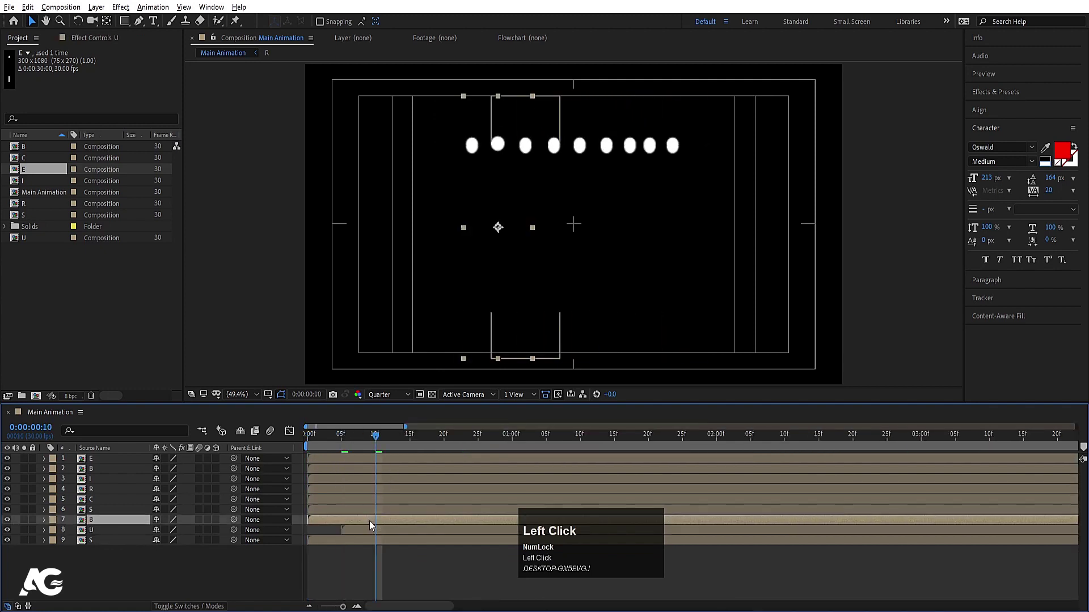
pyautogui.press('[')
pyautogui.click(413, 436)
pyautogui.press('[')
pyautogui.click(444, 440)
pyautogui.press('[')
pyautogui.click(481, 440)
pyautogui.press('[')
pyautogui.click(517, 440)
pyautogui.press('[')
pyautogui.click(549, 441)
pyautogui.press('[')
pyautogui.click(583, 439)
pyautogui.press('[')
pyautogui.press('ctrl+a')
pyautogui.press('alt+[')
pyautogui.press('j')
# Preview the staggered rise and trim the work area end at a later frame.
pyautogui.press('space')
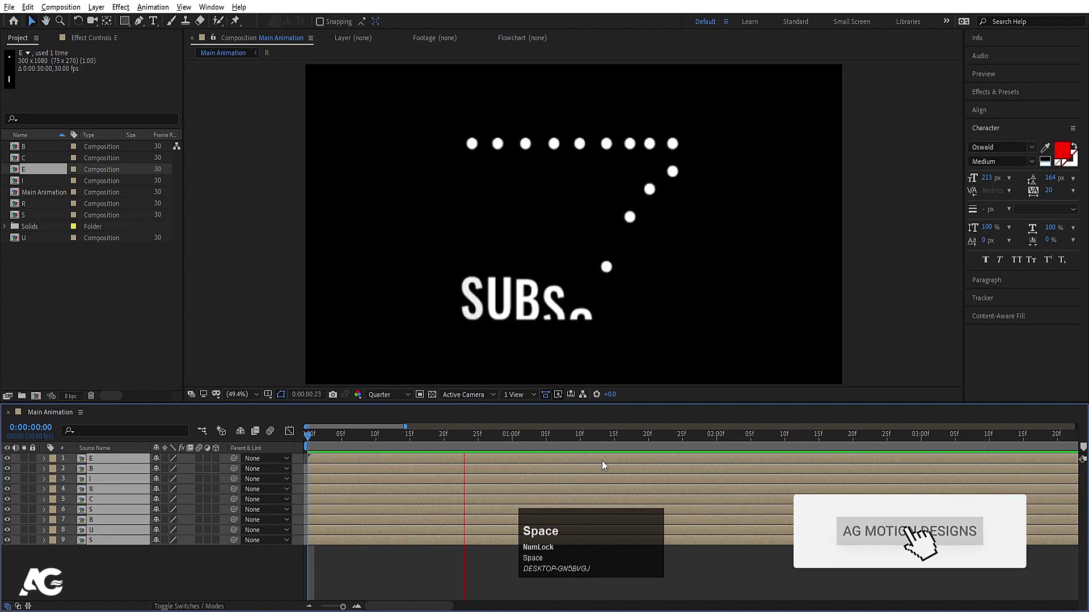
pyautogui.press('space')
pyautogui.click(912, 443)
pyautogui.press('n')
pyautogui.press('space')
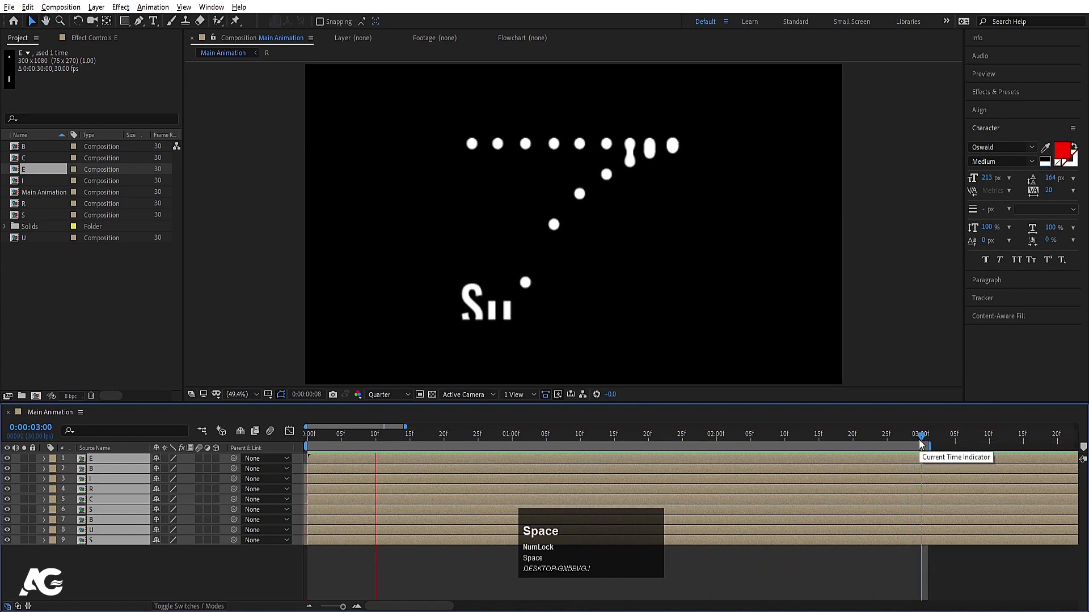
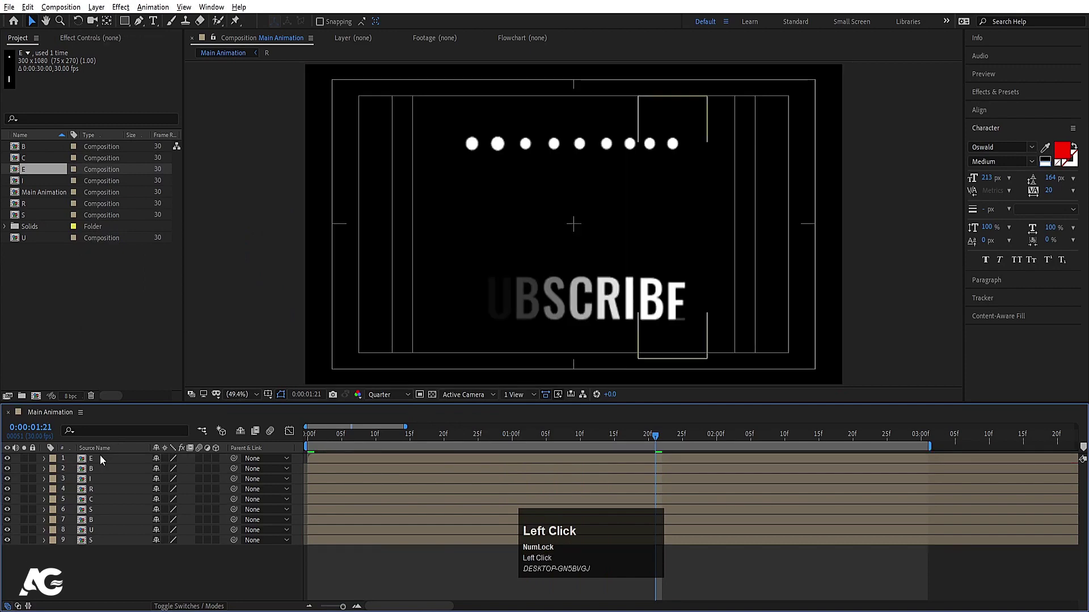
# Add a black solid and place it at the bottom of the layer stack.
pyautogui.press('ctrl+y')
pyautogui.click(531, 385)
pyautogui.press('Return')
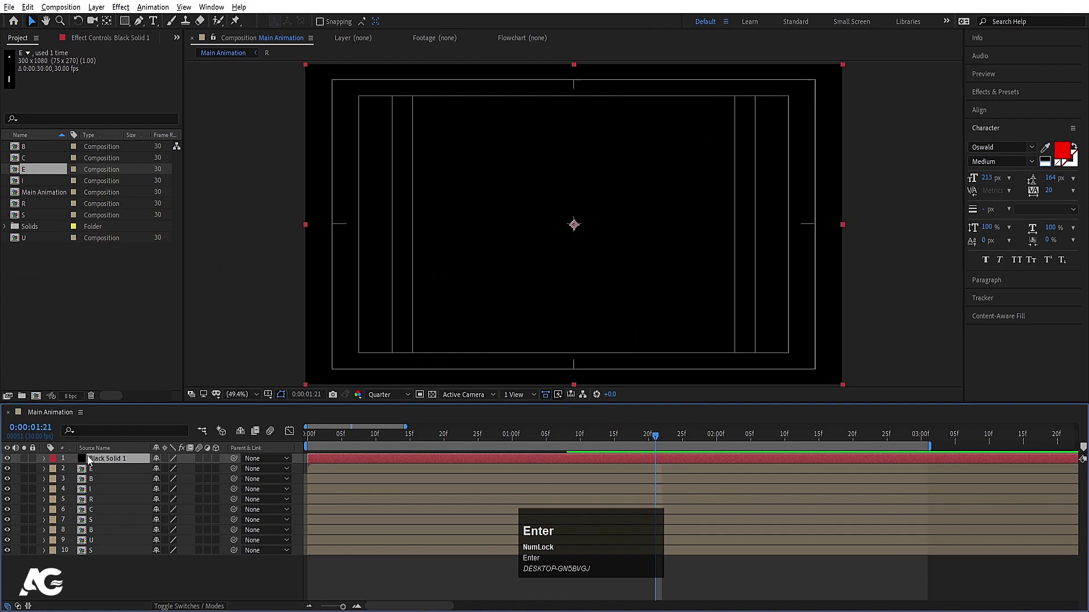
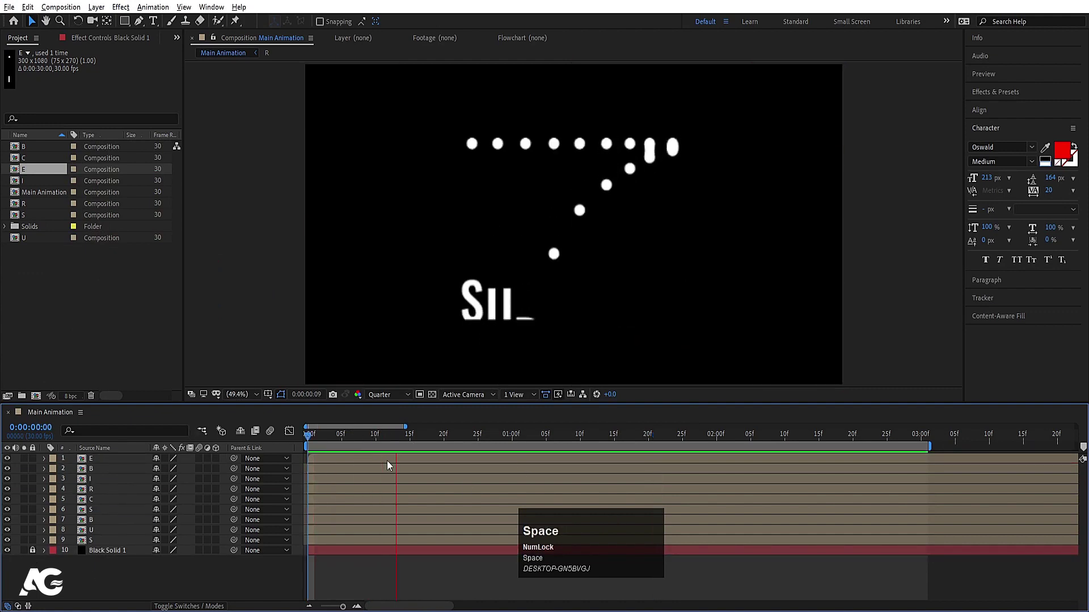
pyautogui.click(119, 544)
# Precompose the letter layers, duplicate the precomp and flip it vertically into a reflection.
pyautogui.press('ctrl+shift+c')
pyautogui.press('Return')
pyautogui.press('ctrl+d')
pyautogui.press('s')
pyautogui.click(161, 472)
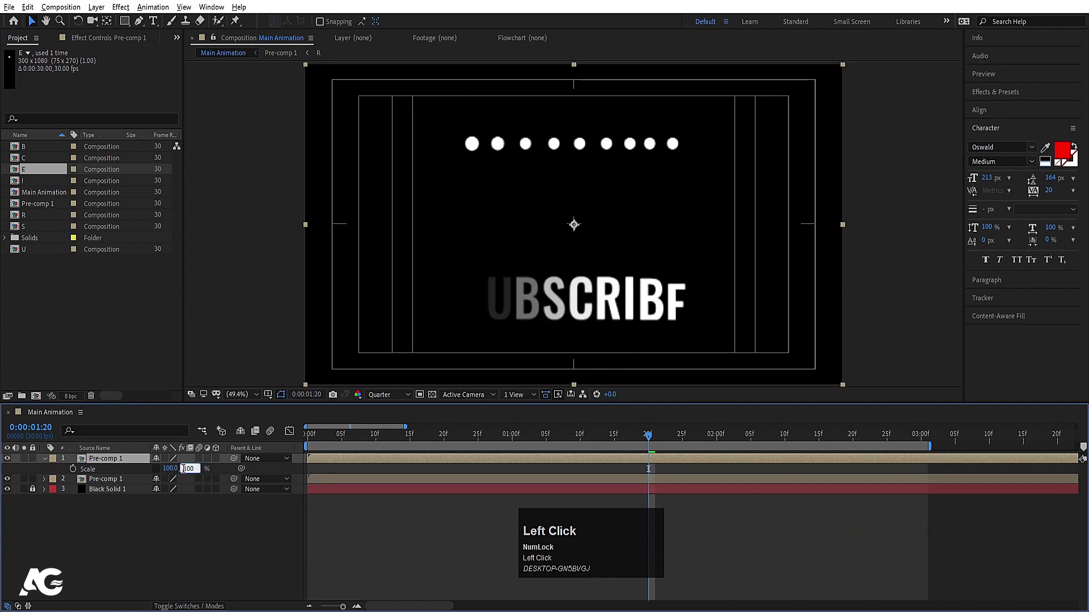
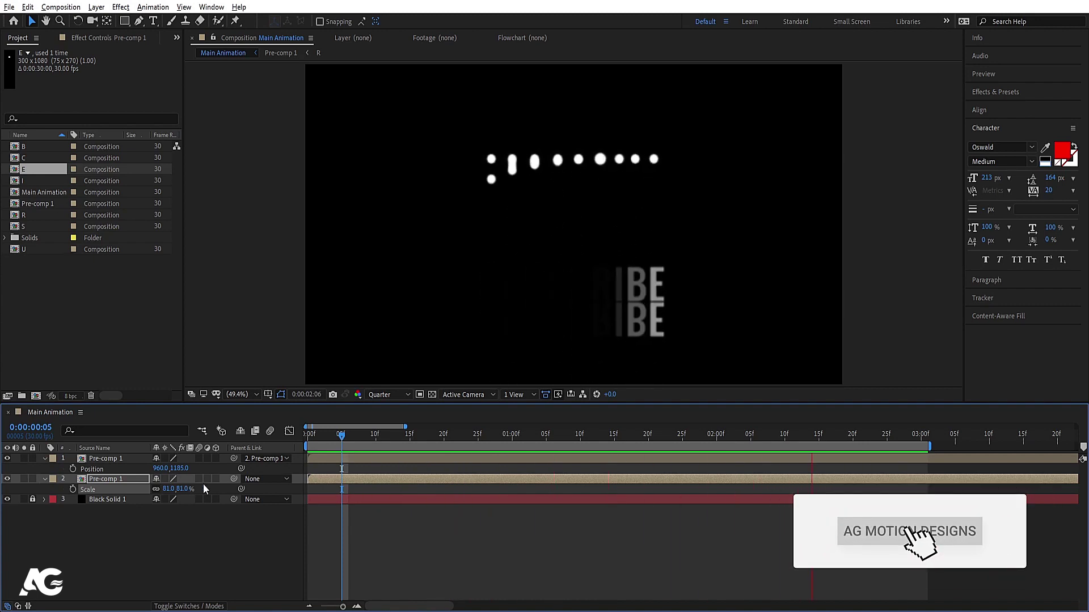
pyautogui.press('space')
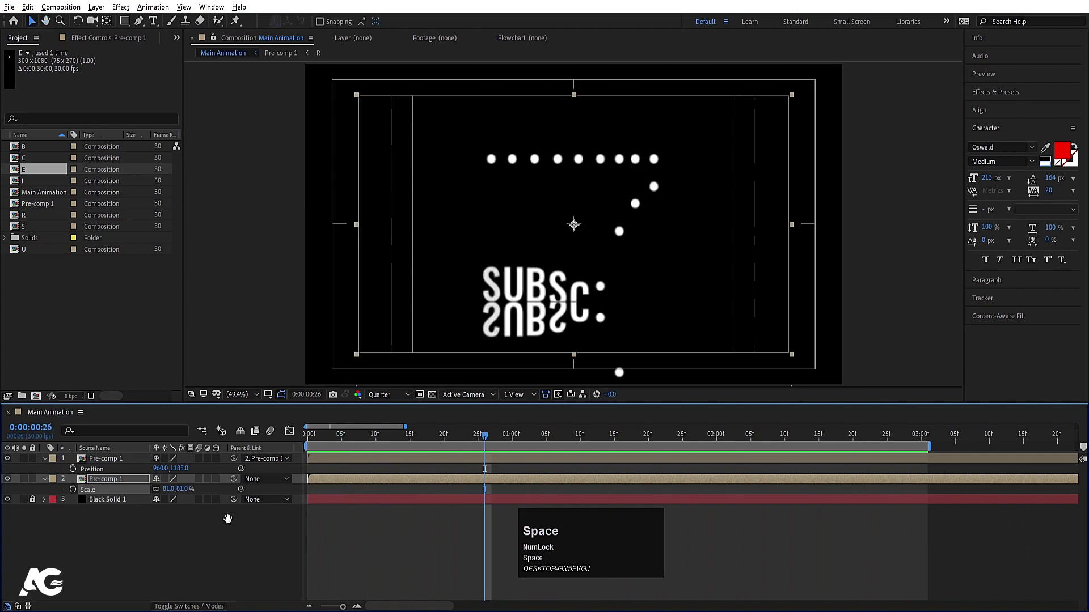
pyautogui.click(379, 399)
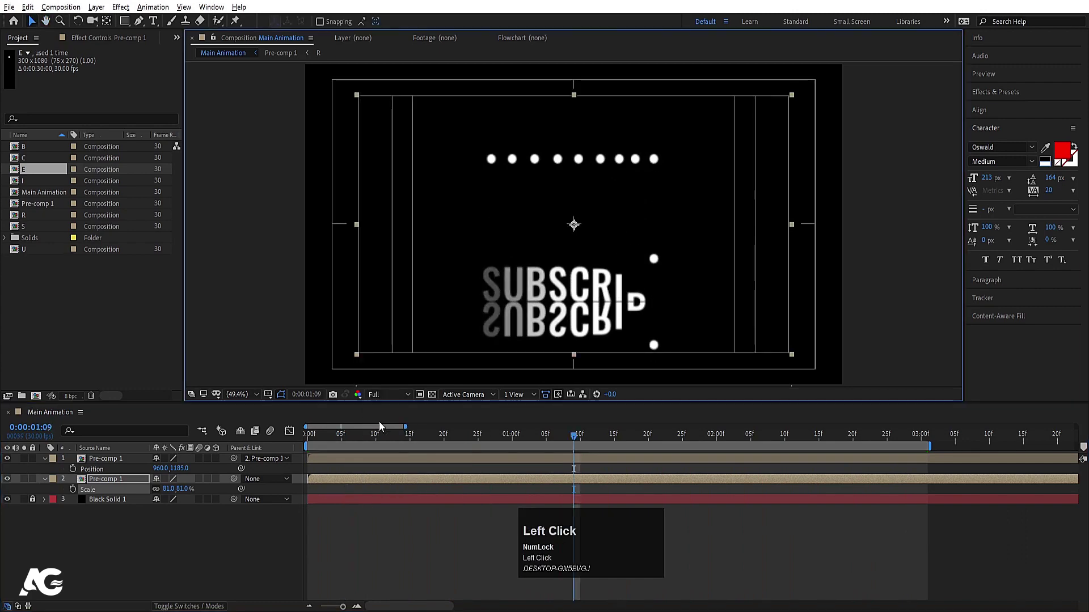
# Create a new composition named 'fractal' holding a black solid.
pyautogui.press('ctrl+n')
pyautogui.write('fractal')
pyautogui.click(454, 230)
pyautogui.press('Return')
pyautogui.press('ctrl+y')
pyautogui.press('Return')
pyautogui.click(1016, 101)
# Search Effects & Presets for 'frac' to find Fractal Noise.
pyautogui.press('ctrl+a')
pyautogui.press('d')
pyautogui.press('ctrl+a')
pyautogui.write('frac')
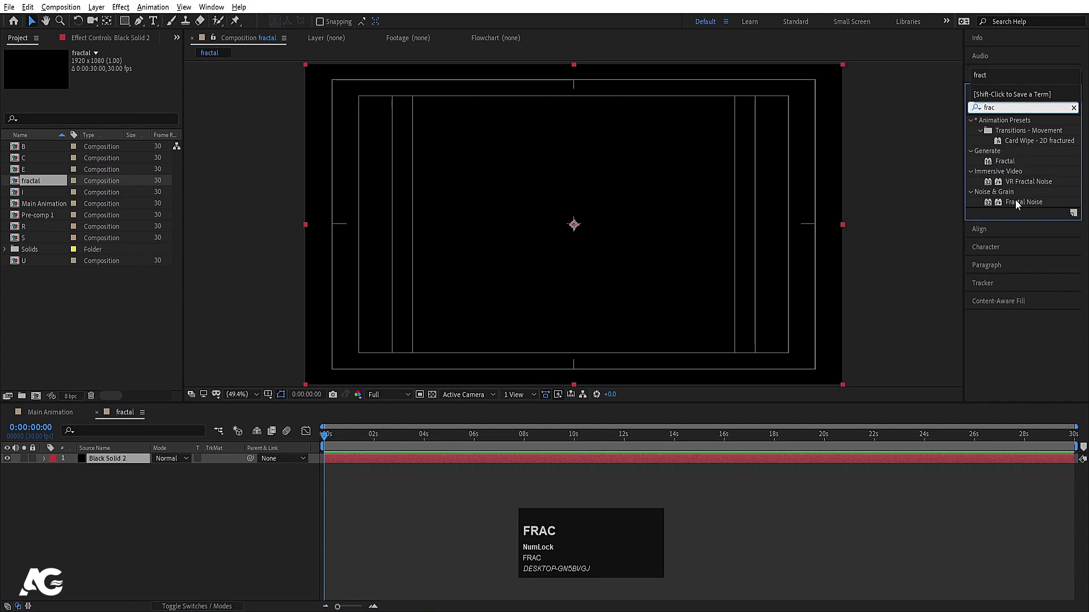
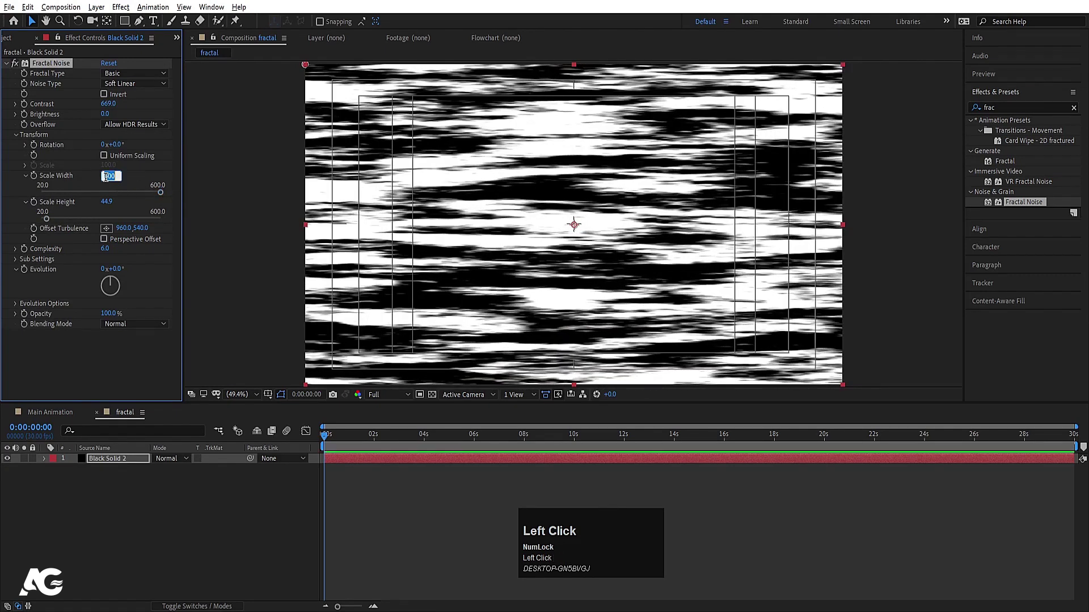
# Stretch the Fractal Noise into horizontal streaks with Scale Width 1200 and lower height, then return to Main Animation.
pyautogui.press('Return')
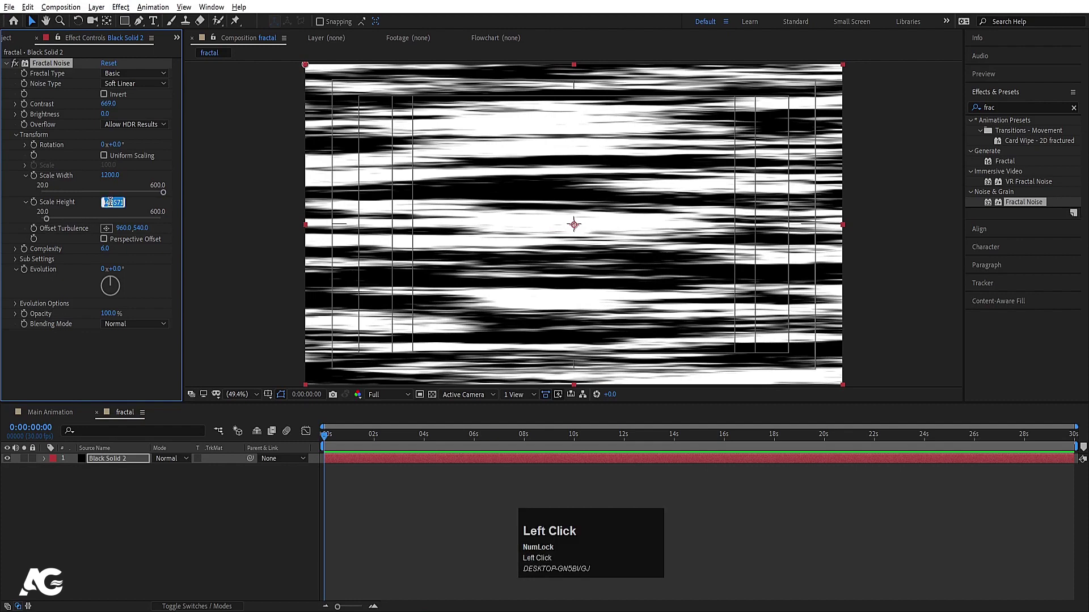
pyautogui.press('Return')
pyautogui.click(57, 417)
pyautogui.press('ctrl+0')
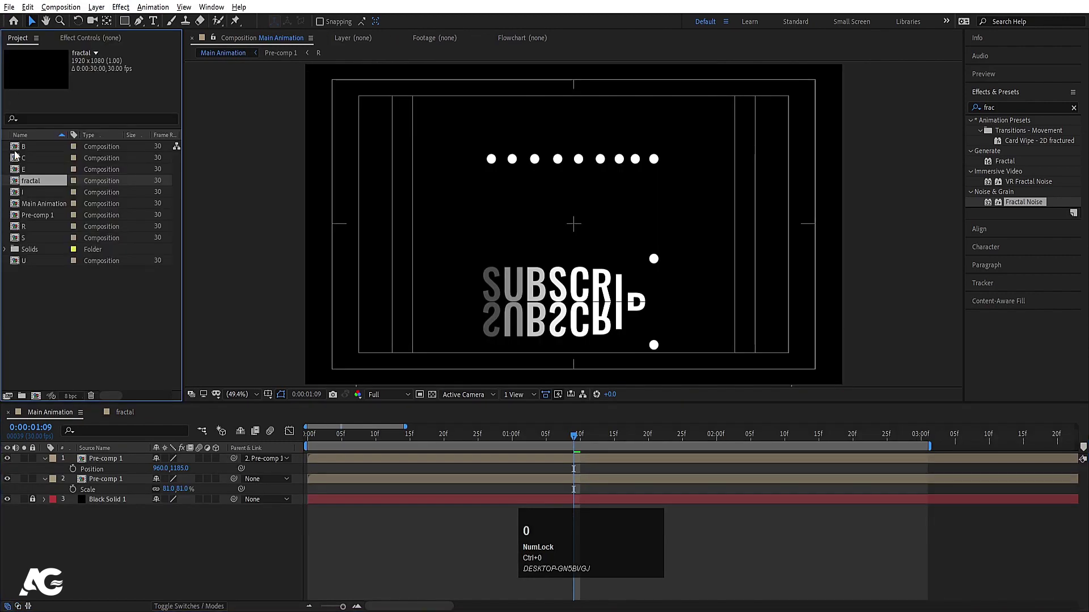
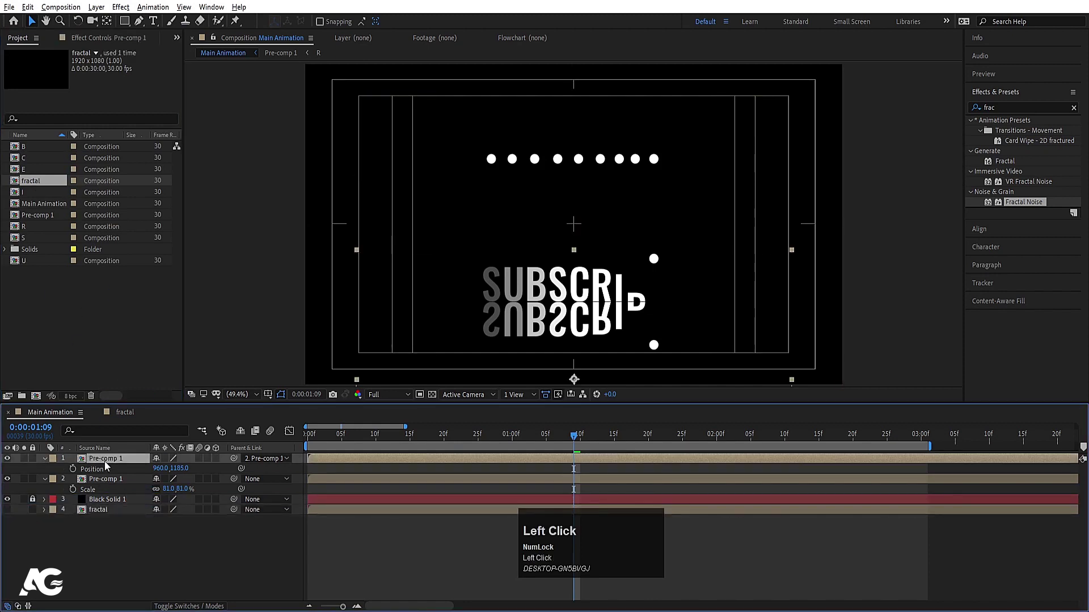
# Apply Compound Blur to the reflection using the fractal layer as Blur Layer and preview the ripple.
pyautogui.write('ps')
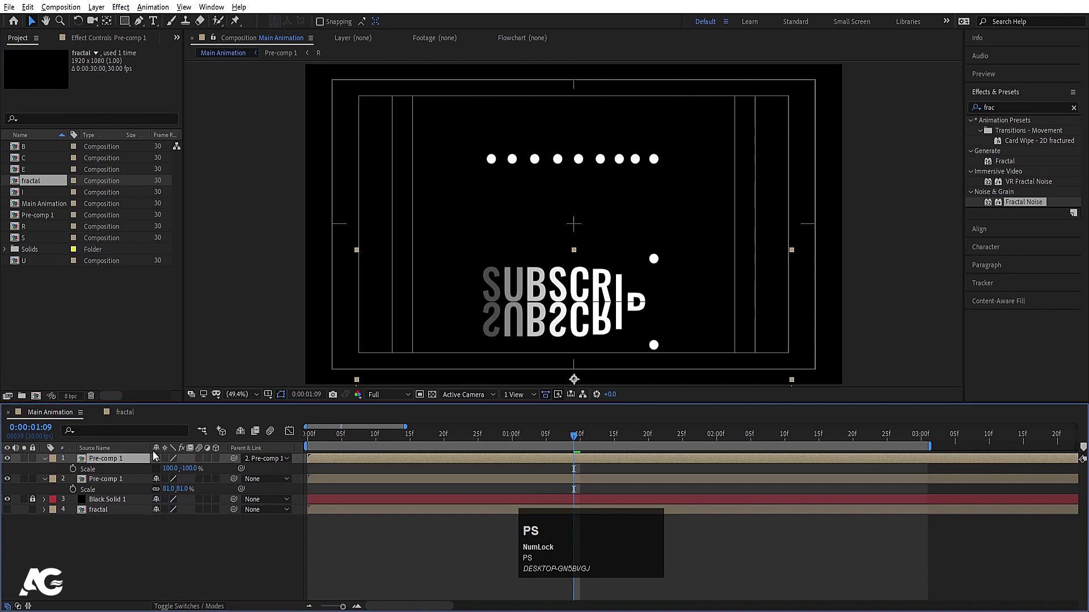
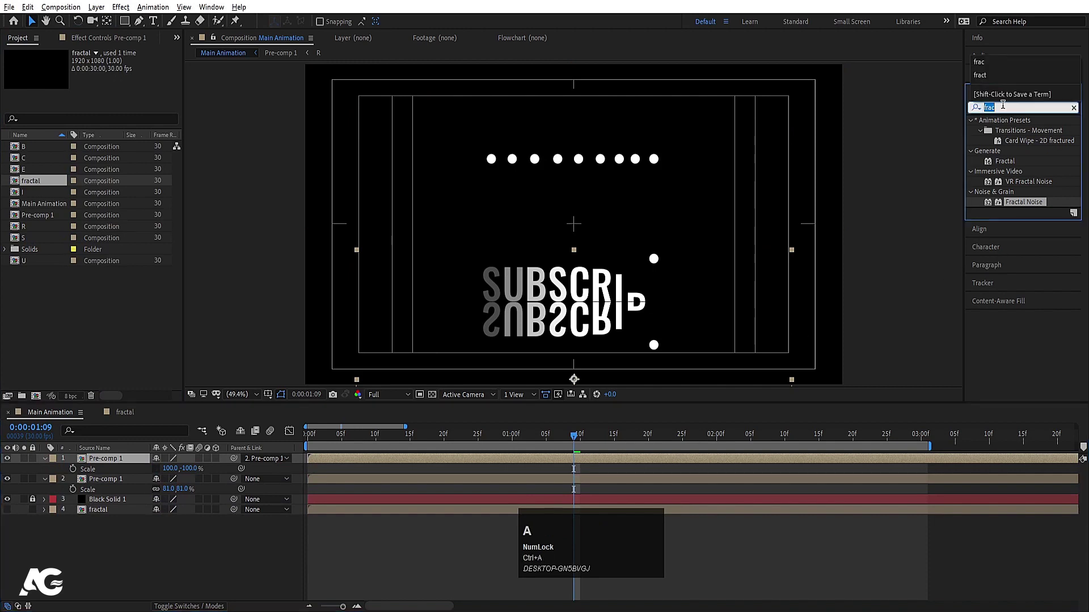
pyautogui.write('comp')
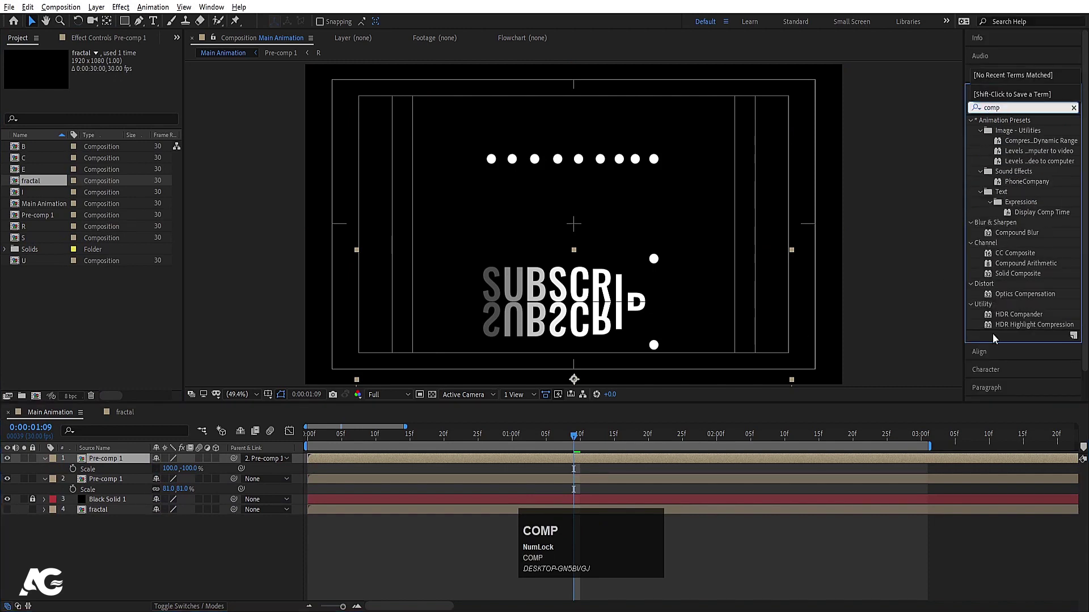
pyautogui.click(1022, 237)
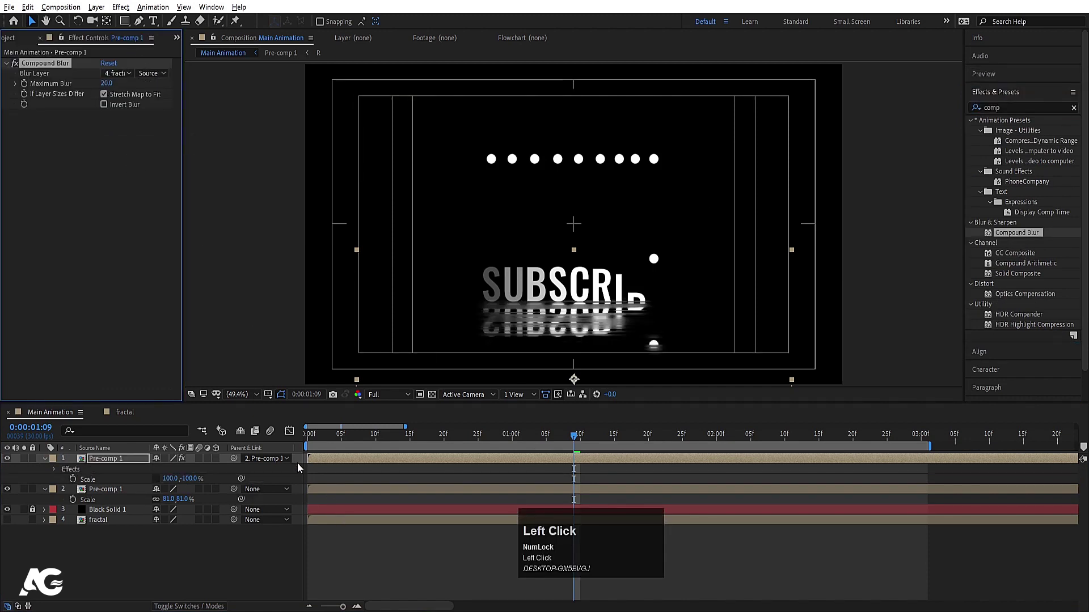
pyautogui.press('space')
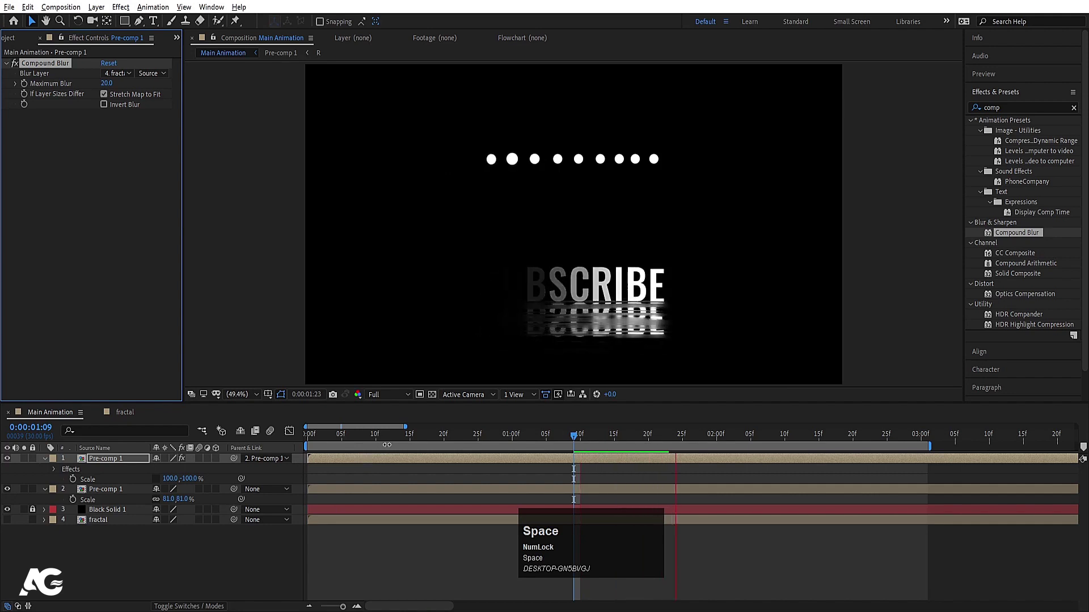
pyautogui.press('space')
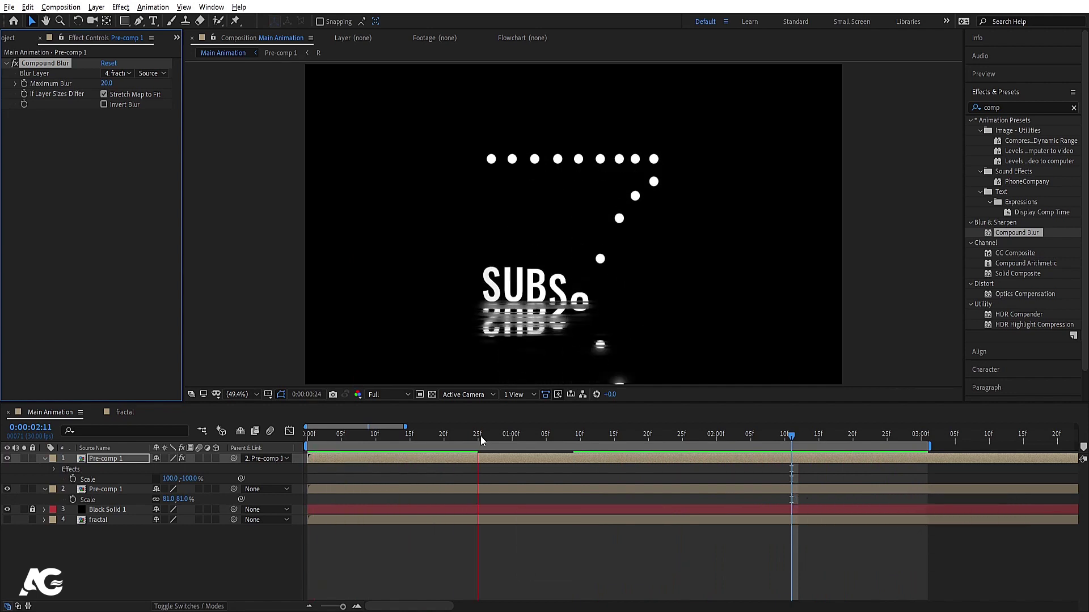
pyautogui.press('space')
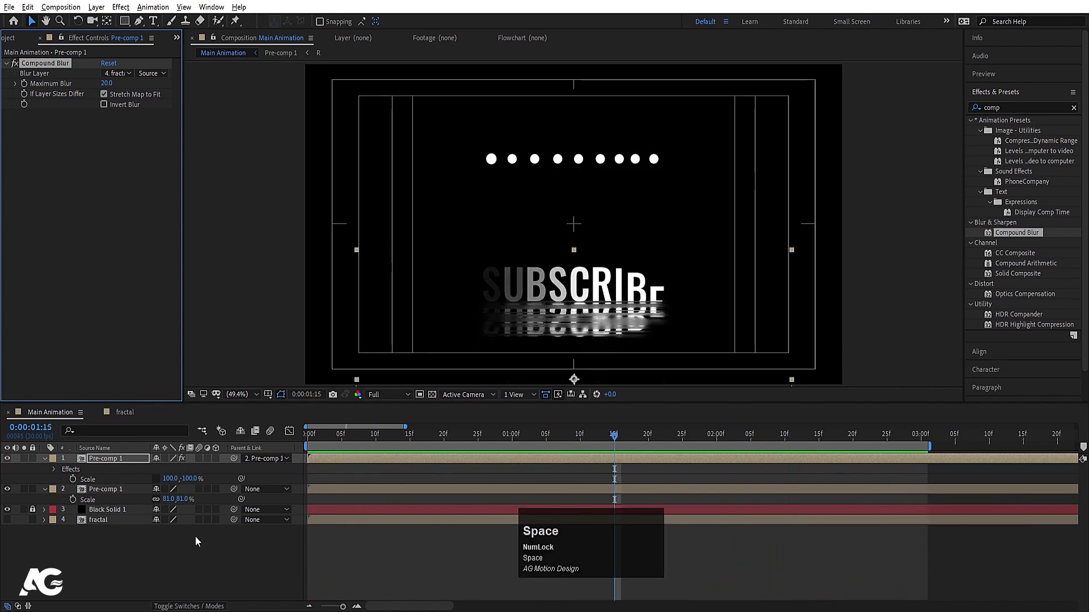
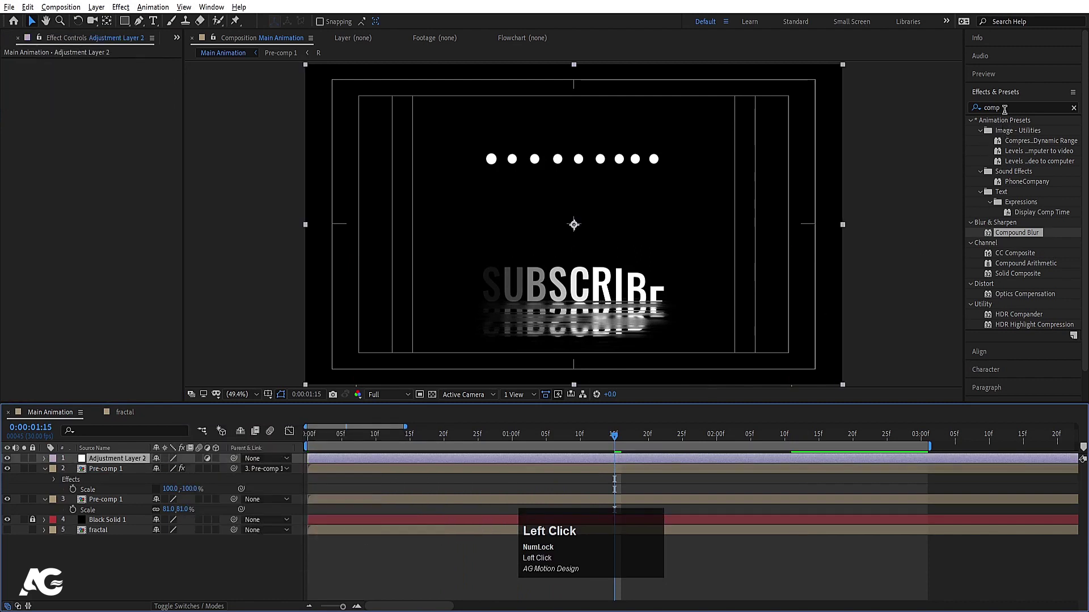
# Apply Glow to the adjustment layer with Threshold 88.2% and Radius 103, then preview.
pyautogui.press('ctrl+a')
pyautogui.write('glow')
pyautogui.moveTo(1016, 201); pyautogui.dragTo(351, 211)
pyautogui.press('space')
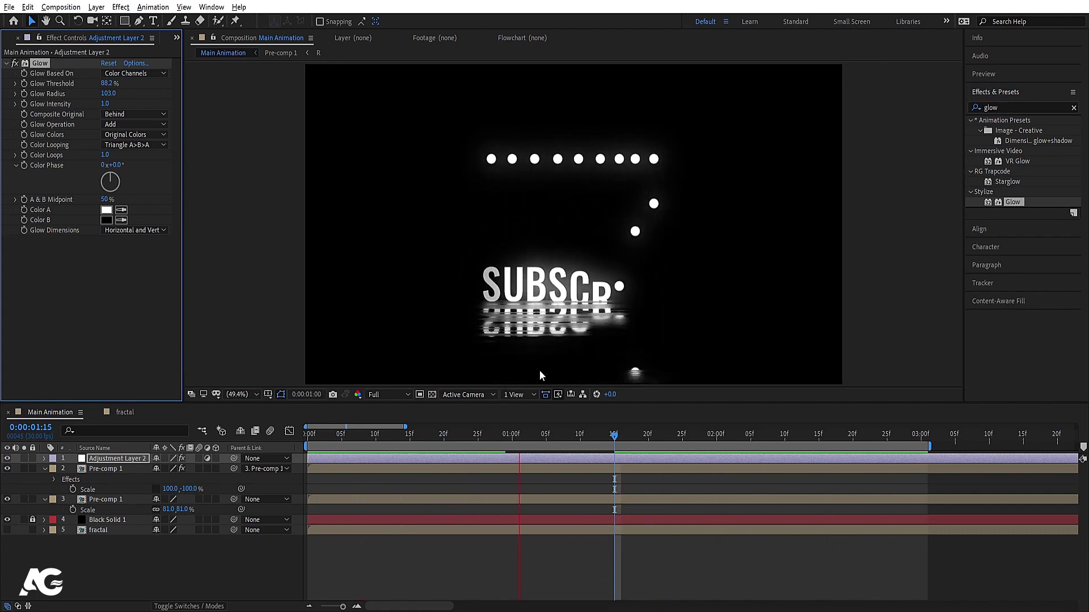
pyautogui.press('space')
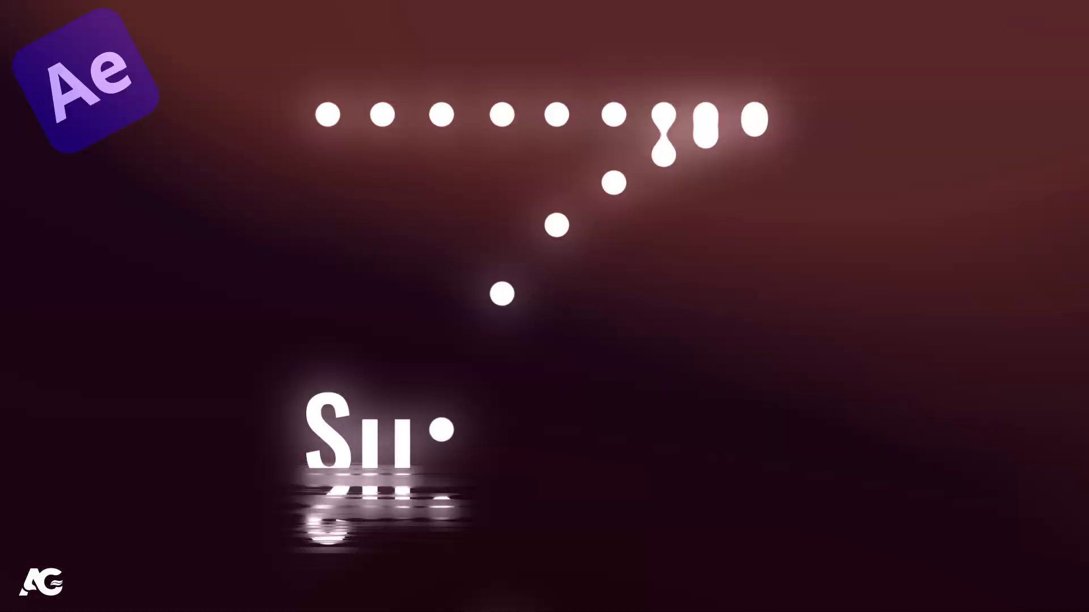